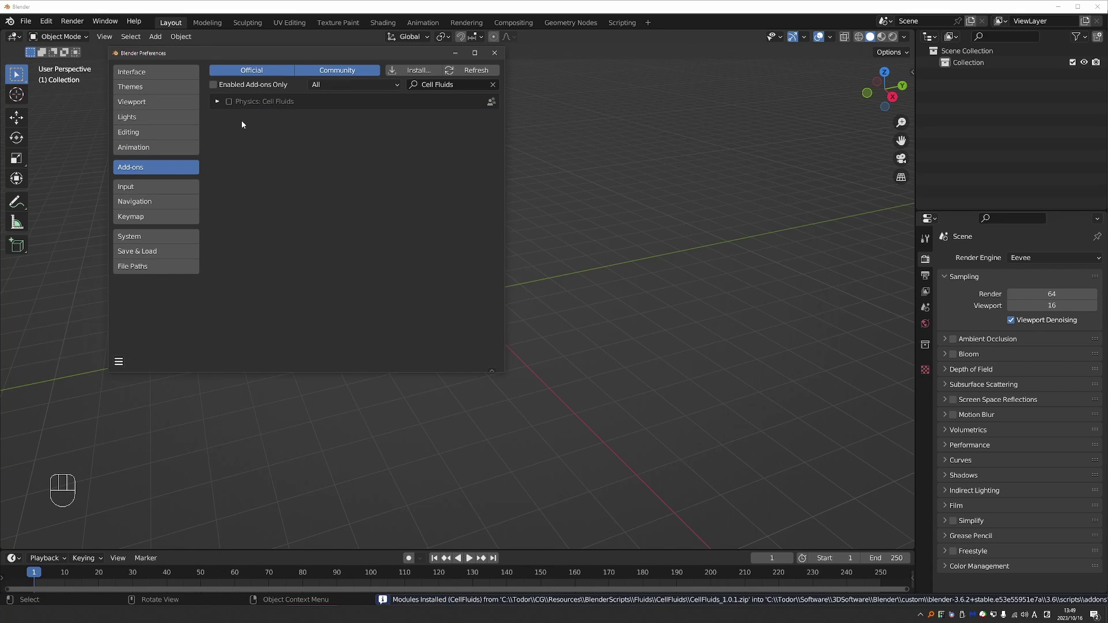
# Step: Show the viewport sidebar so the Cell Fluids tab is available
pyautogui.press('n')
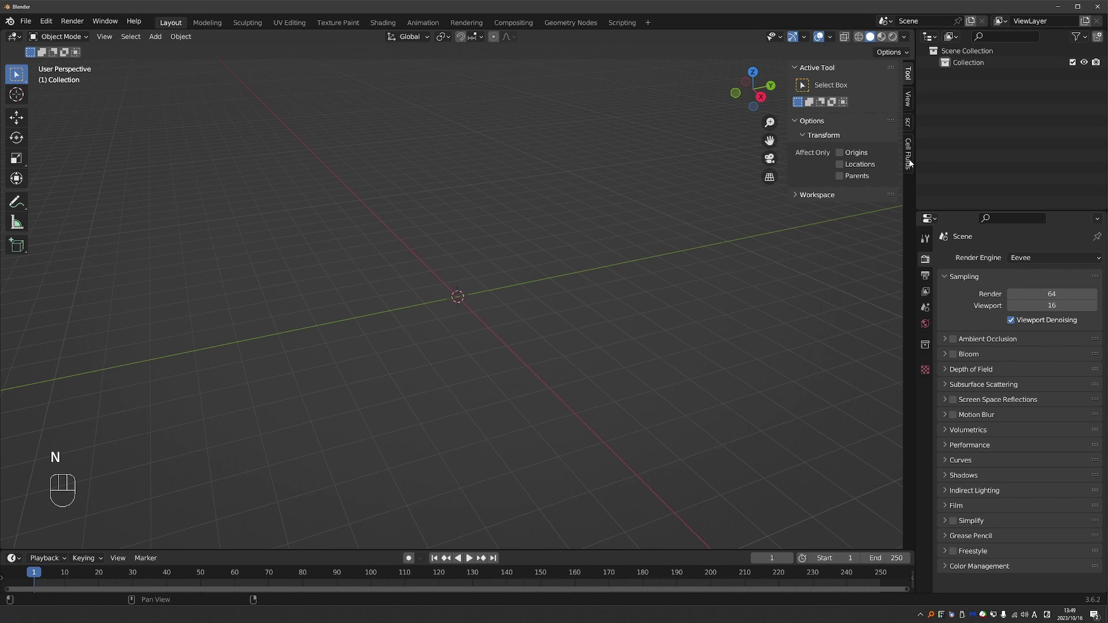
# Step: Create a new Cell Fluids domain named Fluid, a 10 m by 10 m box, from the sidebar tab
pyautogui.click(907, 153)
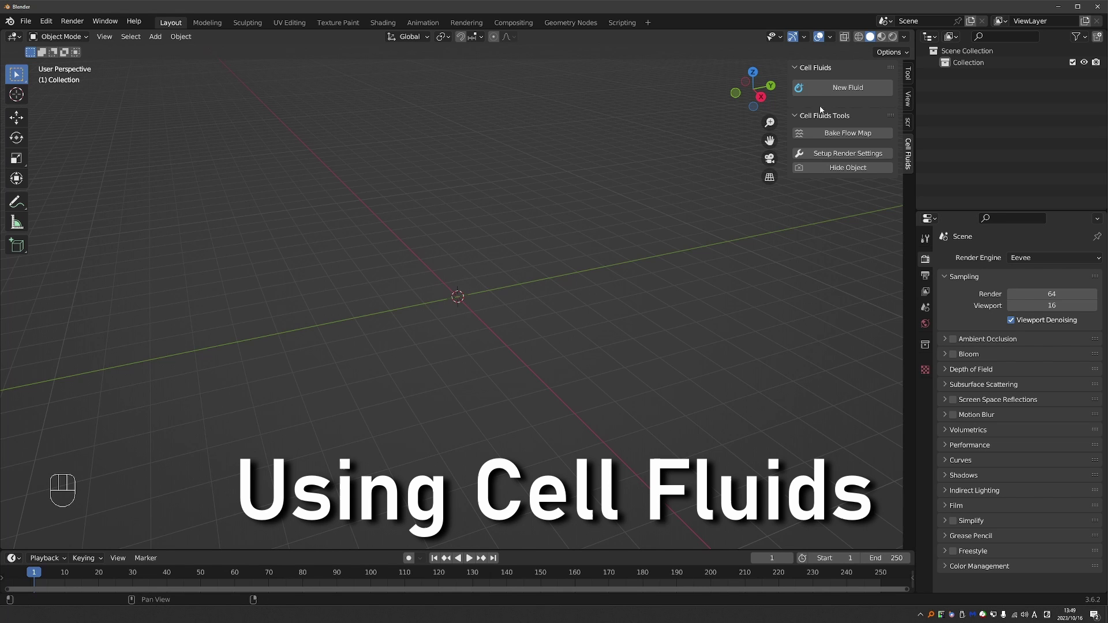
pyautogui.click(836, 92)
pyautogui.scroll(-3)
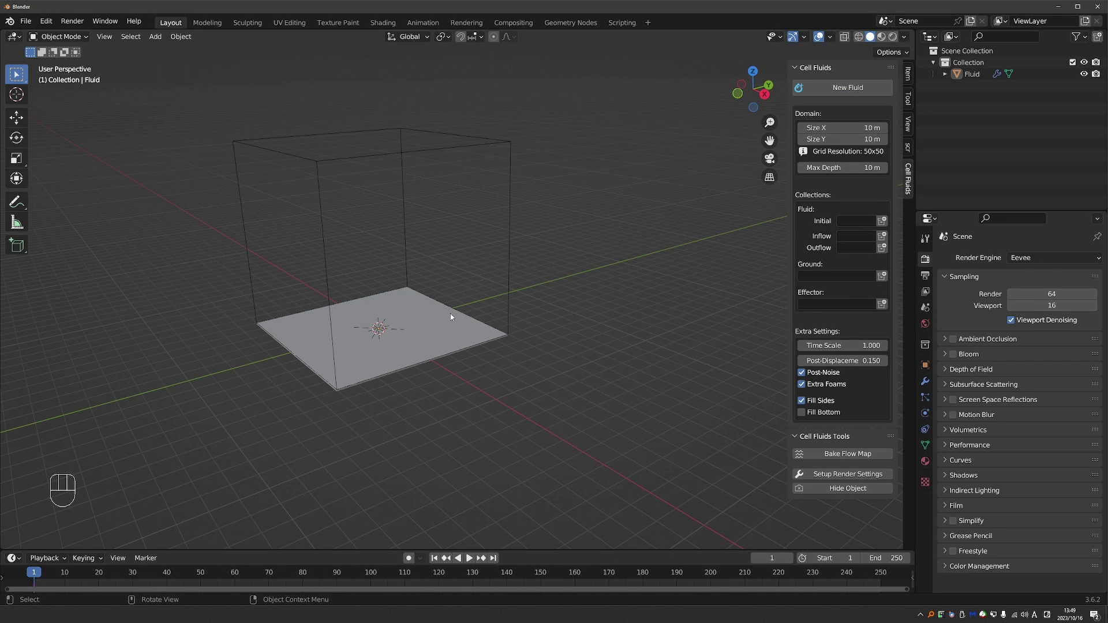
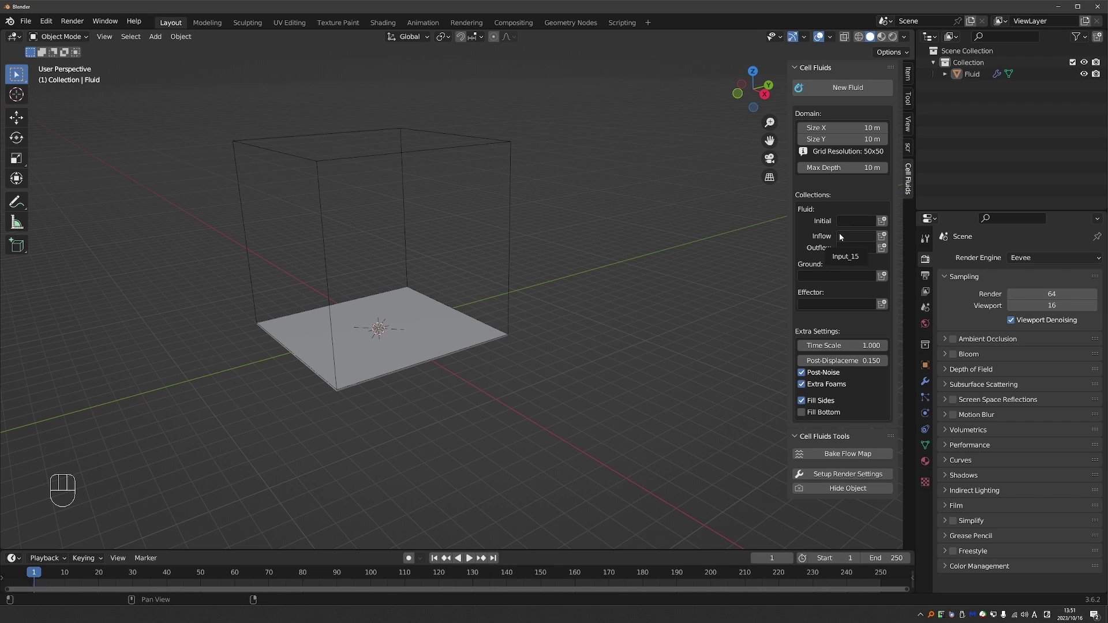
# Step: Try the timeline playback controls and rewind the domain to frame 1
pyautogui.click(469, 562)
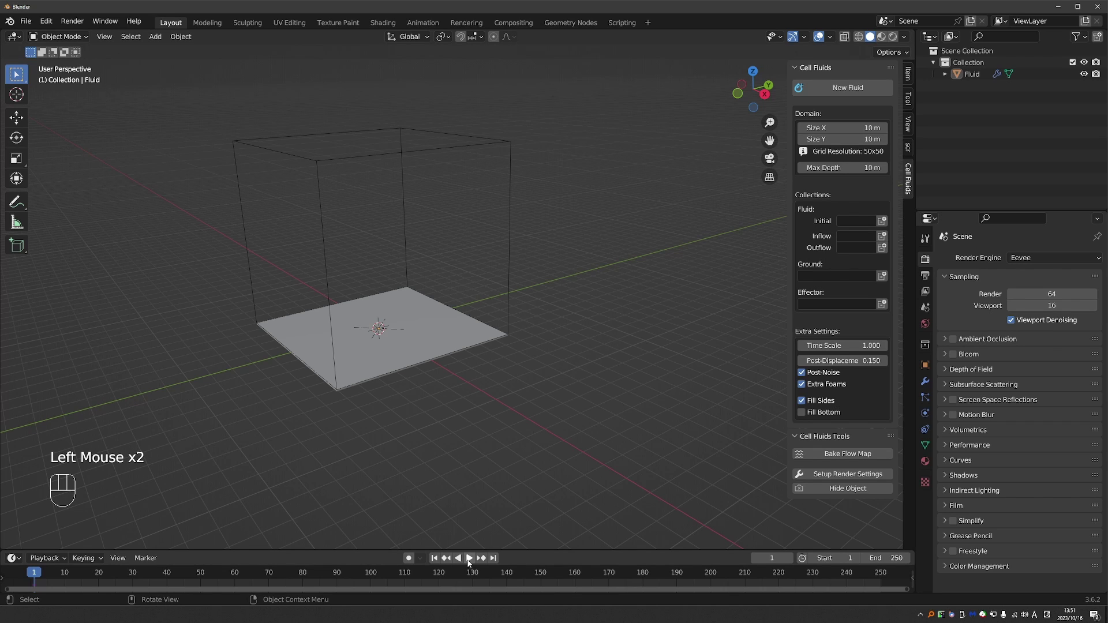
pyautogui.click(473, 562)
pyautogui.click(471, 562)
pyautogui.click(438, 563)
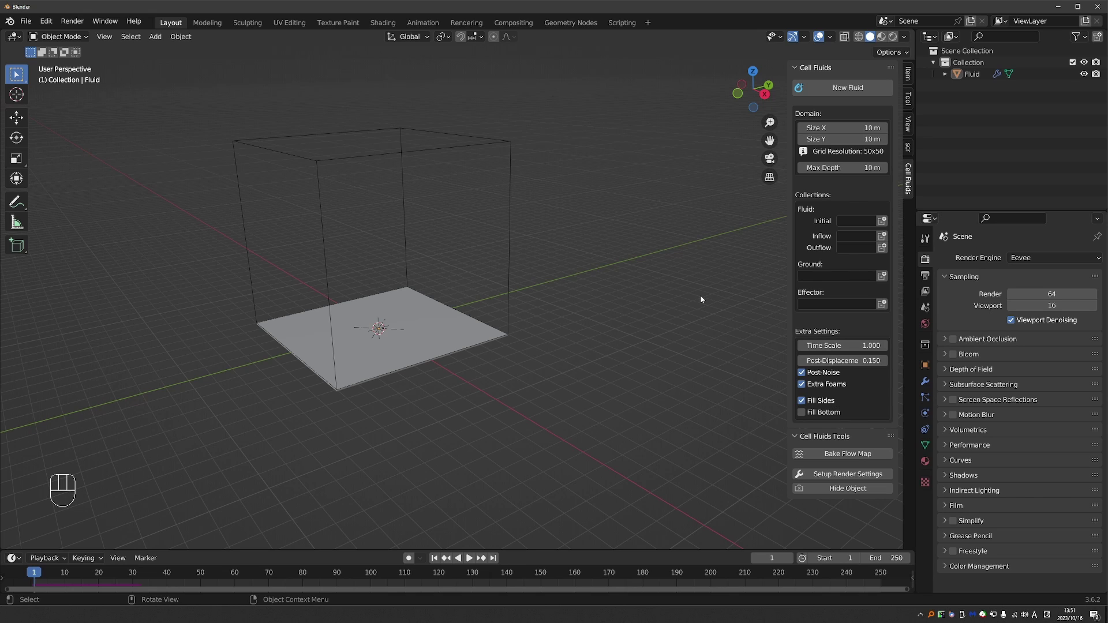
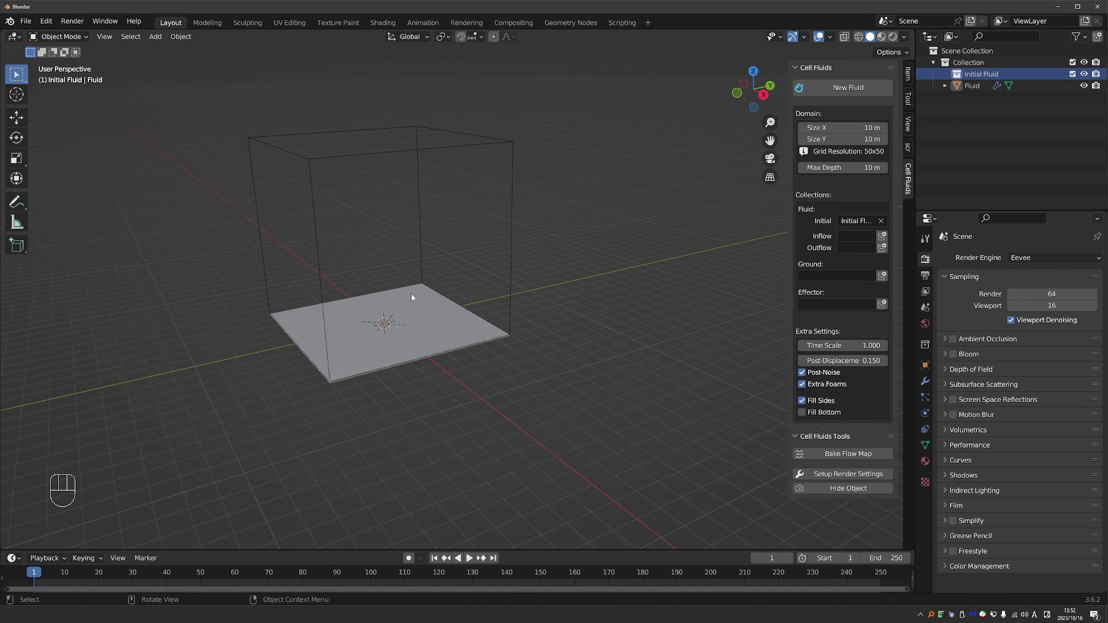
# Step: Add a cube to the Initial Fluid collection and move it inside the domain
pyautogui.press('shift+a')
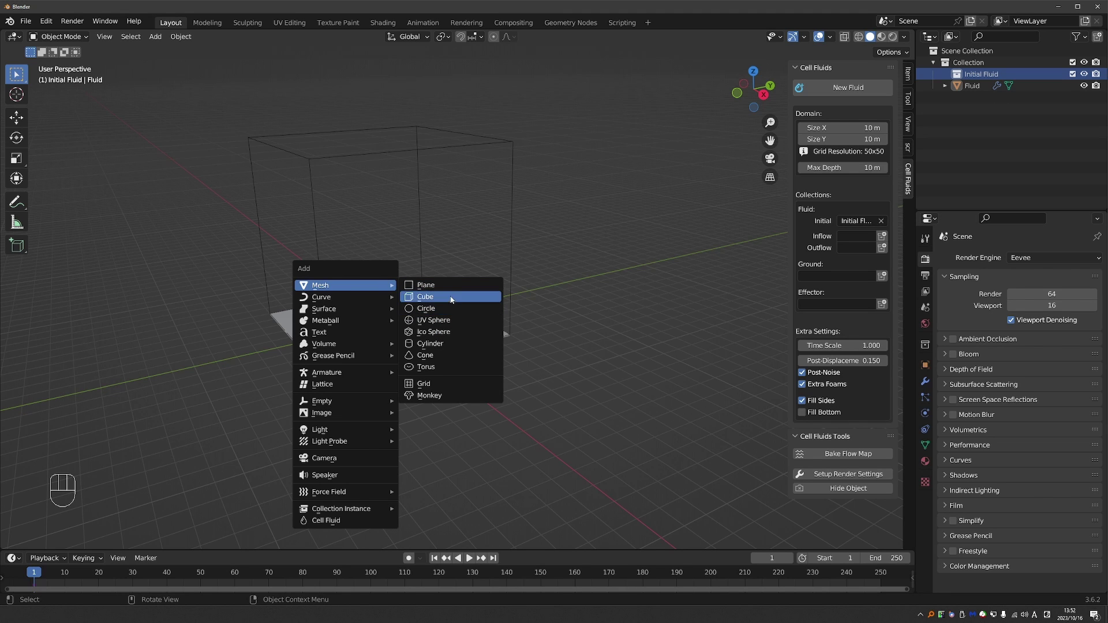
pyautogui.middleClick(463, 306)
pyautogui.press('g')
pyautogui.moveTo(349, 281); pyautogui.dragTo(385, 281)
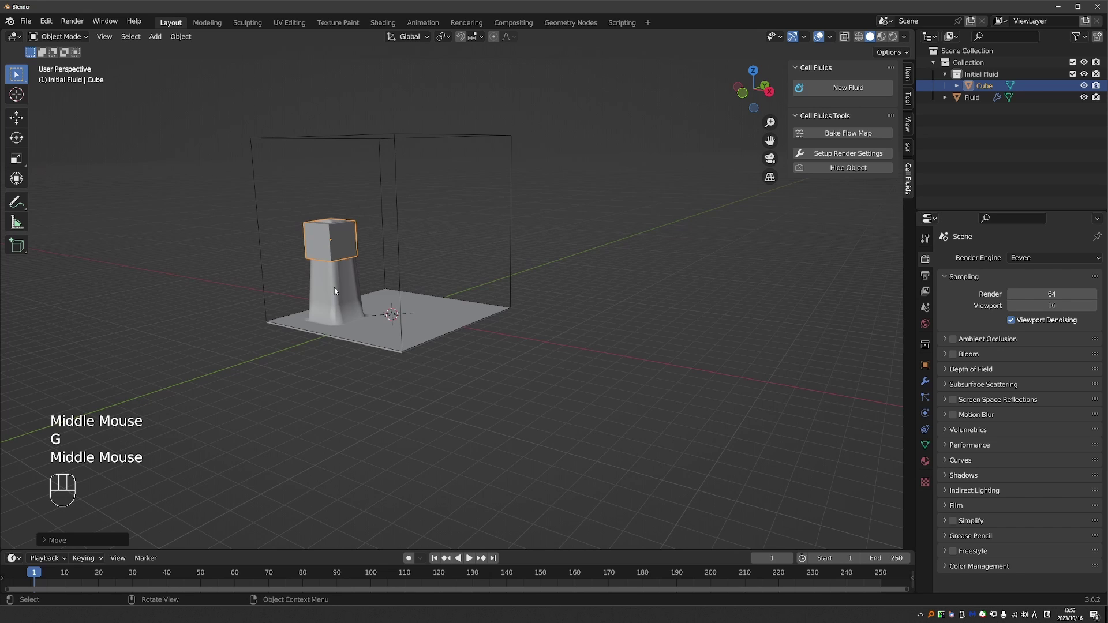
# Step: Add a UV sphere to the Initial Fluid collection beside the cube
pyautogui.middleClick(372, 319)
pyautogui.press('shift+a')
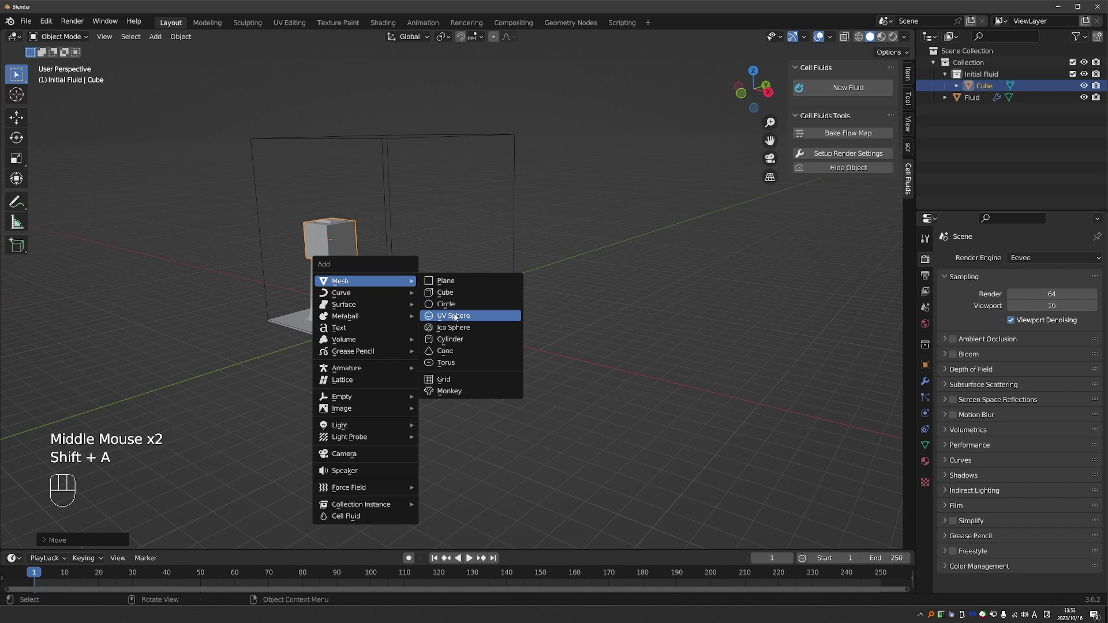
pyautogui.moveTo(459, 312); pyautogui.dragTo(407, 310)
# Step: Place the sphere, play the simulation so both shapes collapse into water, and view it in Material Preview
pyautogui.press('g')
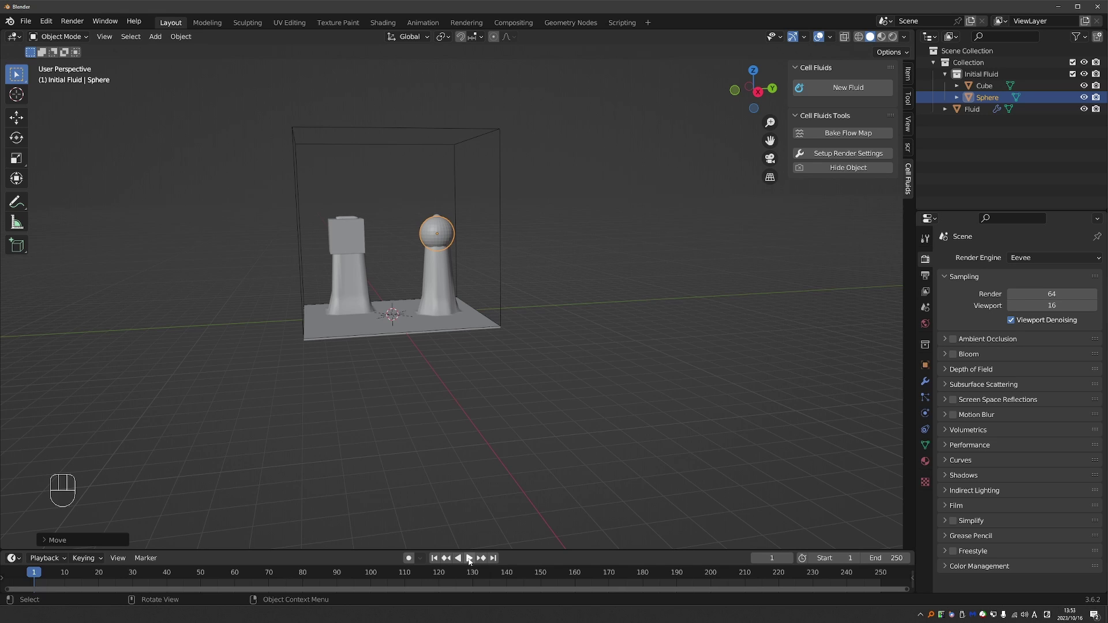
pyautogui.click(474, 561)
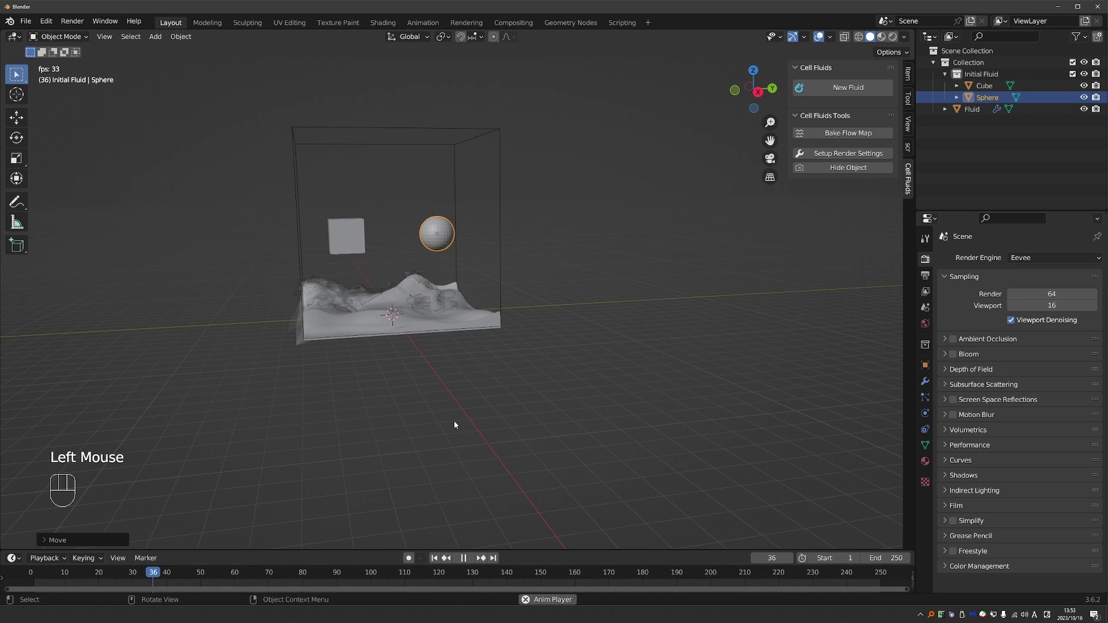
pyautogui.press('space')
pyautogui.middleClick(397, 283)
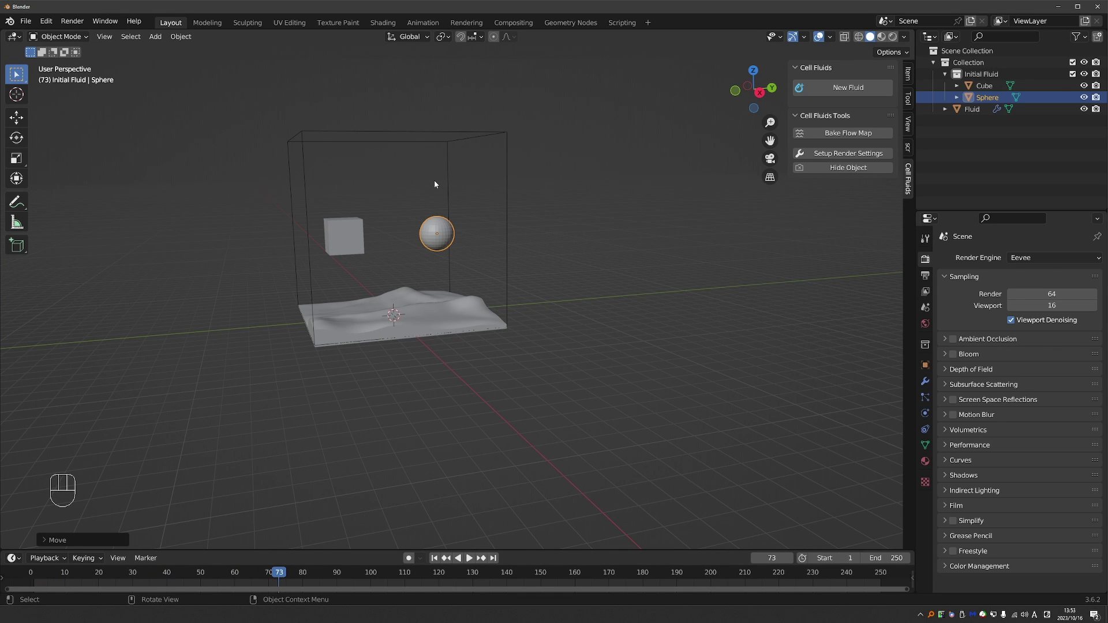
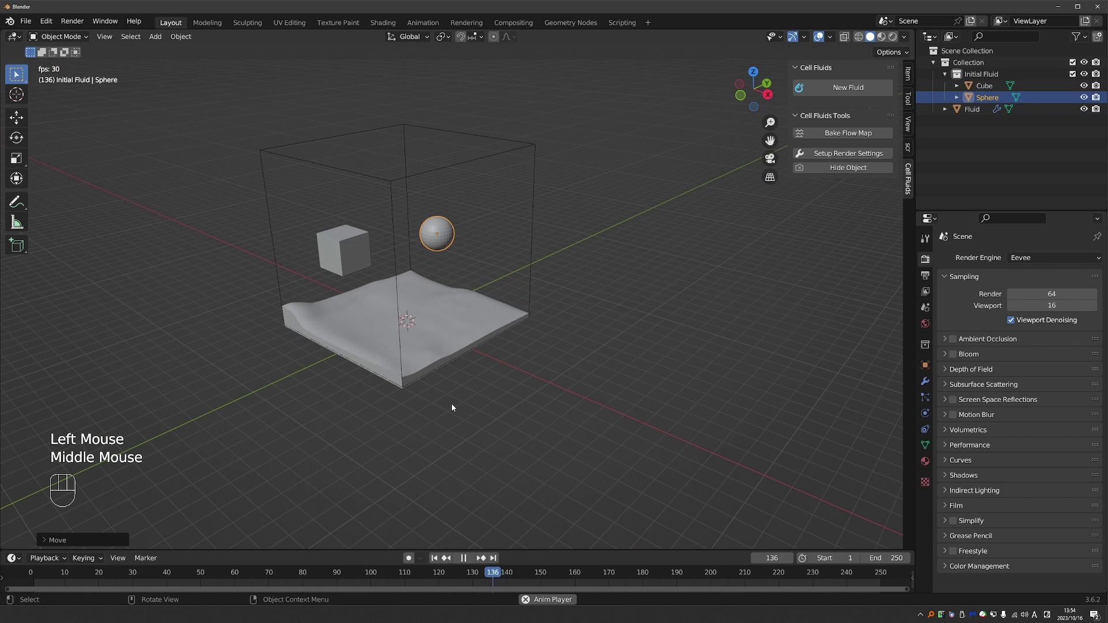
pyautogui.press('space')
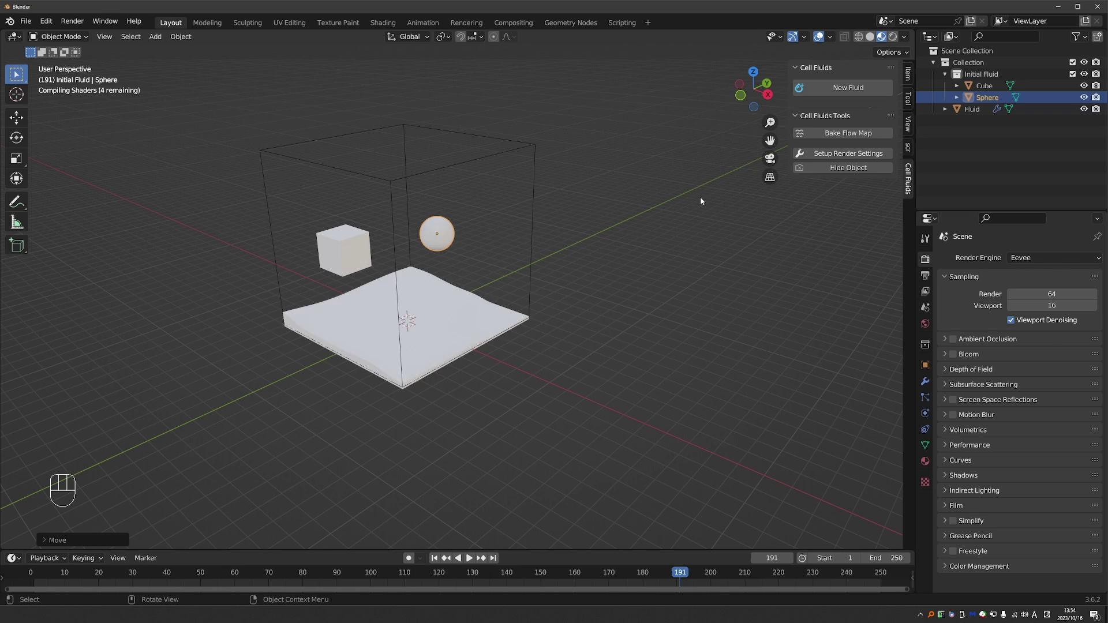
pyautogui.middleClick(322, 307)
# Step: Set the cube and sphere to display as Wire so the textured water stays visible
pyautogui.scroll(3)
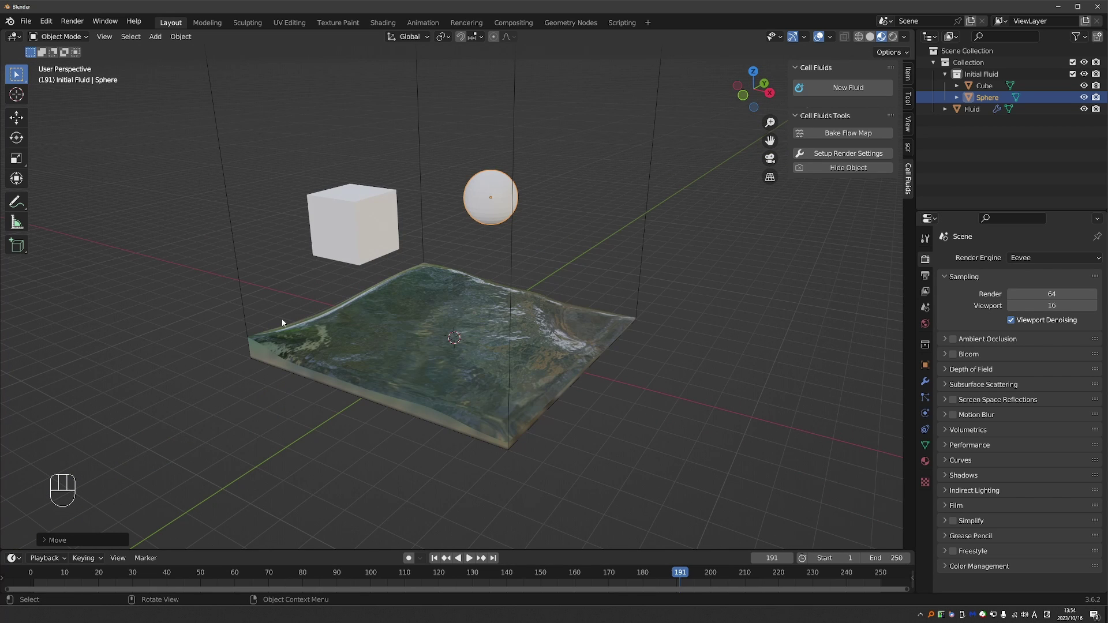
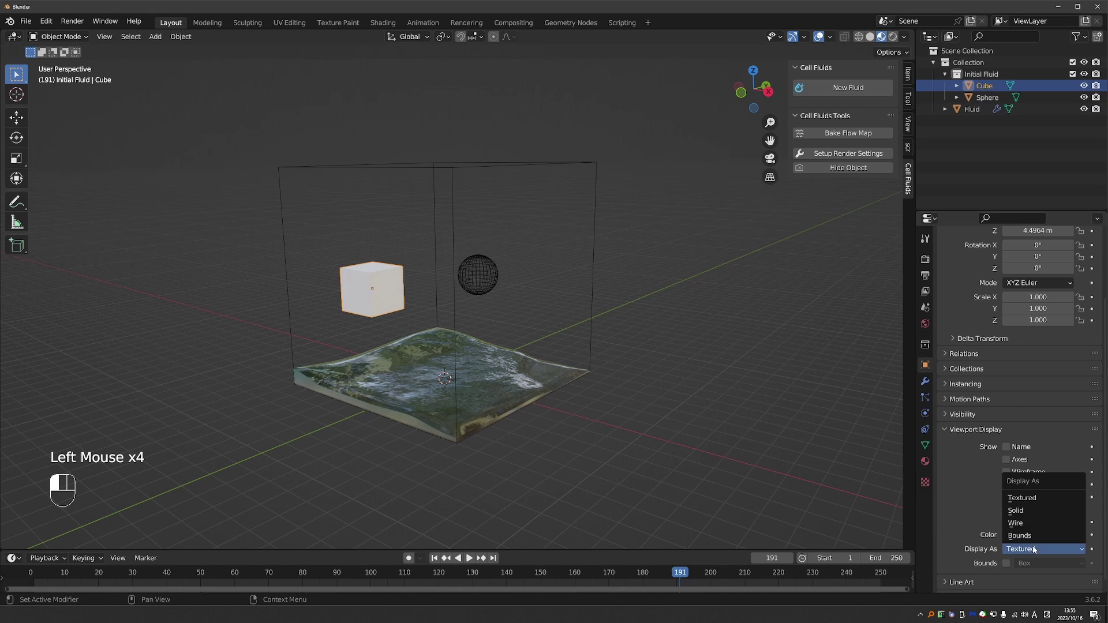
pyautogui.middleClick(408, 431)
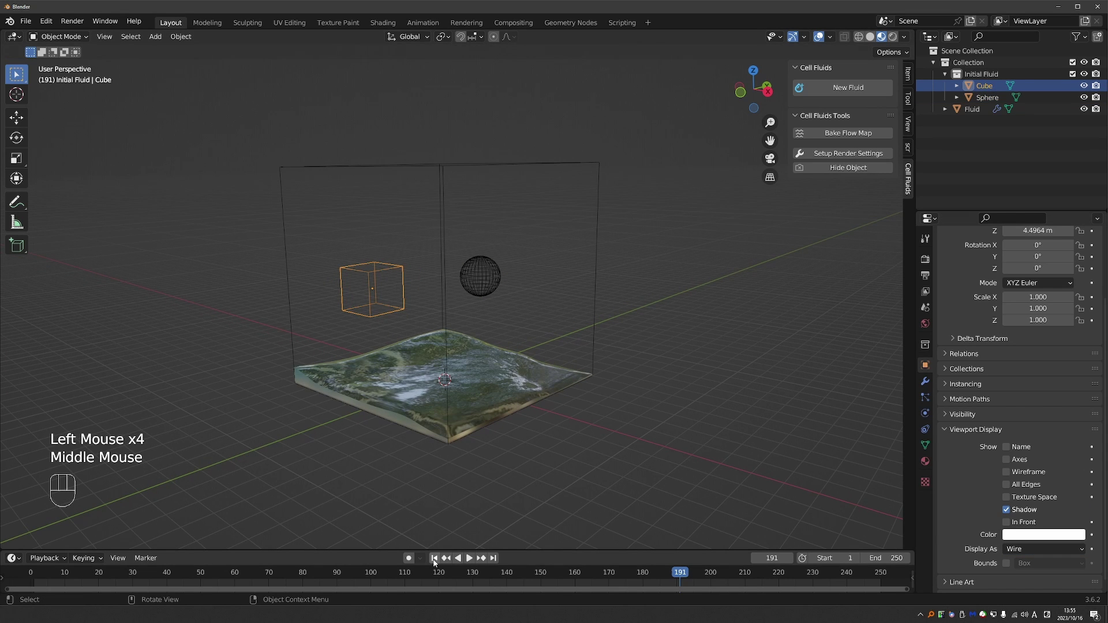
# Step: Replay the simulation from frame 1 and move in close to the flowing water surface
pyautogui.click(441, 562)
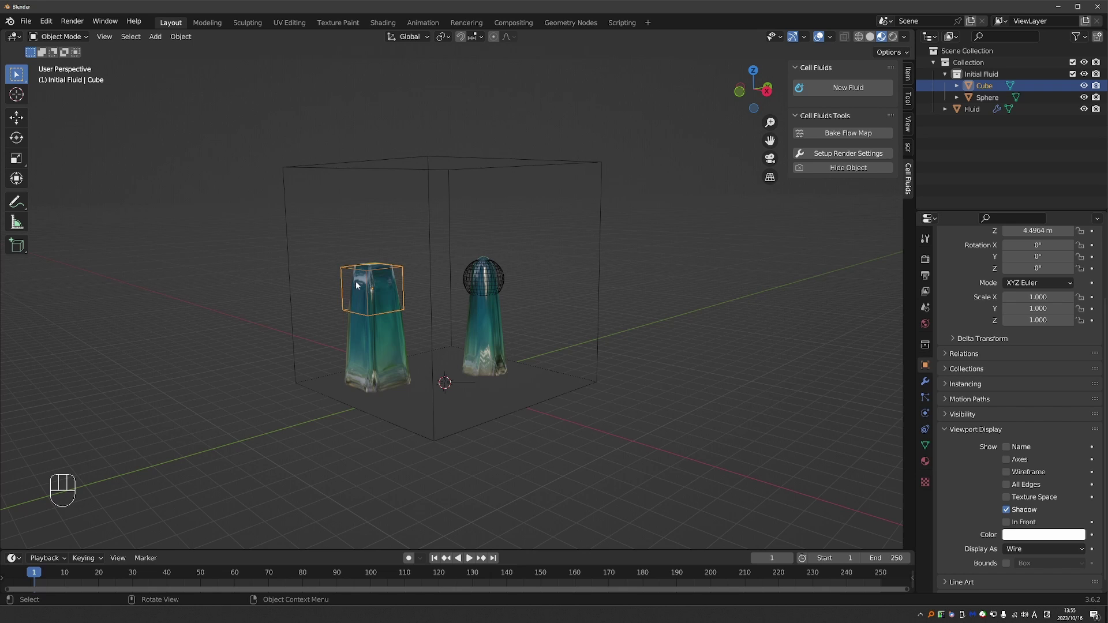
pyautogui.click(471, 565)
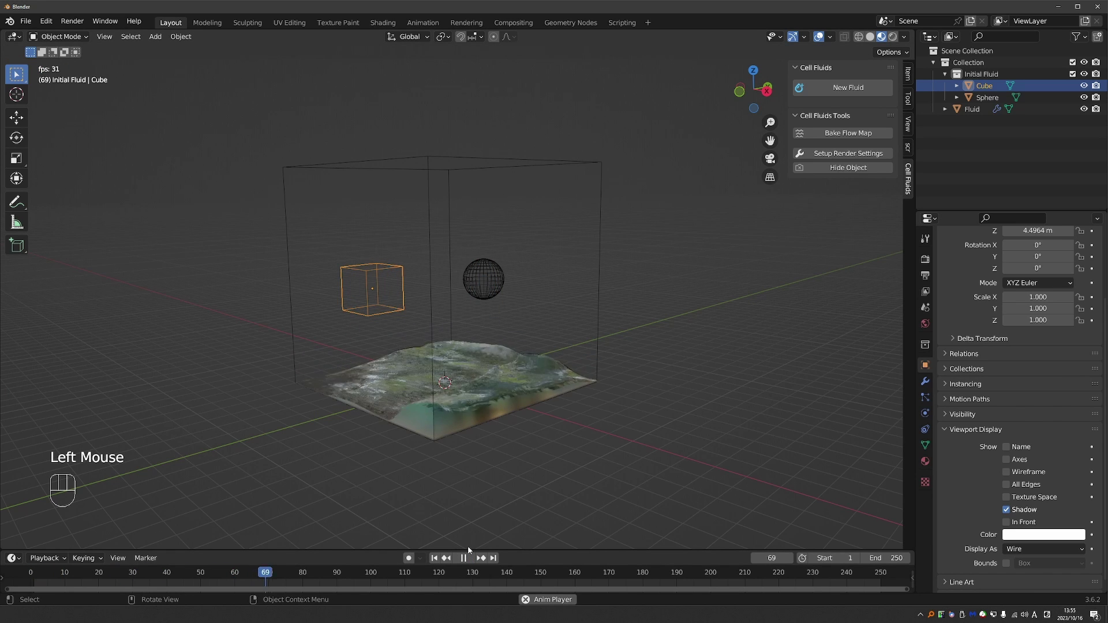
pyautogui.middleClick(497, 434)
pyautogui.scroll(3)
pyautogui.press('space')
pyautogui.moveTo(41, 573); pyautogui.dragTo(516, 553)
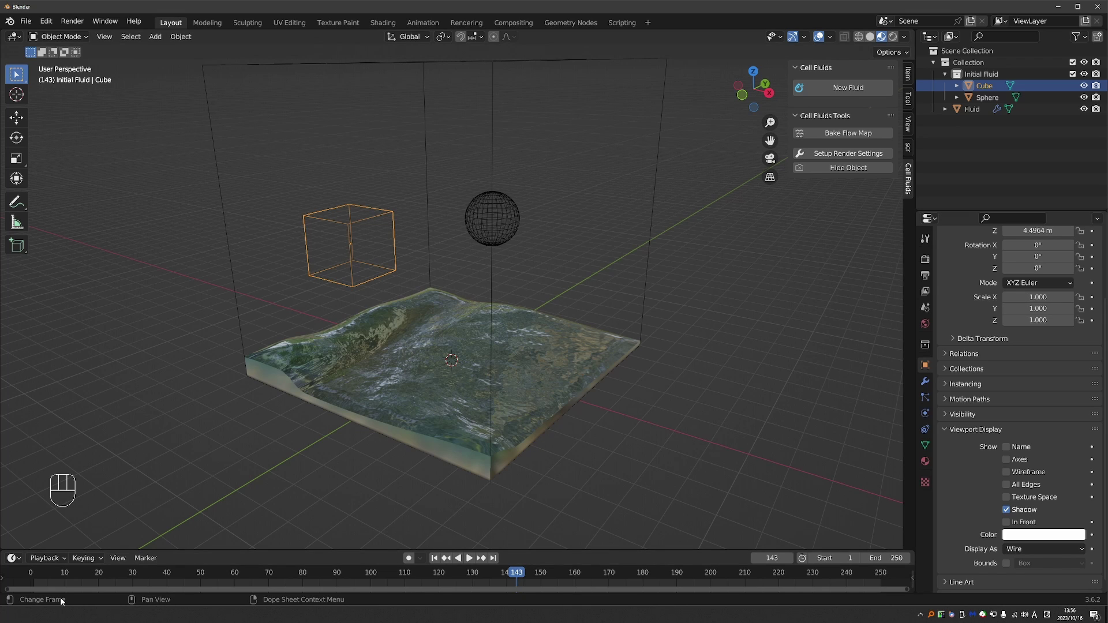
# Step: Stop playback and return to frame 1, where the water stands as cube and sphere columns
pyautogui.click(30, 577)
pyautogui.click(36, 576)
pyautogui.middleClick(338, 323)
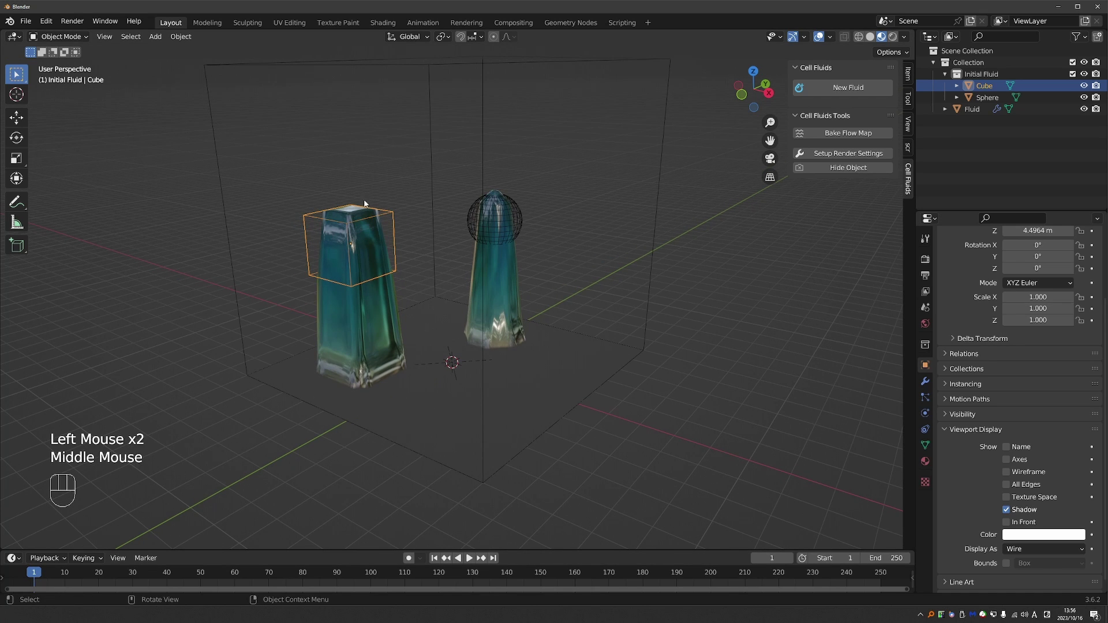
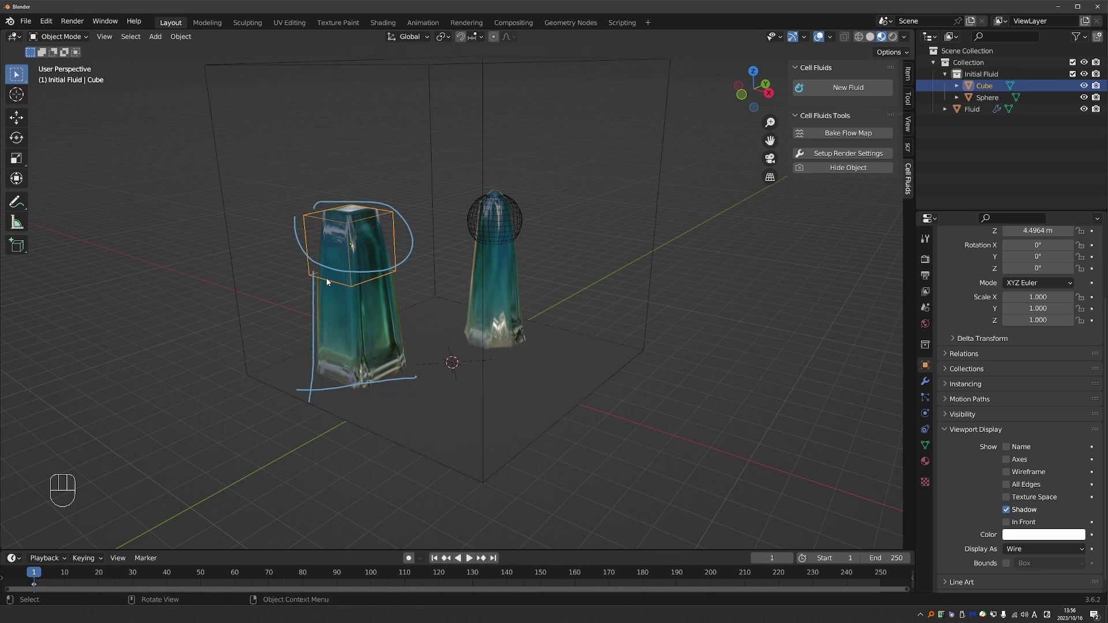
pyautogui.press('d')
pyautogui.rightClick(323, 383)
# Step: Duplicate the sphere as Sphere.001, raise it, and move it into the Inflow collection
pyautogui.press('d')
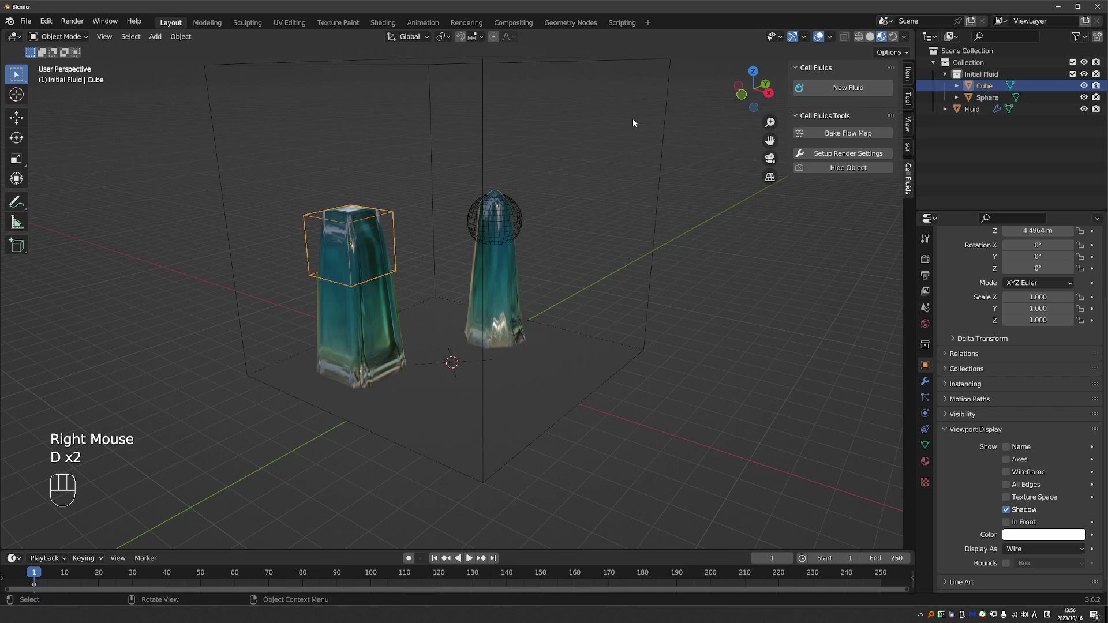
pyautogui.click(669, 59)
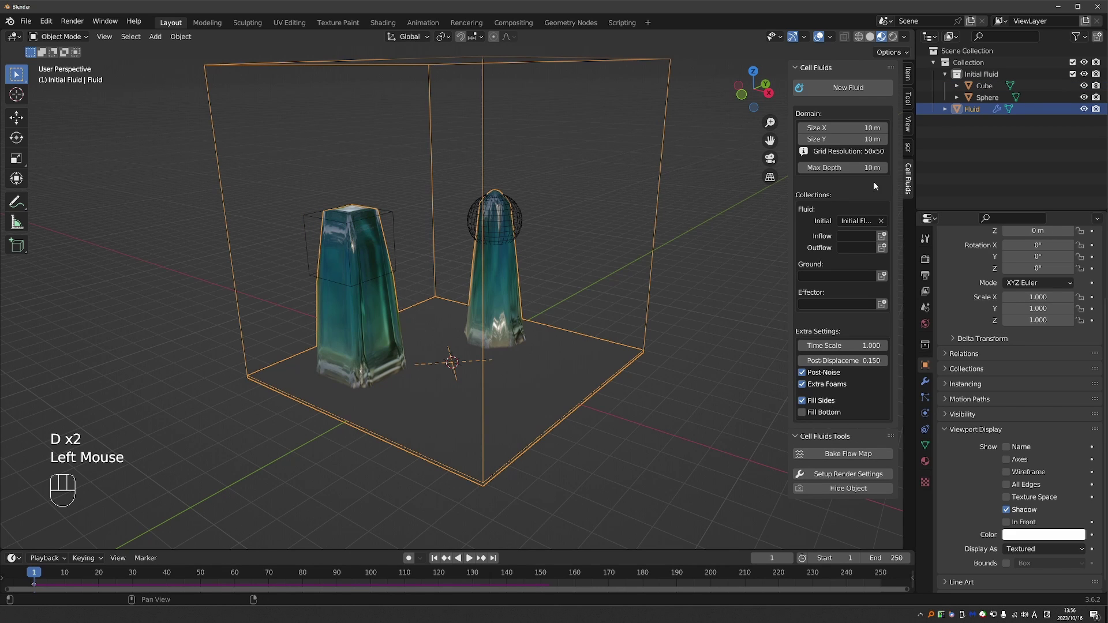
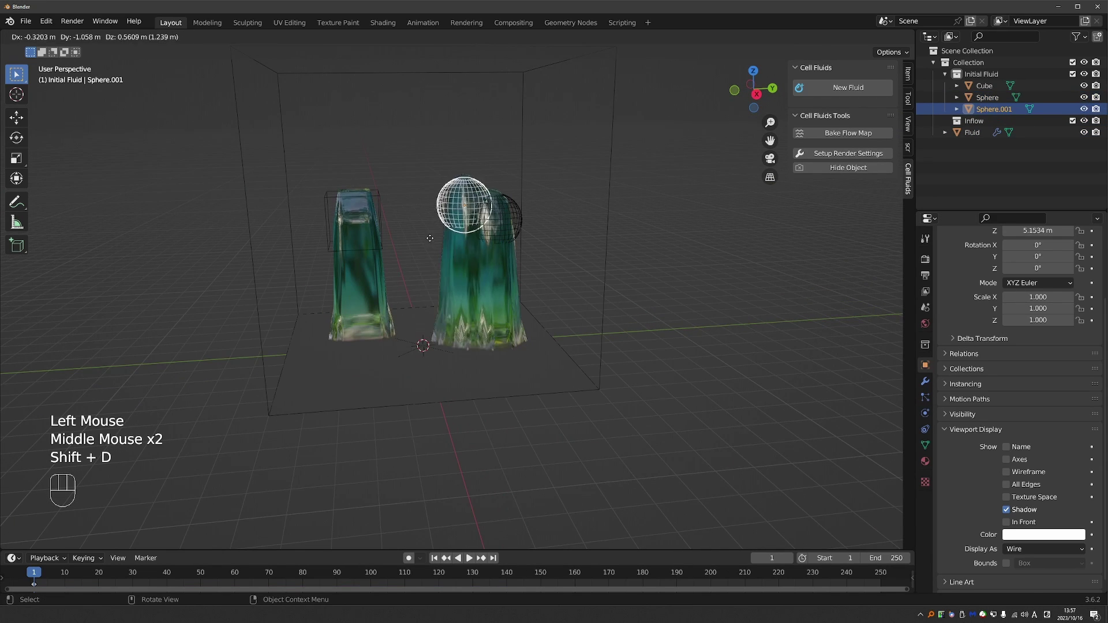
pyautogui.press('m')
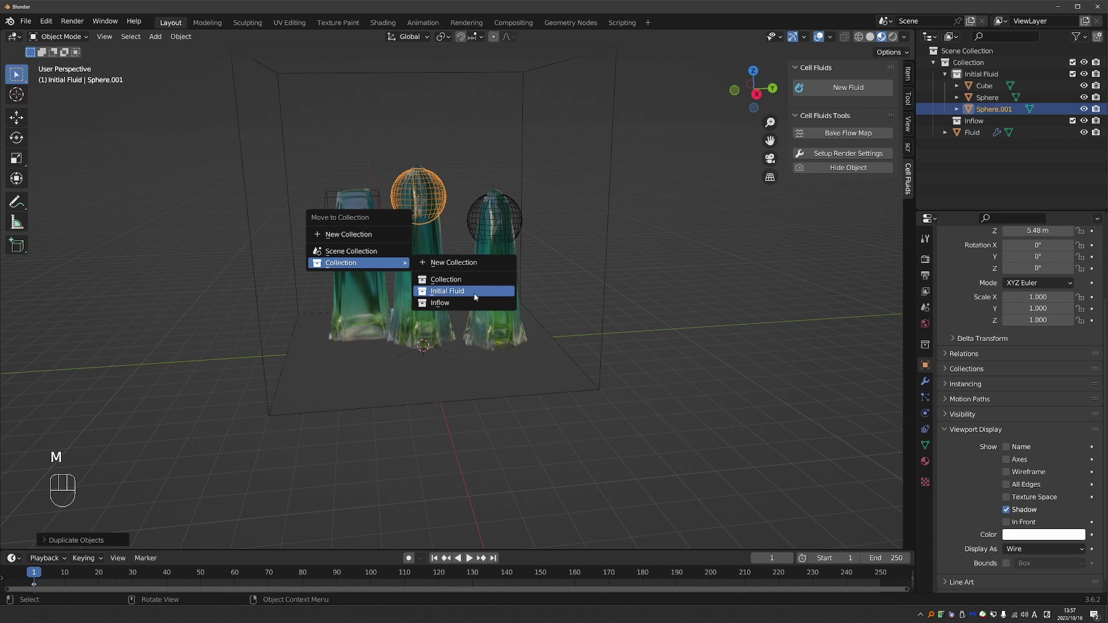
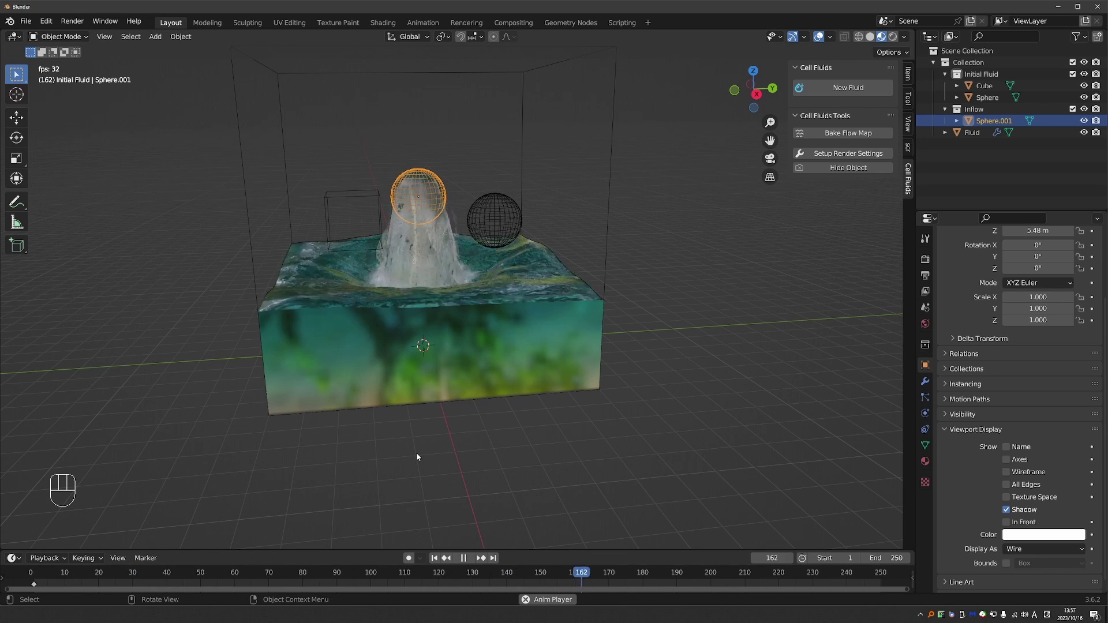
pyautogui.press('space')
pyautogui.moveTo(422, 416); pyautogui.dragTo(443, 416)
pyautogui.press('space')
pyautogui.press('space')
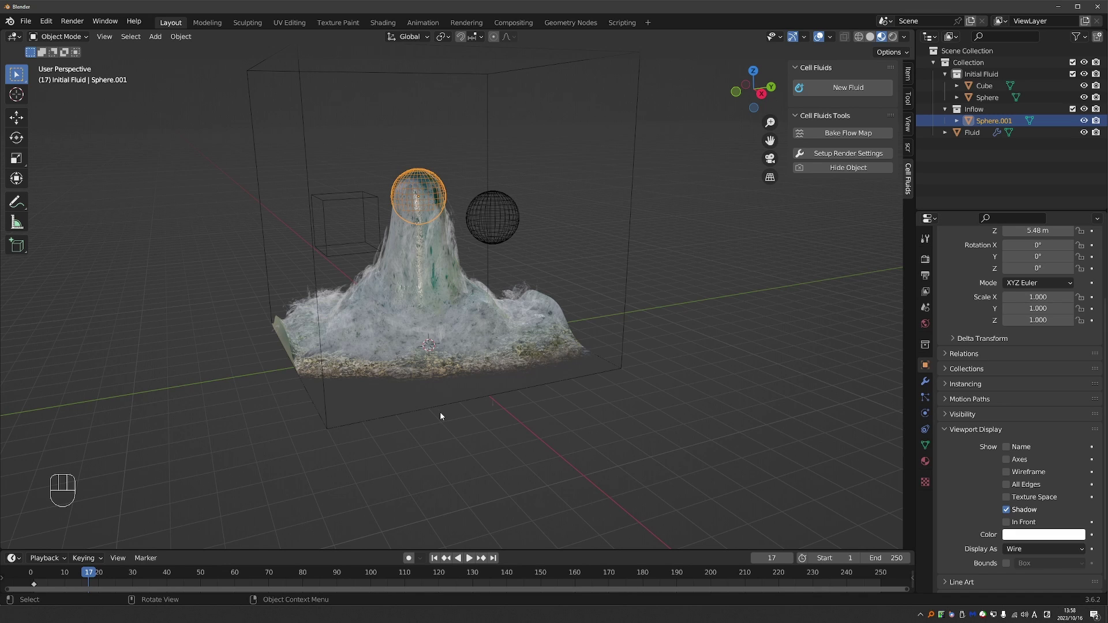
pyautogui.press('space')
pyautogui.press('f')
pyautogui.press('g')
pyautogui.press('space')
pyautogui.moveTo(530, 331); pyautogui.dragTo(495, 326)
pyautogui.press('space')
pyautogui.press('f')
pyautogui.press('g')
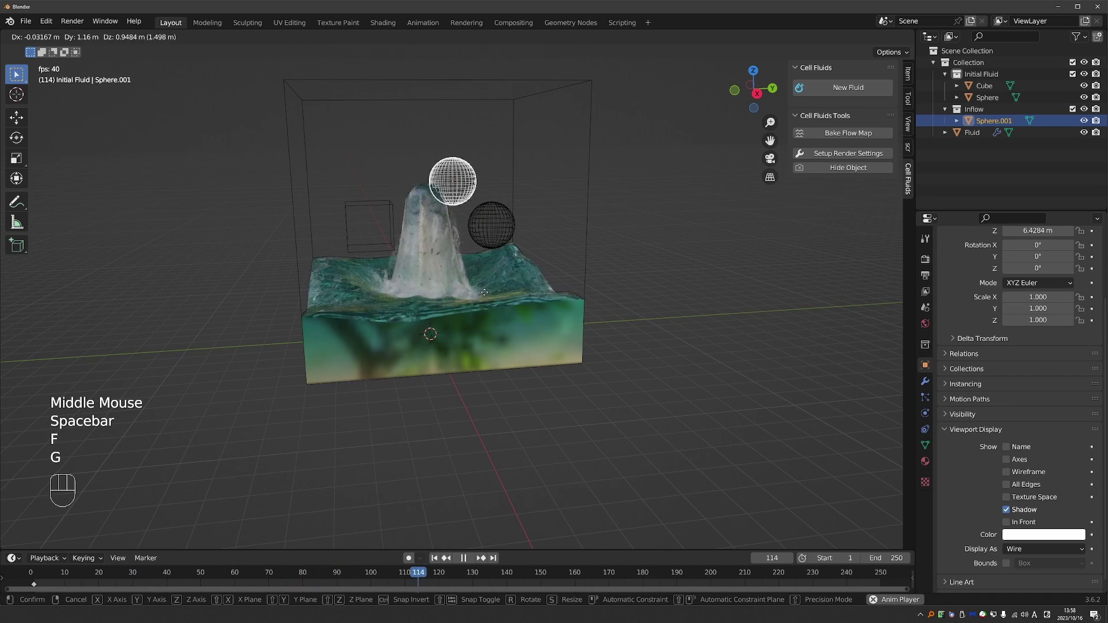
pyautogui.press('space')
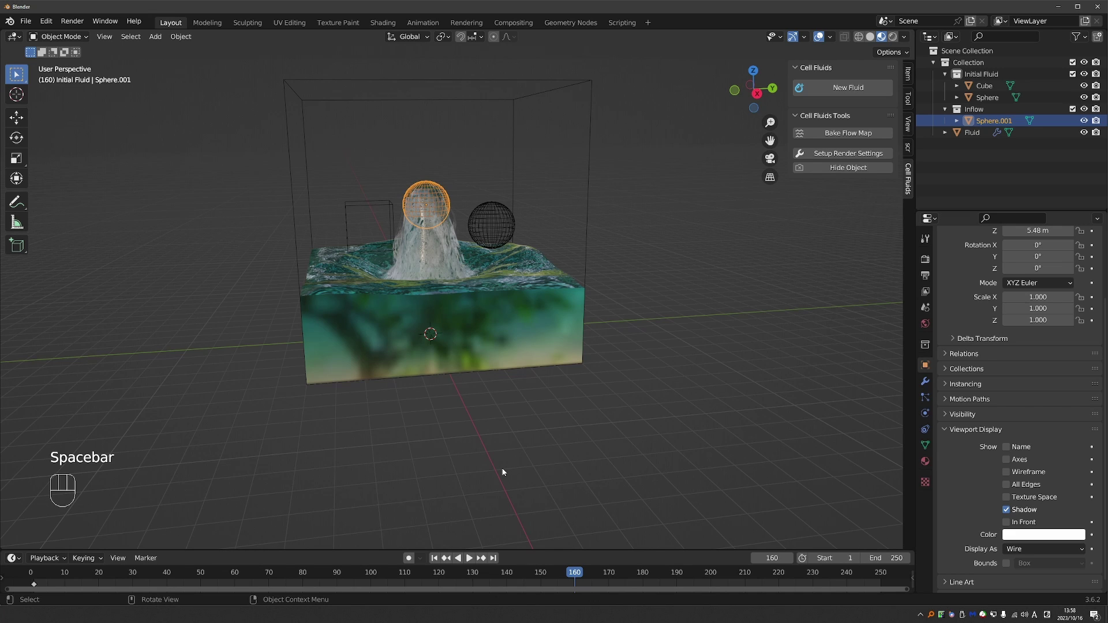
# Step: Move Sphere.001 on different frames and insert location keyframes for it
pyautogui.click(588, 86)
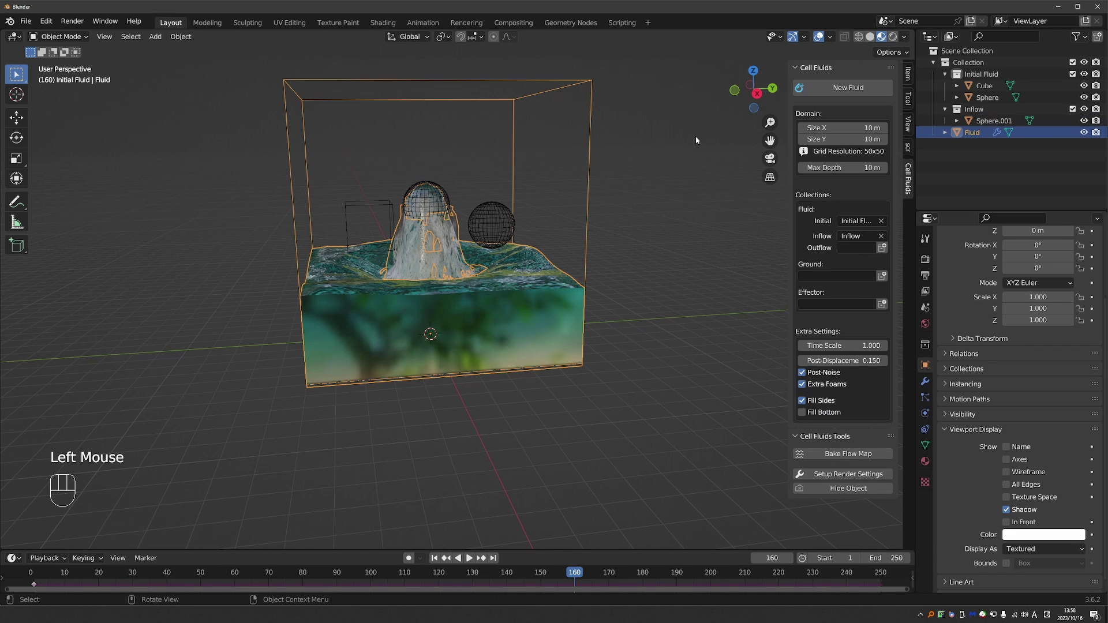
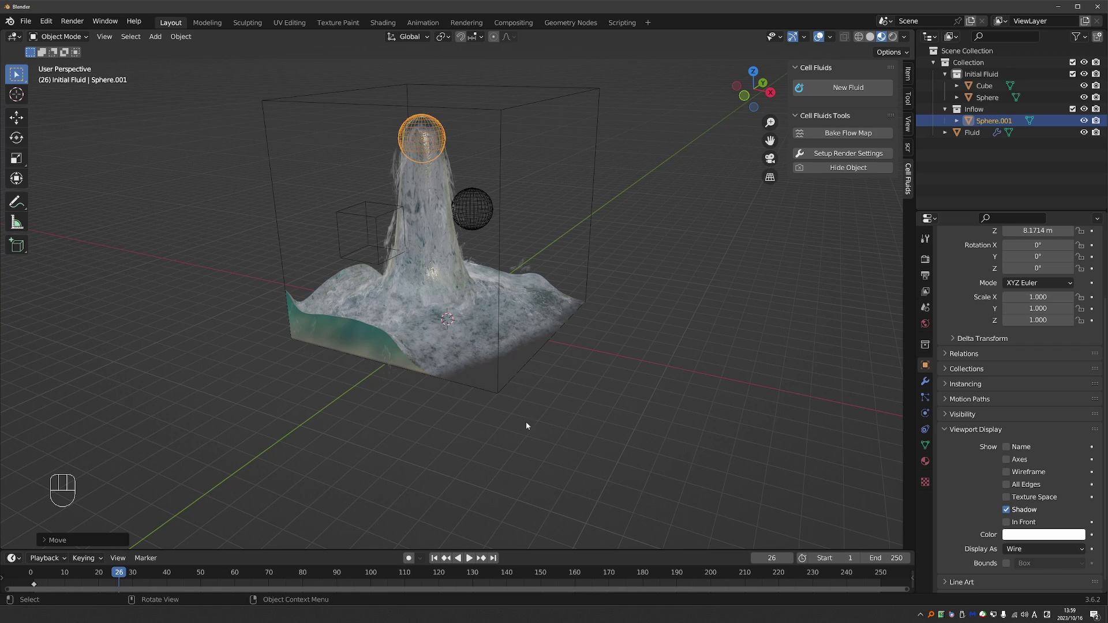
pyautogui.moveTo(553, 379); pyautogui.dragTo(476, 374)
pyautogui.click(409, 559)
pyautogui.press('g')
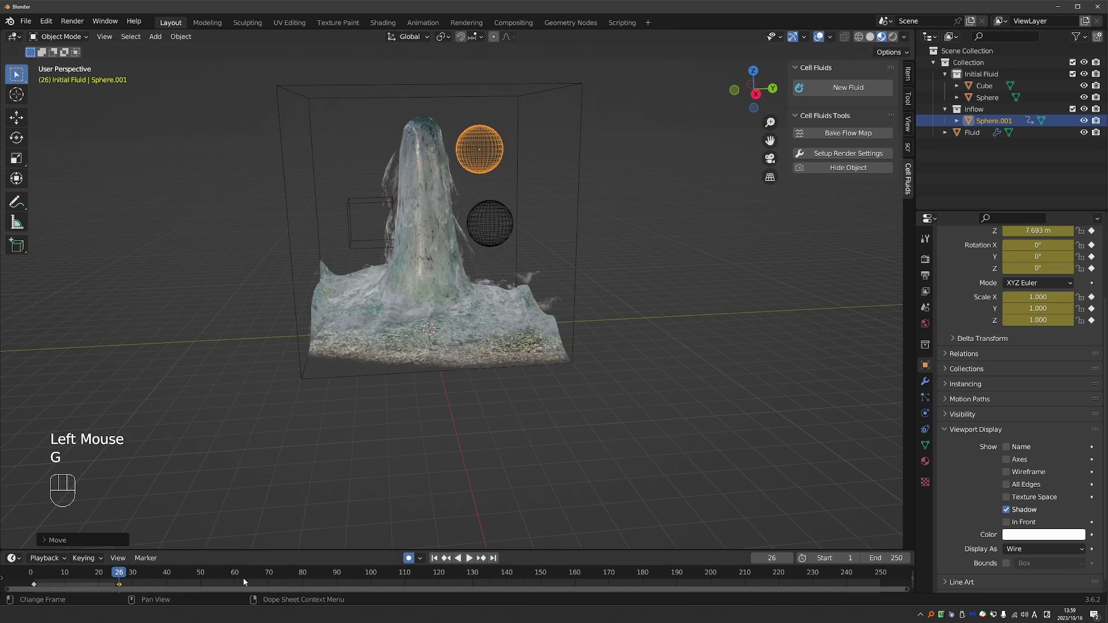
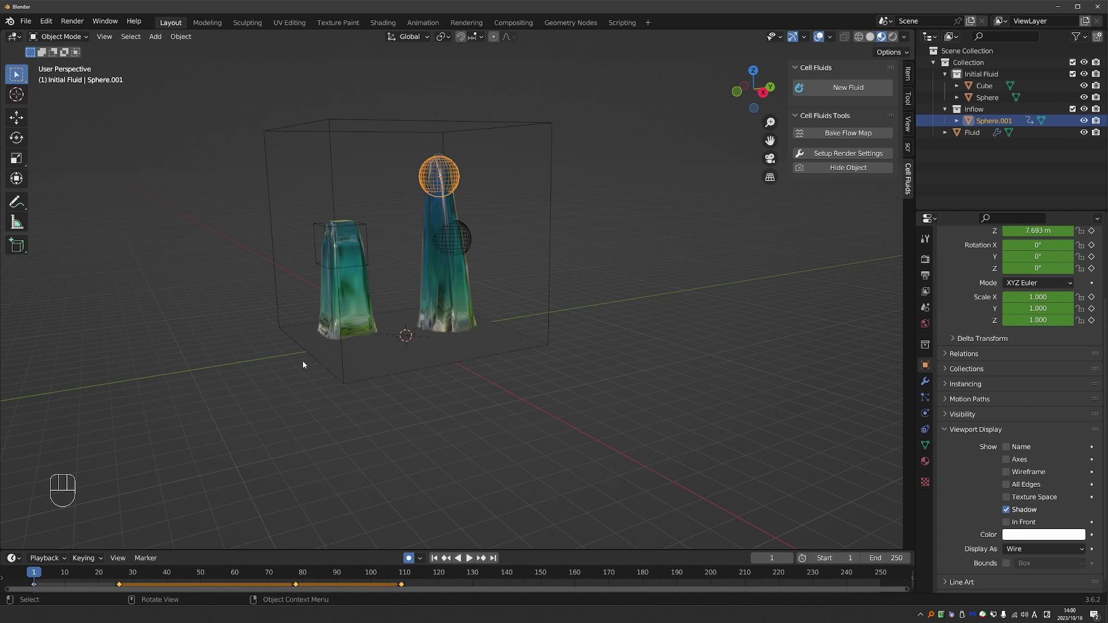
# Step: Play the simulation so the keyframed inflow stream shifts across the basin
pyautogui.press('space')
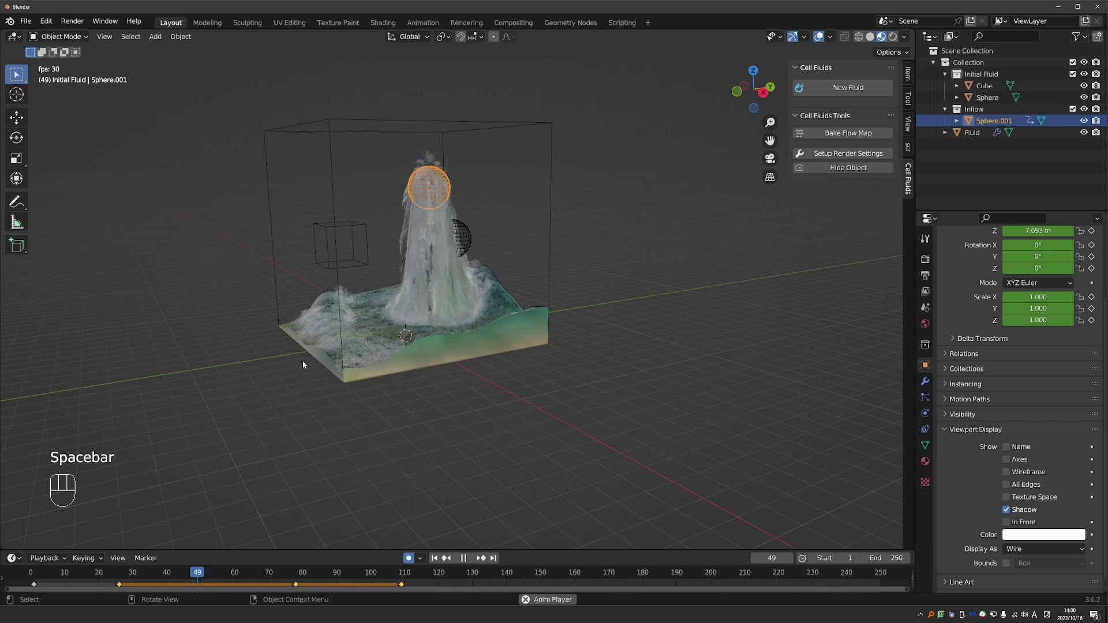
pyautogui.moveTo(372, 307); pyautogui.dragTo(448, 295)
pyautogui.middleClick(448, 295)
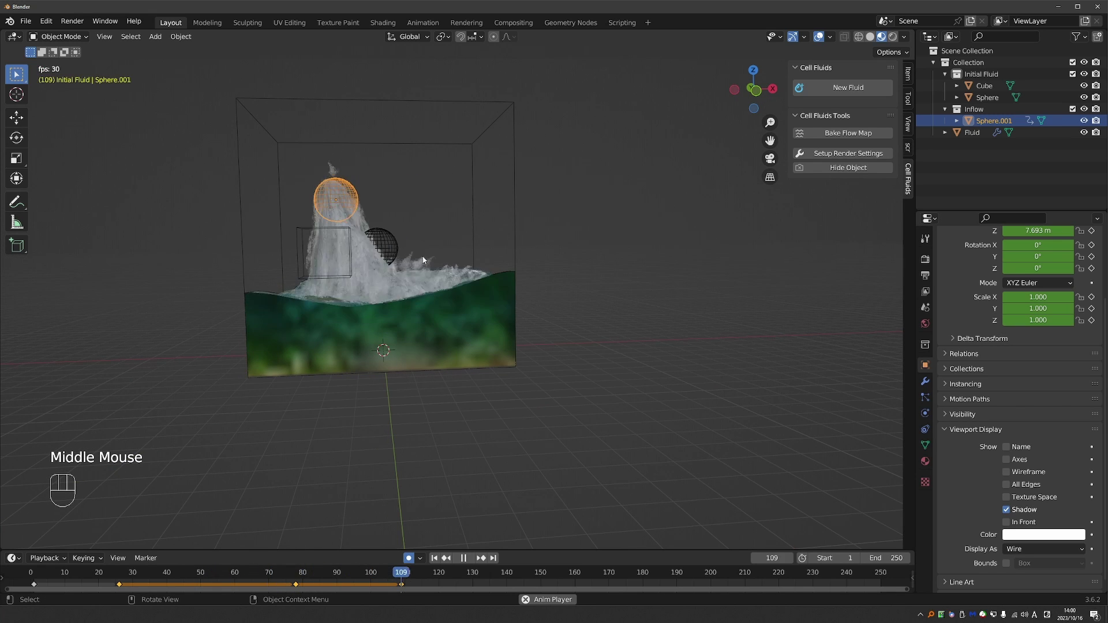
# Step: Create an Outflow collection and set it as the domain's Outflow
pyautogui.middleClick(441, 276)
pyautogui.press('space')
pyautogui.click(514, 189)
pyautogui.moveTo(510, 185); pyautogui.dragTo(534, 269)
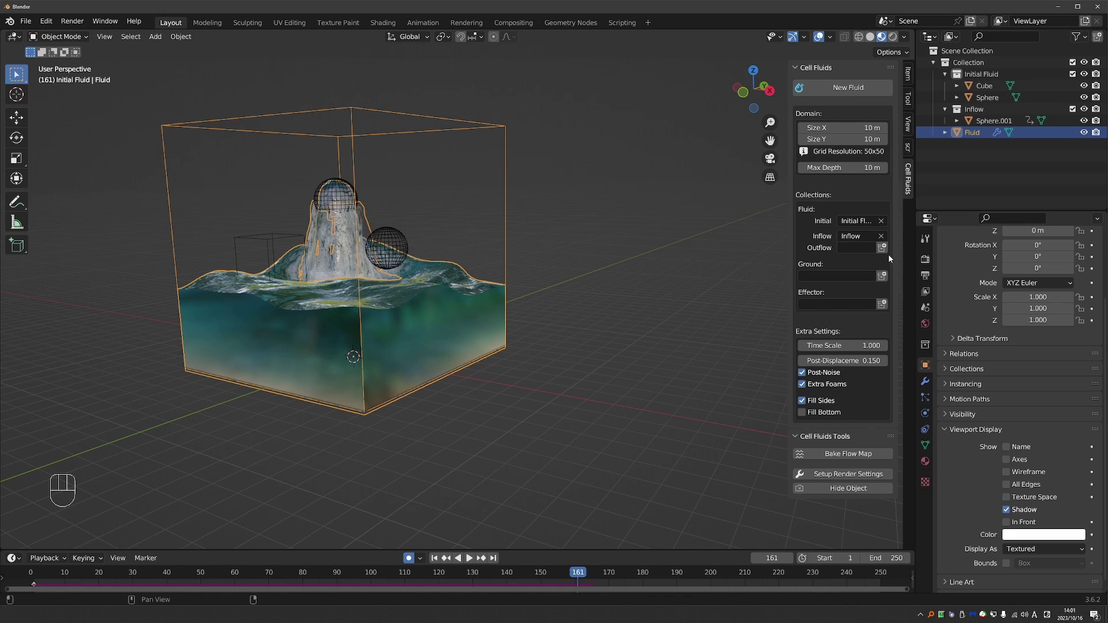
pyautogui.click(882, 251)
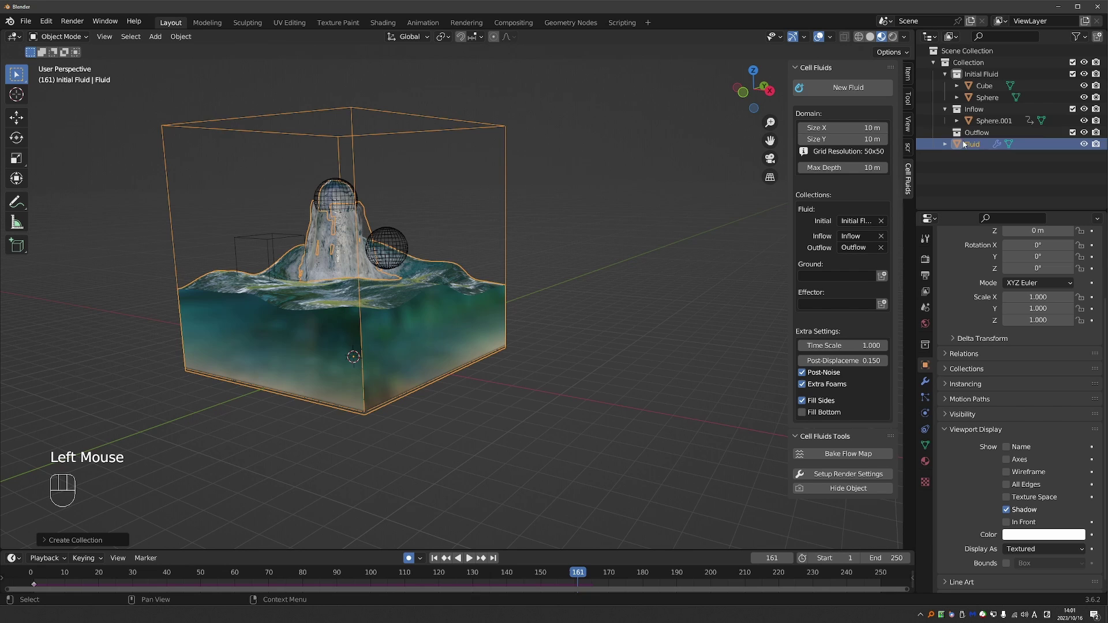
pyautogui.click(959, 133)
# Step: Add a Suzanne monkey mesh to the Outflow collection and start the simulation
pyautogui.middleClick(522, 349)
pyautogui.press('shift+a')
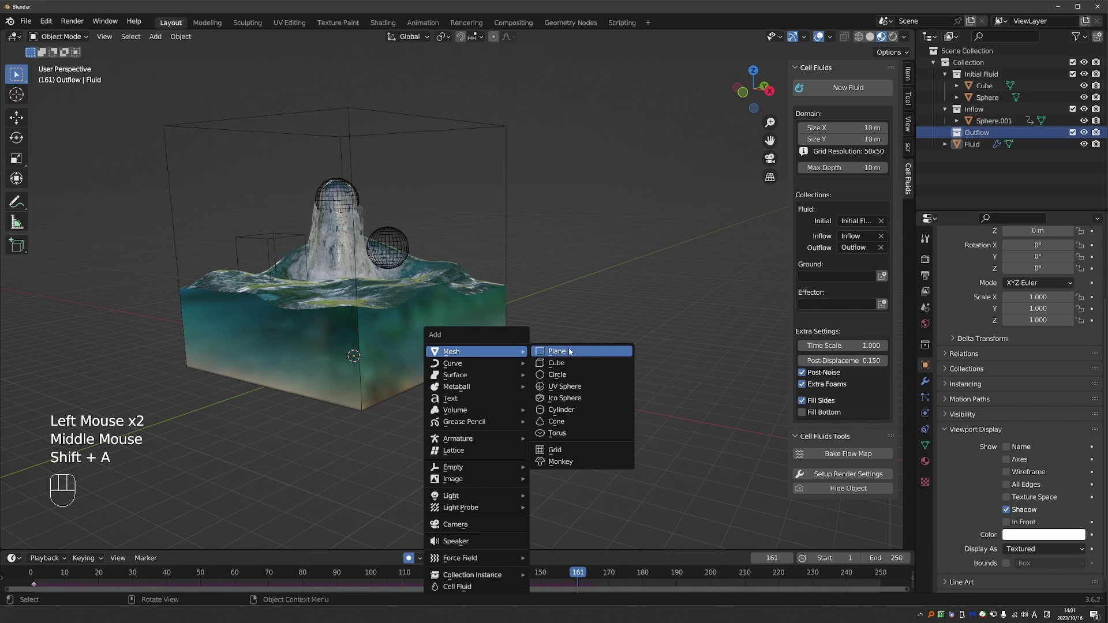
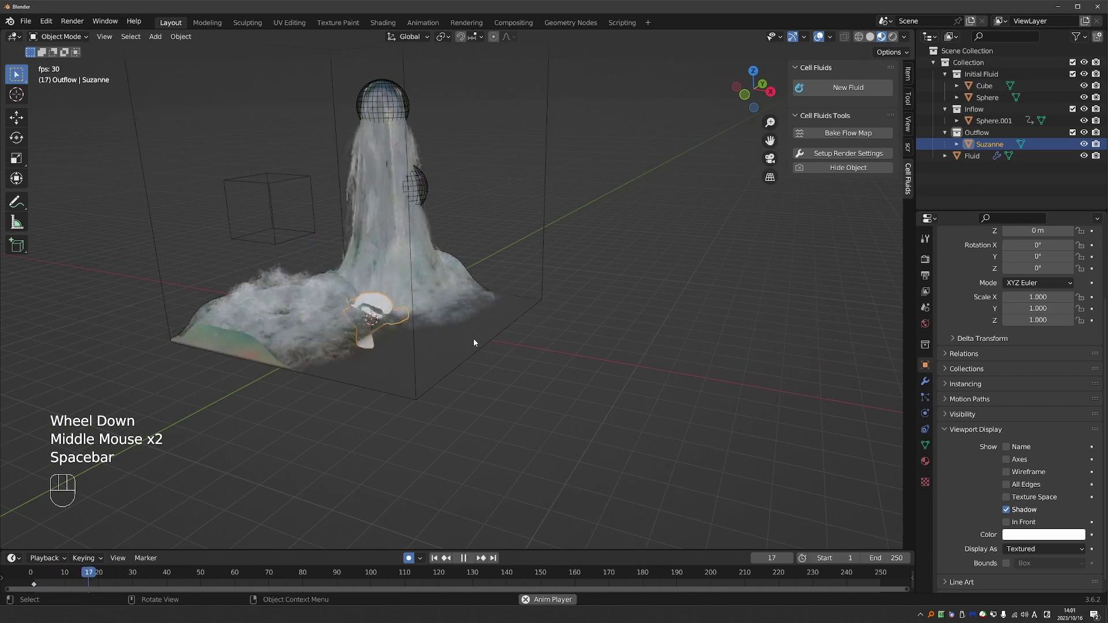
pyautogui.middleClick(431, 336)
pyautogui.scroll(3)
pyautogui.press('space')
# Step: Watch the simulation to frame 183 as water drains around the monkey
pyautogui.middleClick(400, 324)
pyautogui.press('space')
pyautogui.press('space')
pyautogui.press('z')
pyautogui.moveTo(403, 326); pyautogui.dragTo(335, 319)
pyautogui.scroll(3)
pyautogui.scroll(-3)
pyautogui.moveTo(354, 301); pyautogui.dragTo(330, 306)
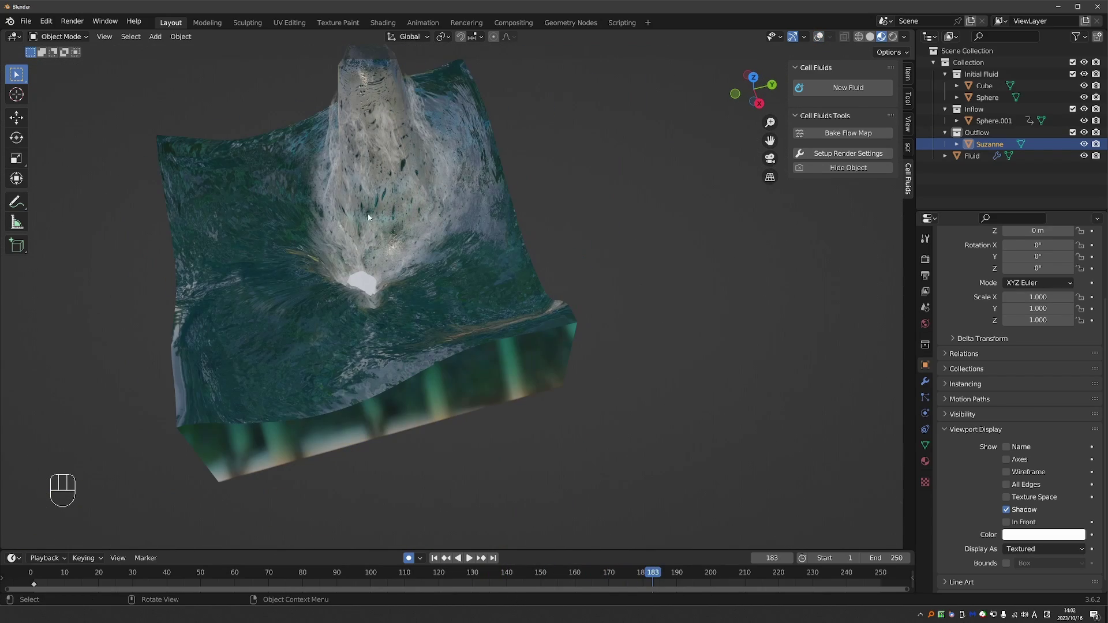
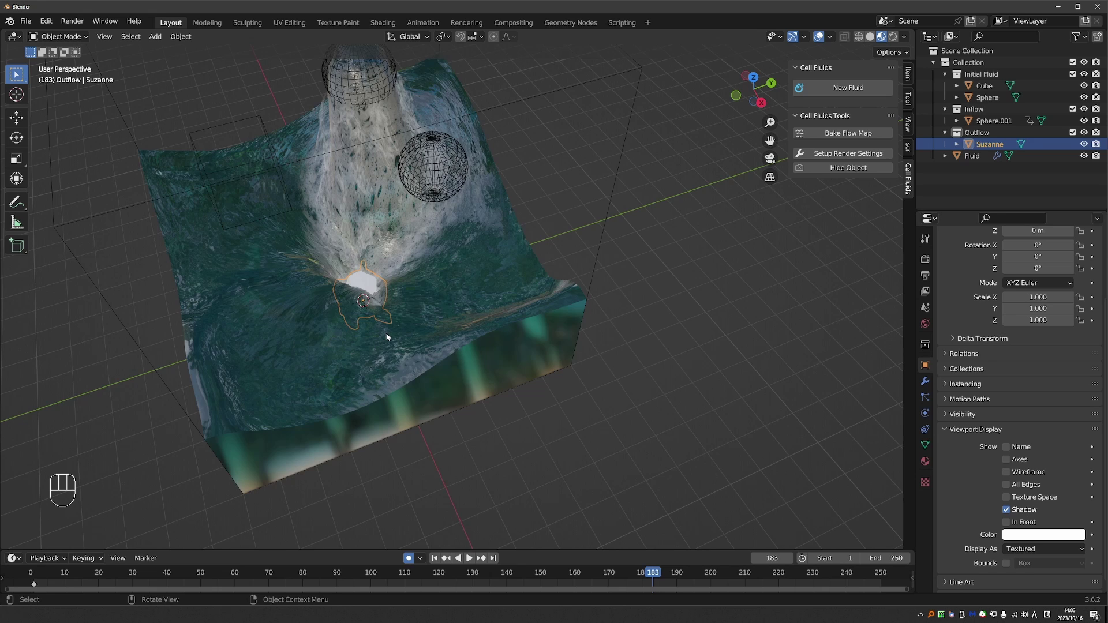
# Step: Move Sphere.001 to a new spot and key its position at frame 183
pyautogui.click(445, 156)
pyautogui.click(277, 121)
pyautogui.press('x')
pyautogui.click(402, 77)
# Step: Scale Suzanne up and keyframe her transforms
pyautogui.moveTo(406, 120); pyautogui.dragTo(454, 163)
pyautogui.press('s')
pyautogui.press('s')
pyautogui.press('ctrl+a')
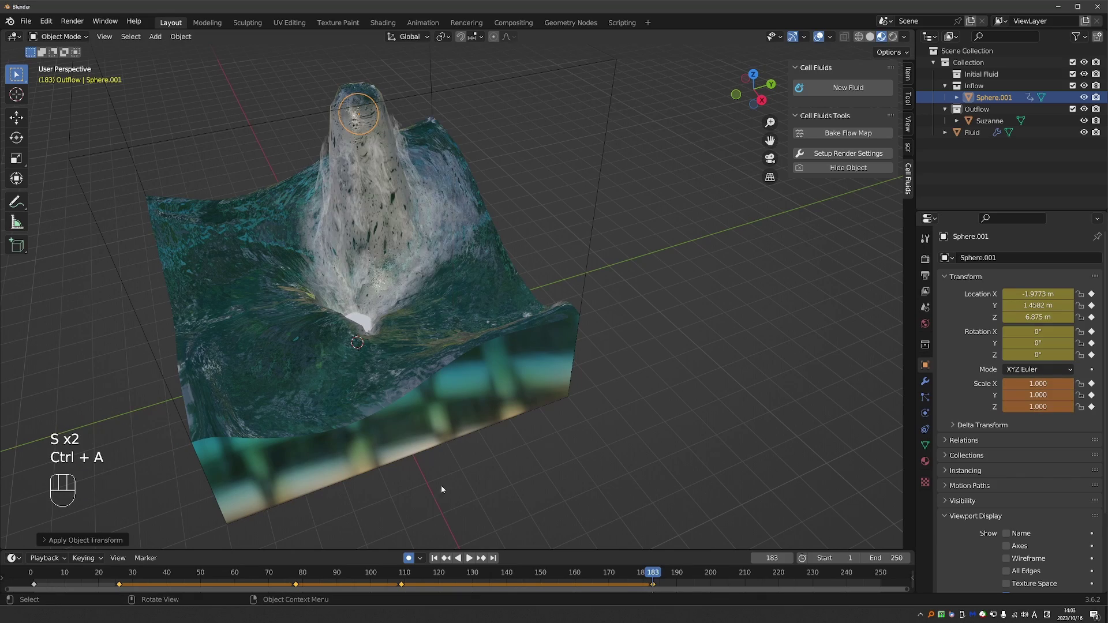
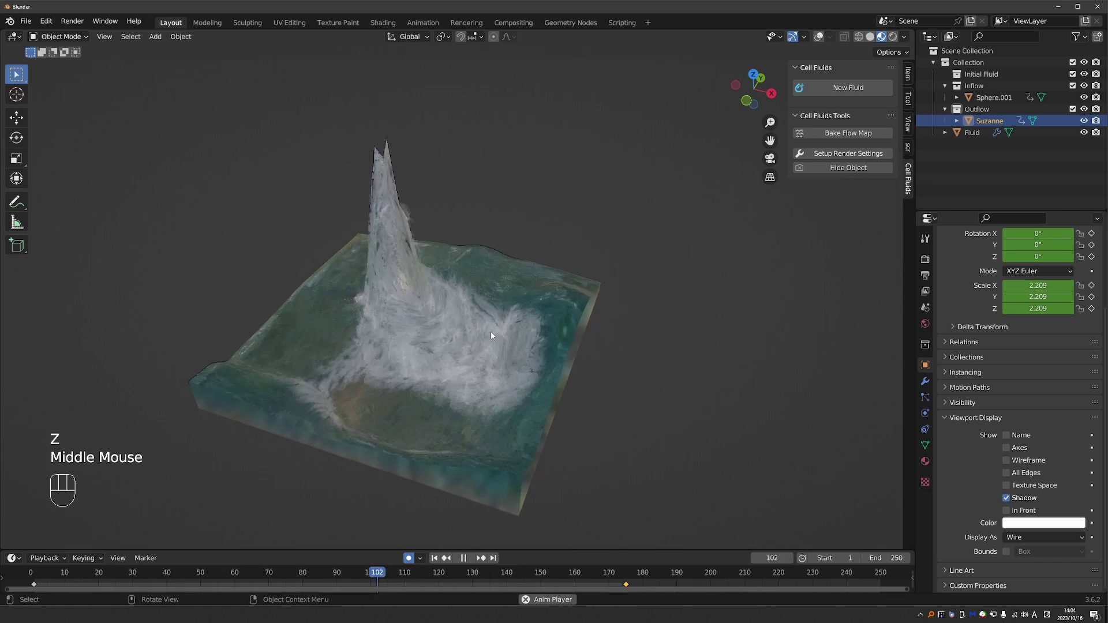
# Step: Replay the simulation and inspect the water with the keyed inflow and outflow objects
pyautogui.press('space')
pyautogui.click(464, 299)
pyautogui.middleClick(465, 299)
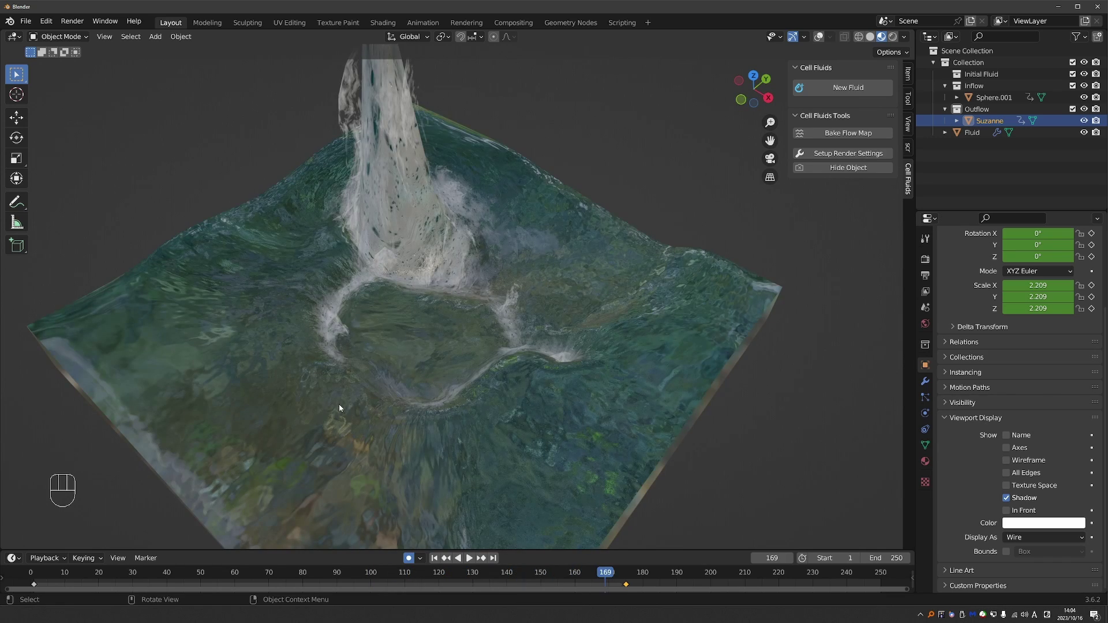
pyautogui.click(441, 343)
pyautogui.middleClick(413, 339)
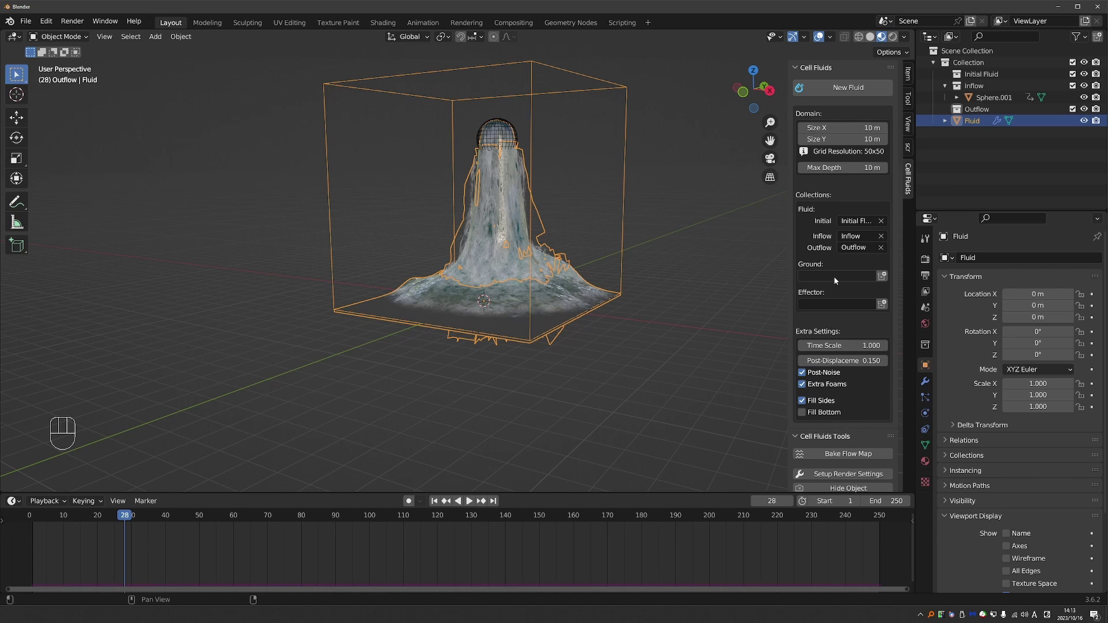
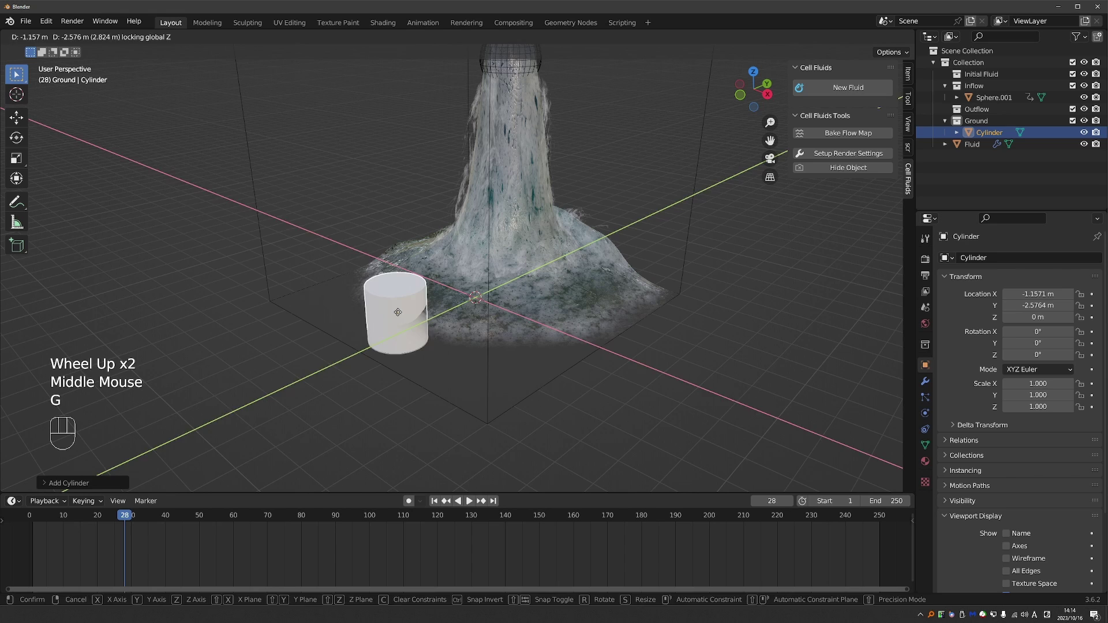
# Step: Place the cylinder on the ground plane beside the water and bring up the Add menu for the icosphere
pyautogui.press('s')
pyautogui.press('ctrl+a')
pyautogui.scroll(-3)
pyautogui.middleClick(456, 338)
pyautogui.press('shift+a')
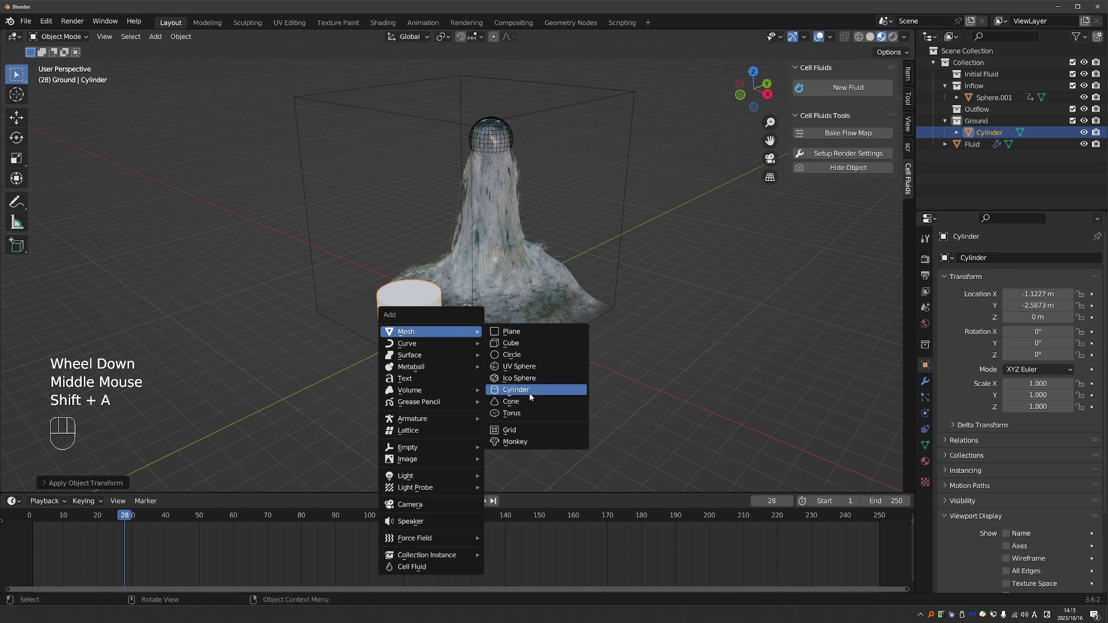
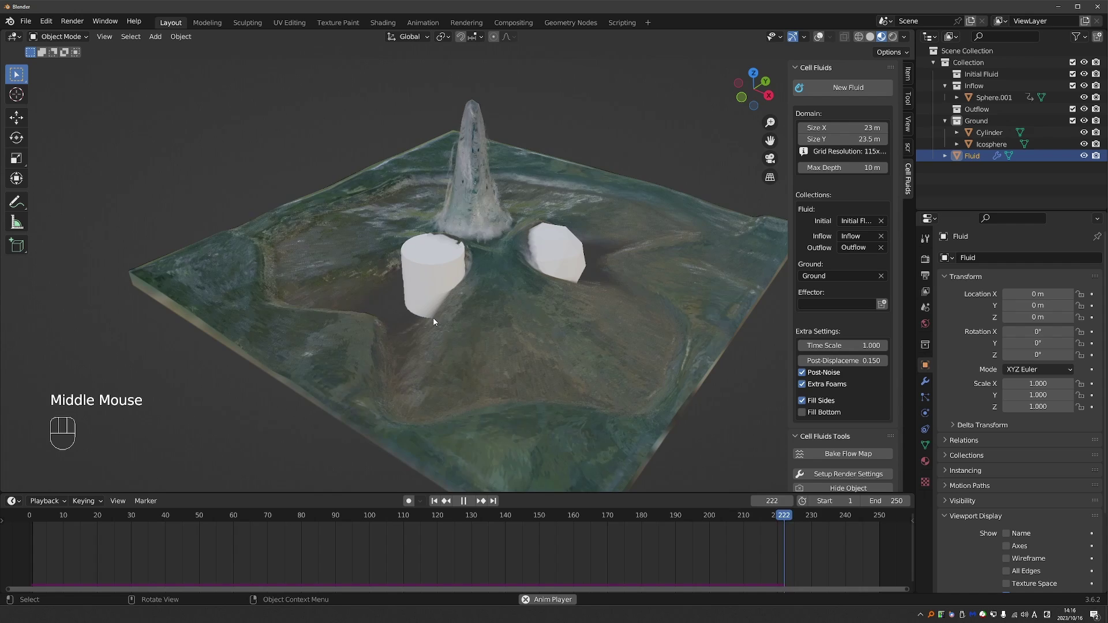
# Step: Stop playback so the simulation returns to an early frame with a small water column
pyautogui.press('space')
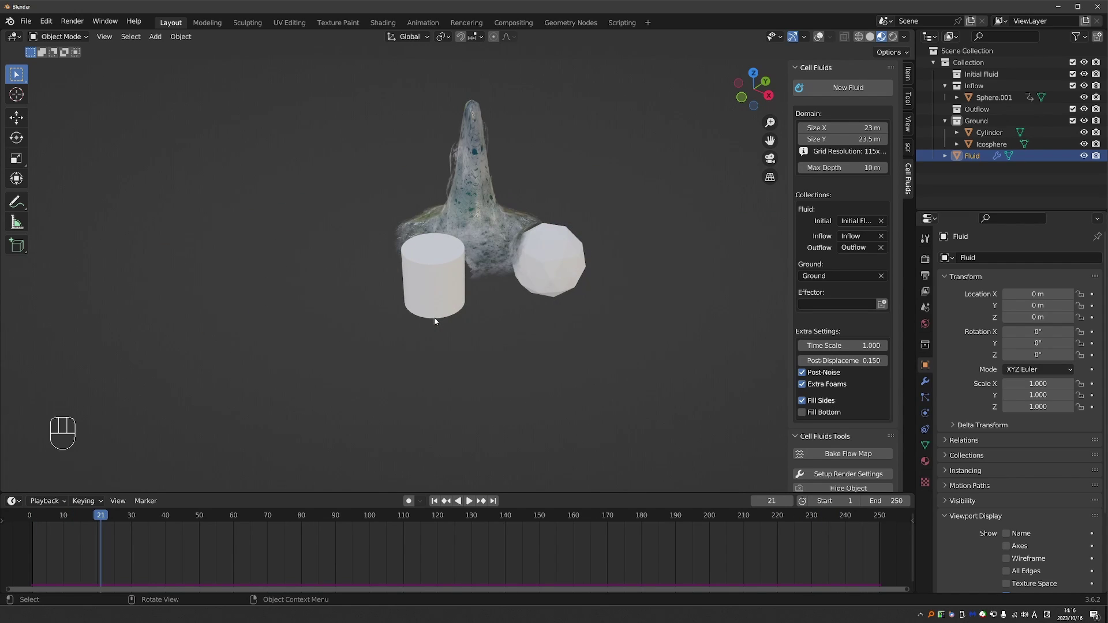
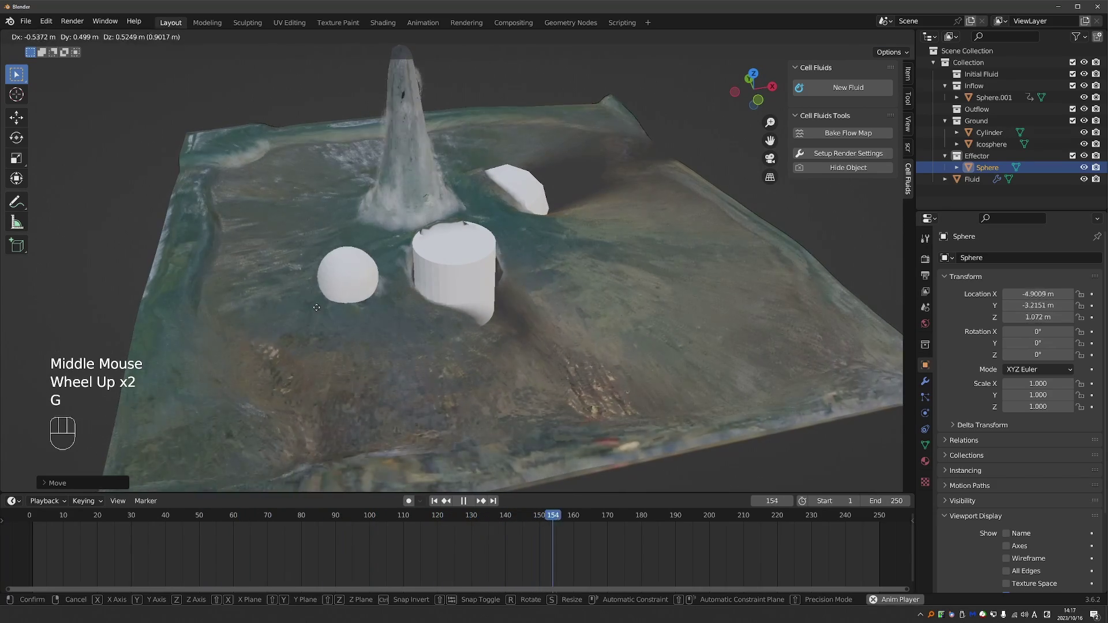
# Step: Move the effector sphere through the water with G while playing and pausing the simulation
pyautogui.press('g')
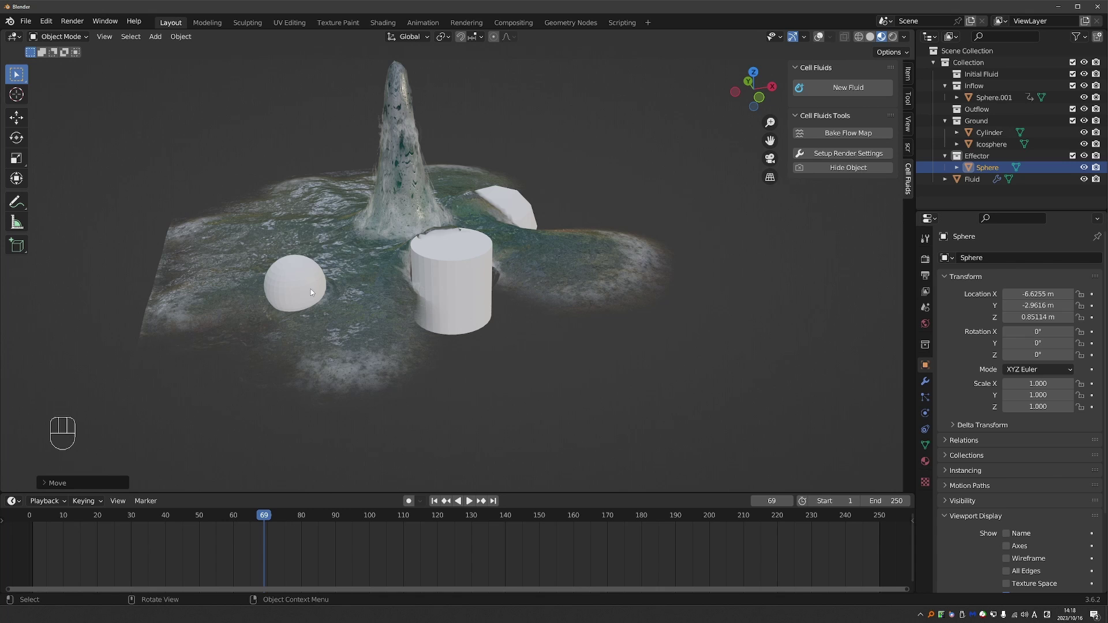
pyautogui.press('space')
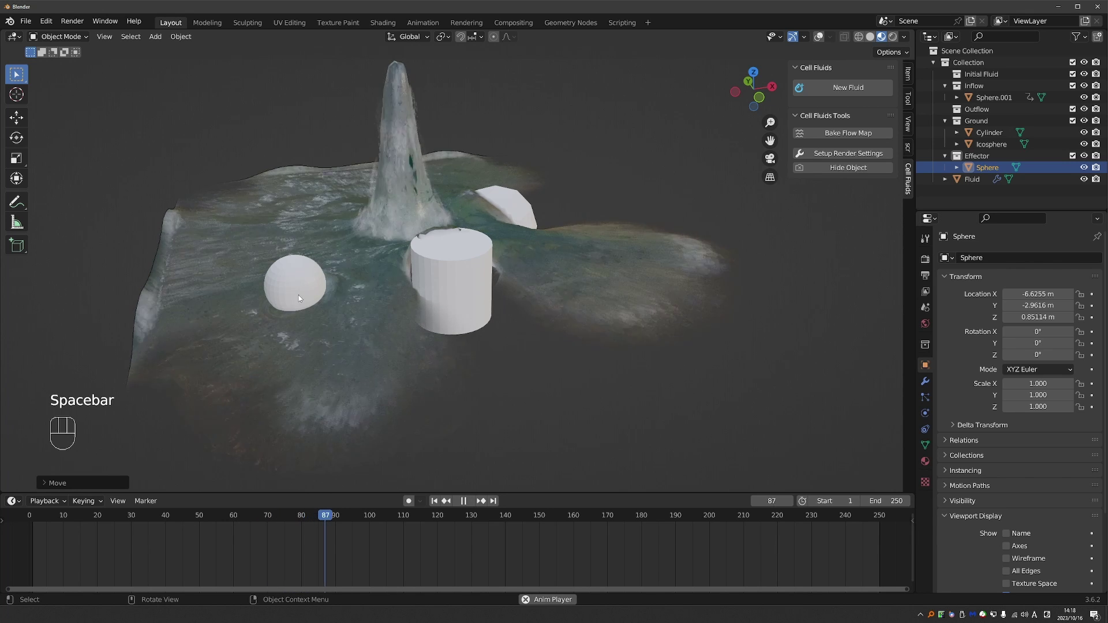
pyautogui.press('space')
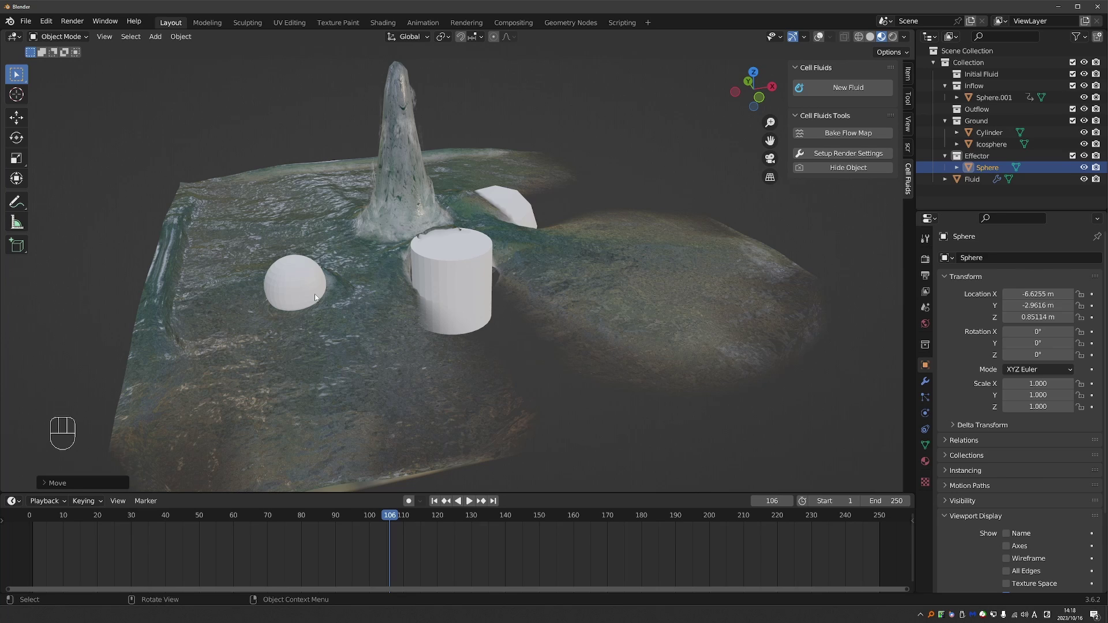
pyautogui.press('space')
pyautogui.press('f')
pyautogui.press('g')
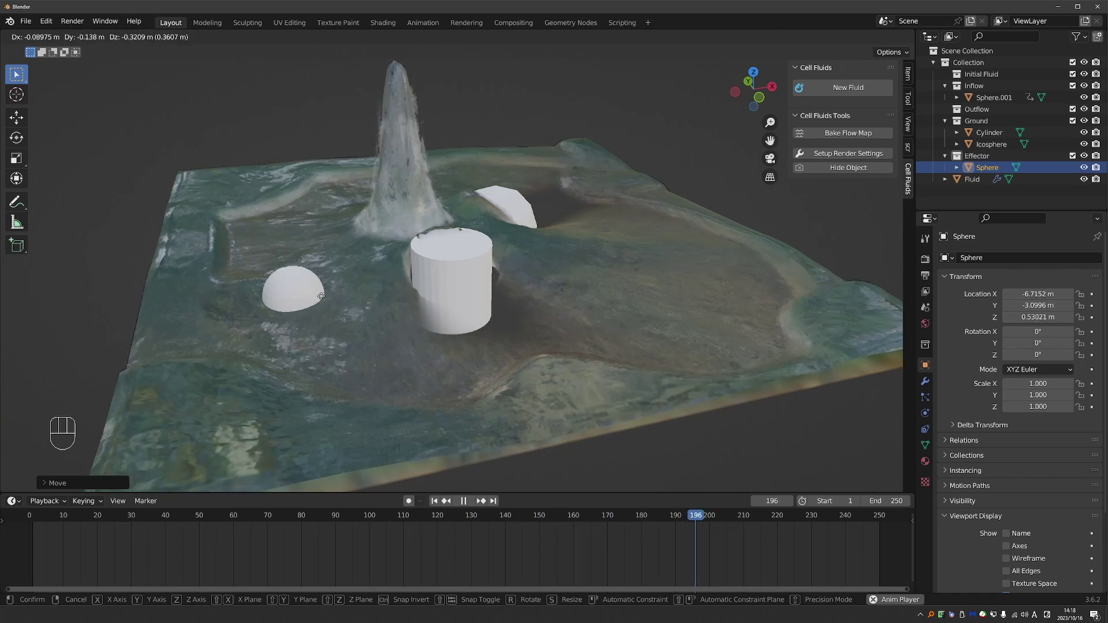
pyautogui.press('space')
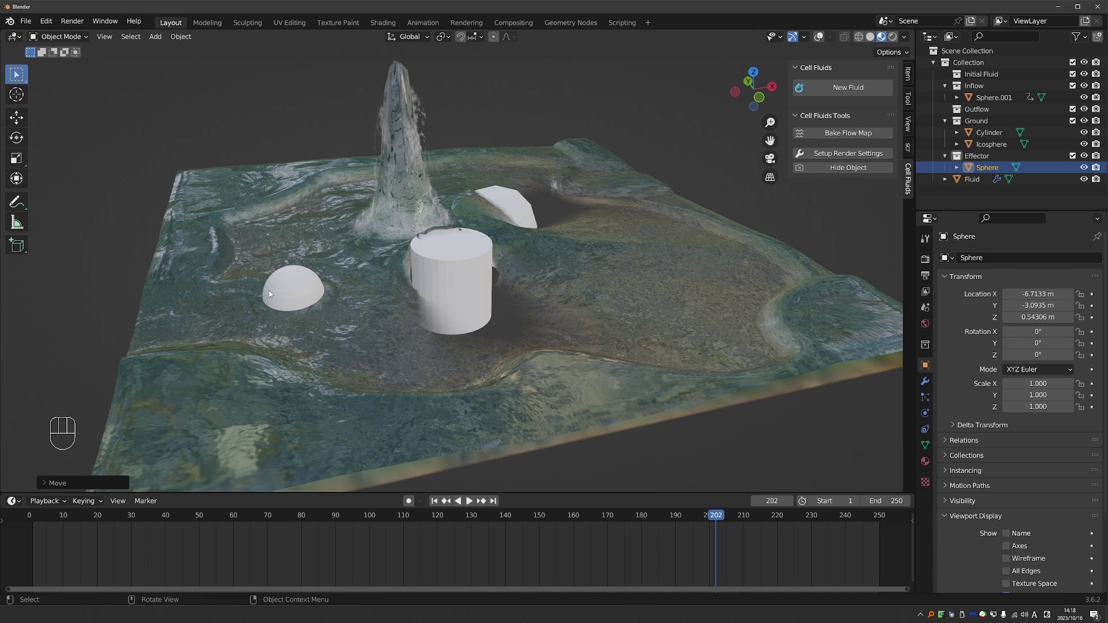
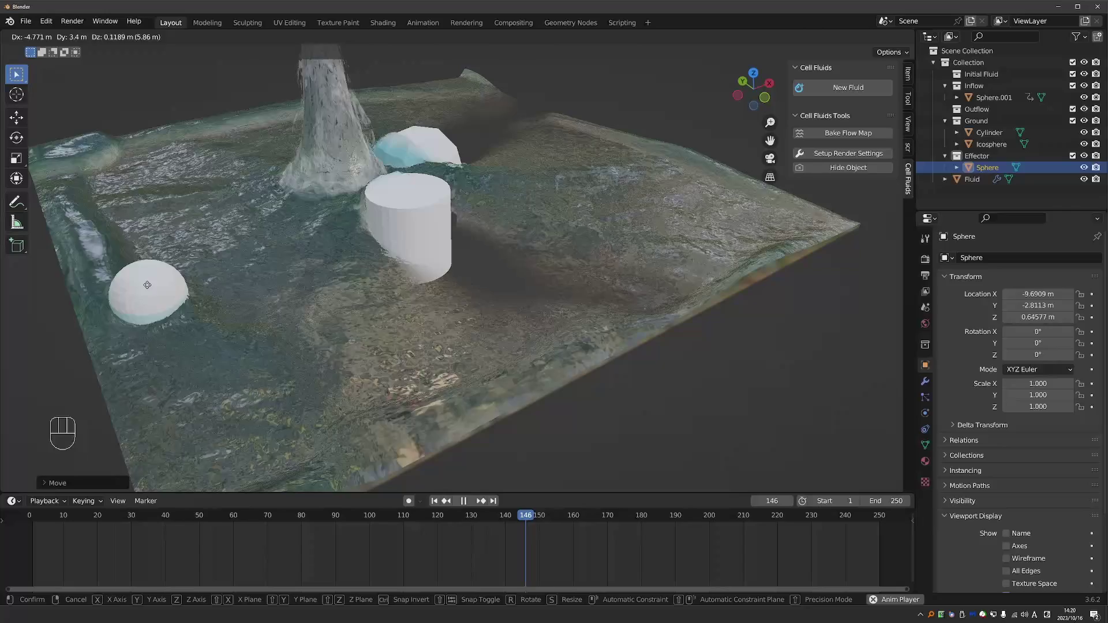
# Step: Scroll the Cell Fluids panel down toward the Effector field
pyautogui.scroll(-3)
# Step: Set the sphere down and orbit to view the fluid domain side-on
pyautogui.press('z')
pyautogui.moveTo(705, 121); pyautogui.dragTo(657, 198)
pyautogui.middleClick(656, 198)
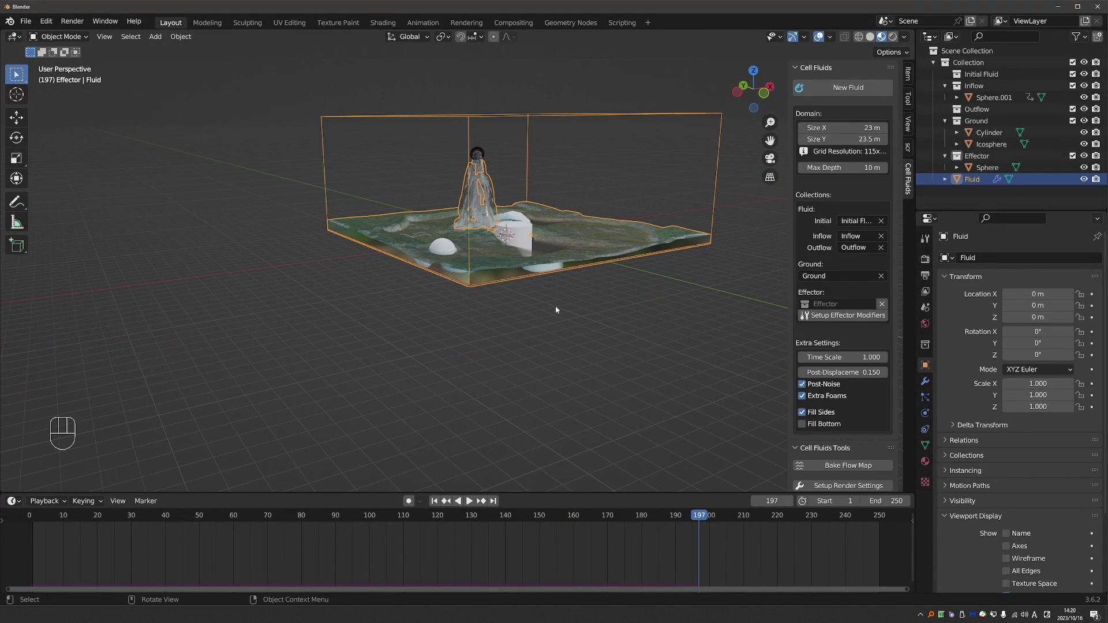
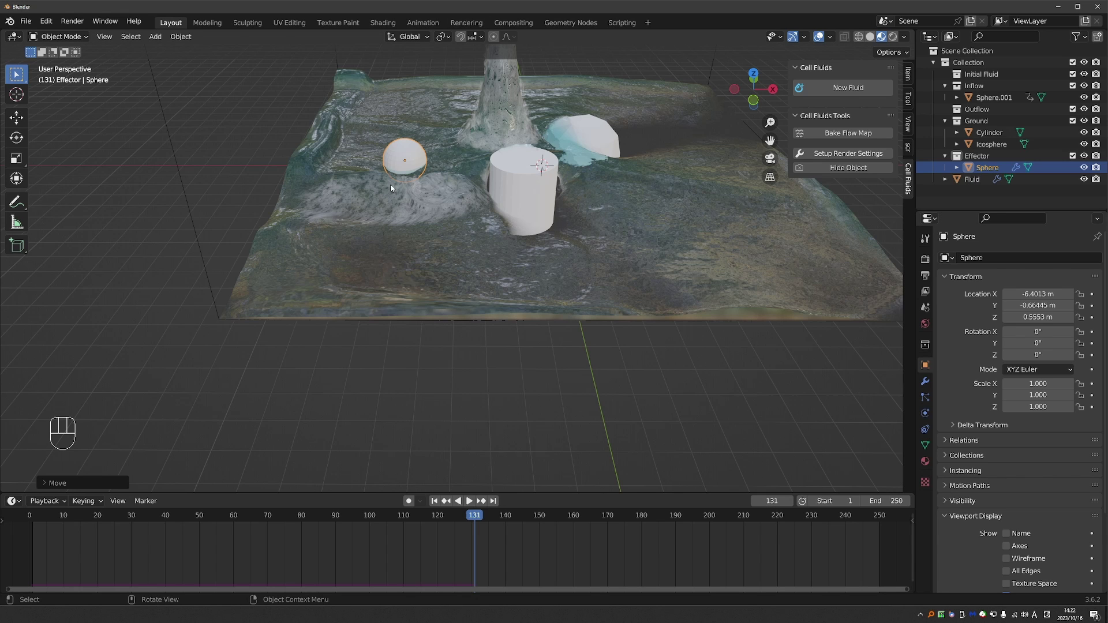
# Step: Drag the scaled-up sphere through the water and set it down where it sits
pyautogui.middleClick(402, 226)
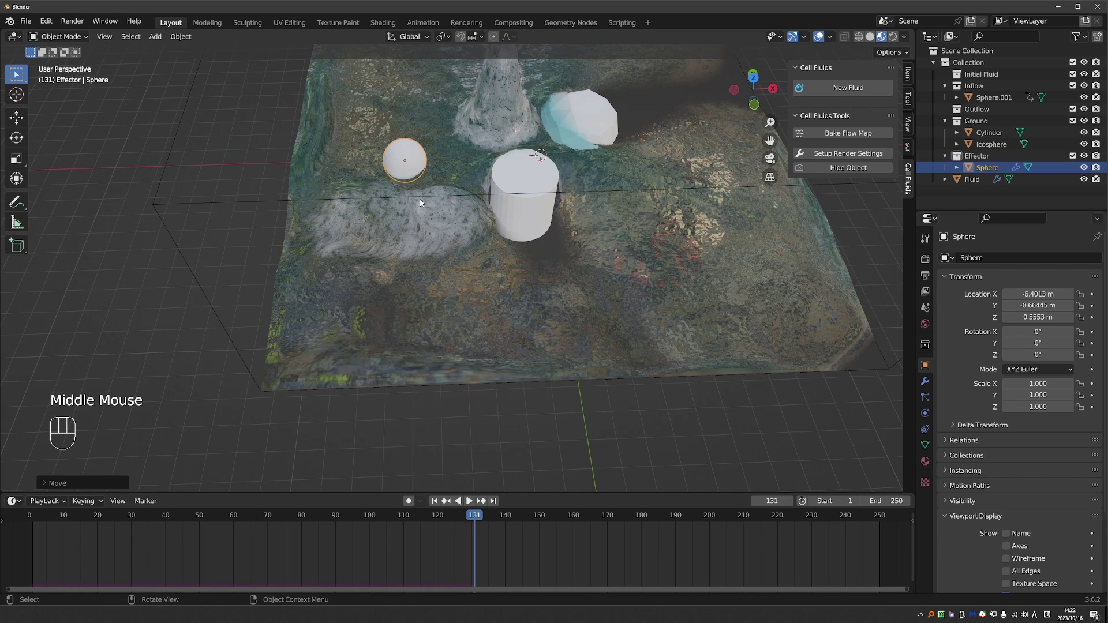
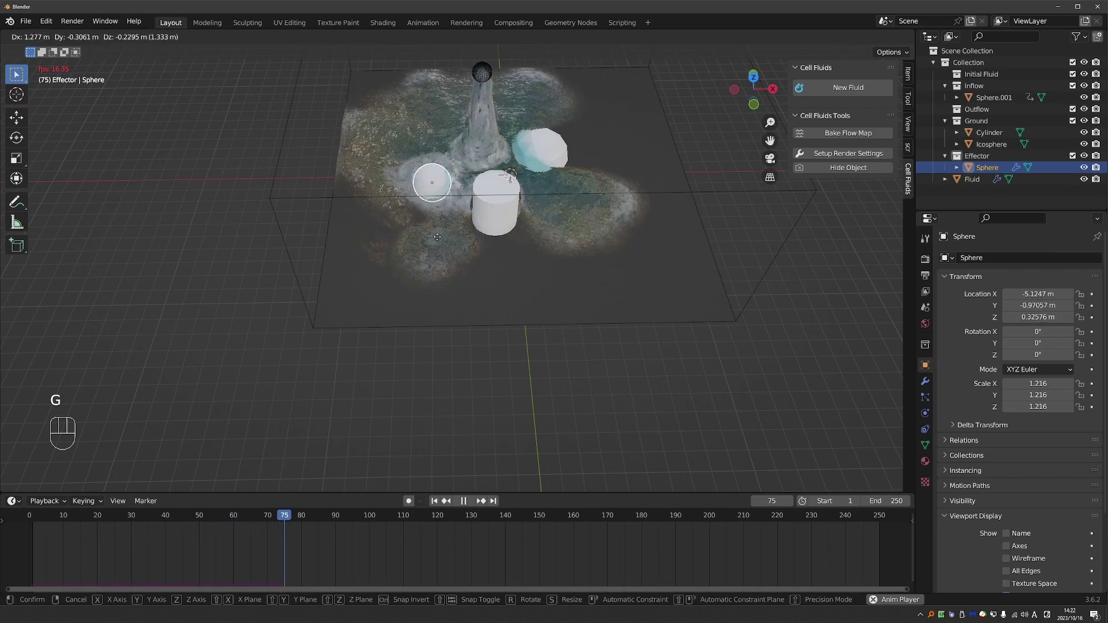
pyautogui.middleClick(417, 206)
pyautogui.press('g')
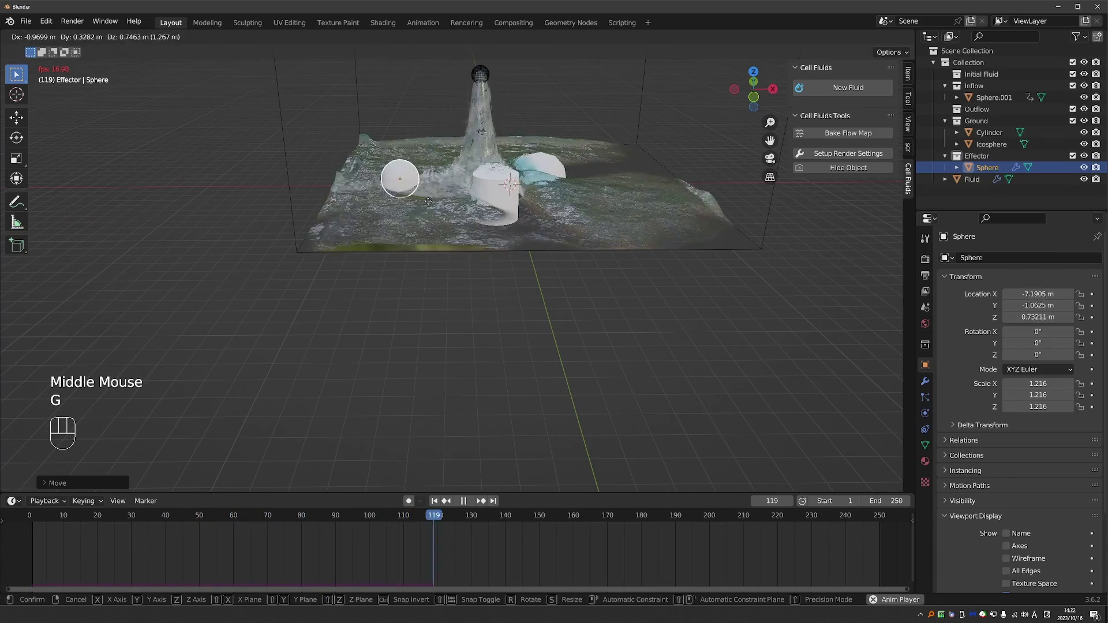
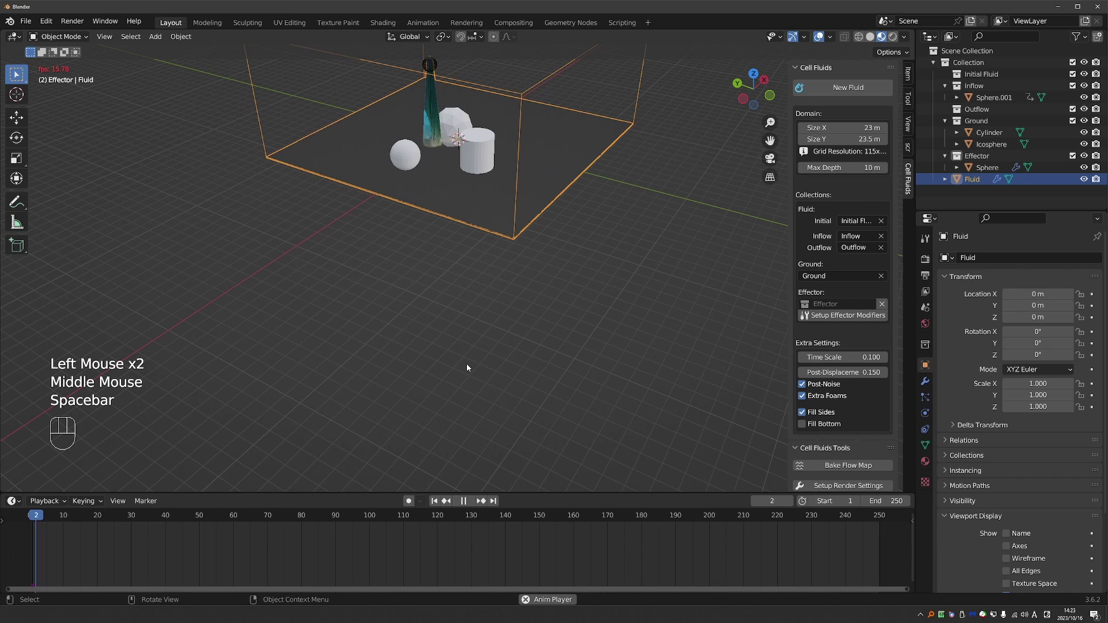
# Step: Inspect the wireframe obstacles, stop playback and select the fluid domain
pyautogui.middleClick(469, 302)
pyautogui.press('z')
pyautogui.middleClick(460, 233)
pyautogui.scroll(3)
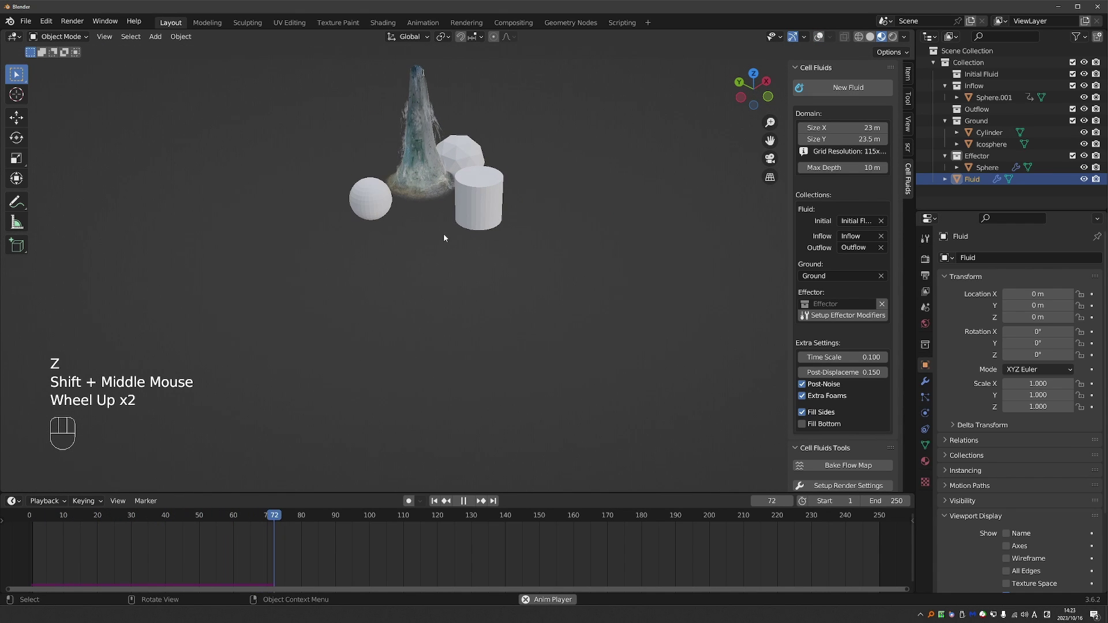
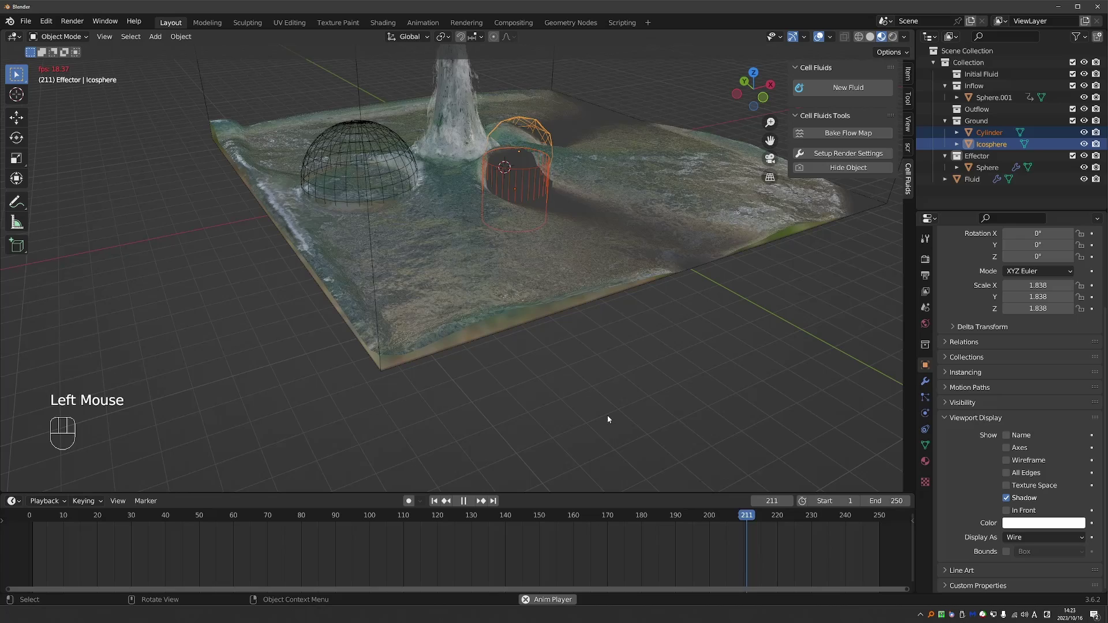
pyautogui.press('space')
pyautogui.click(614, 417)
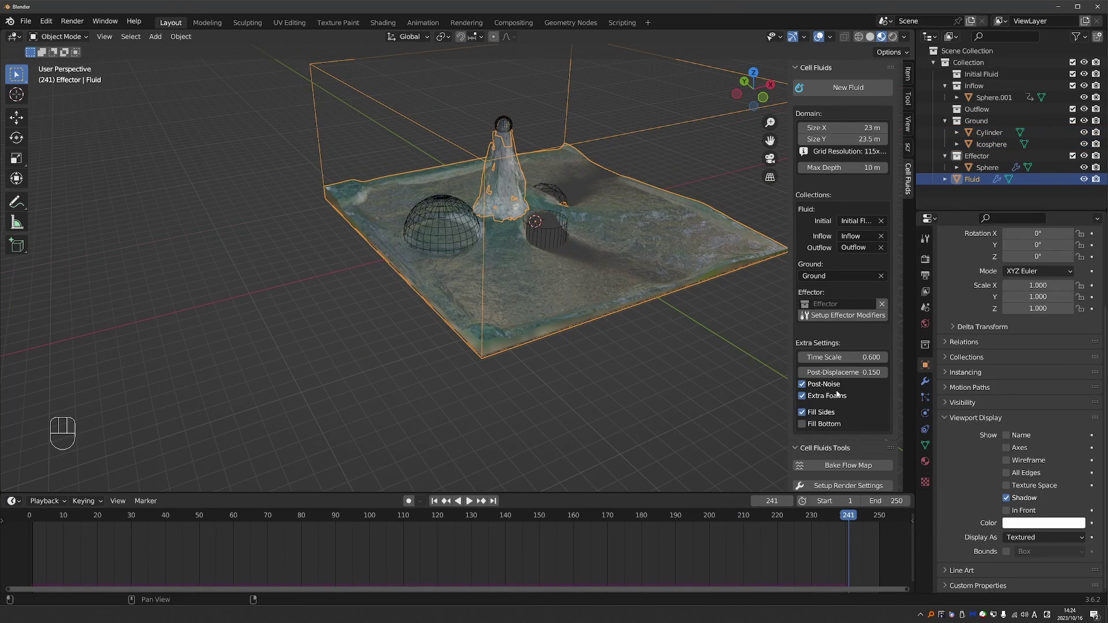
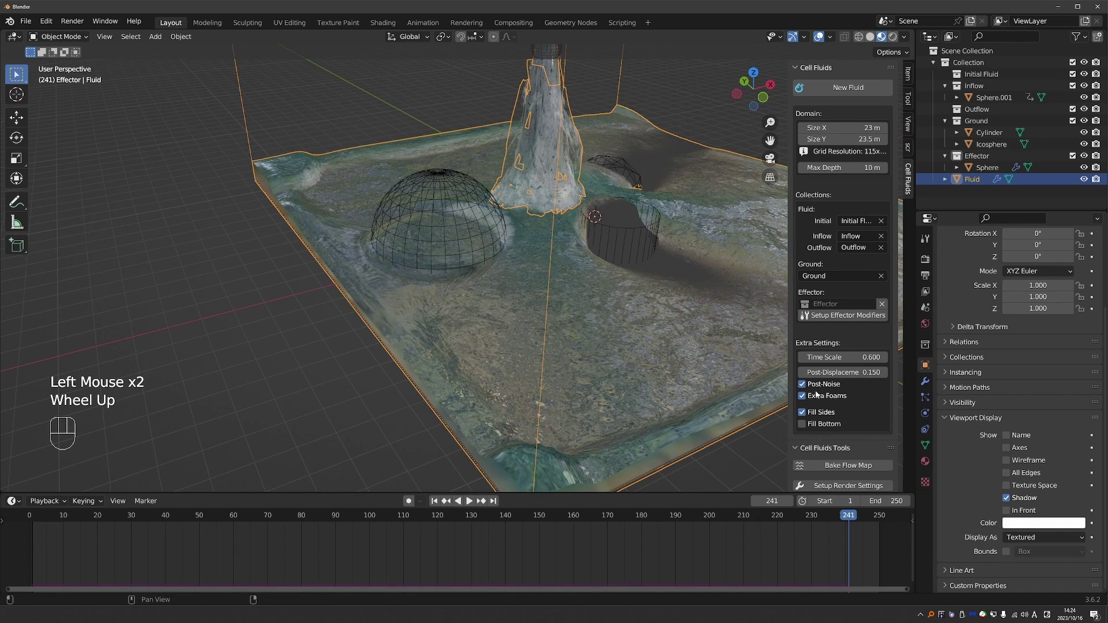
# Step: Enable Post-Noise, Extra Foams and Fill Sides on the fluid domain and inspect its edges
pyautogui.click(823, 400)
pyautogui.doubleClick(823, 400)
pyautogui.middleClick(826, 401)
pyautogui.click(826, 402)
pyautogui.click(825, 403)
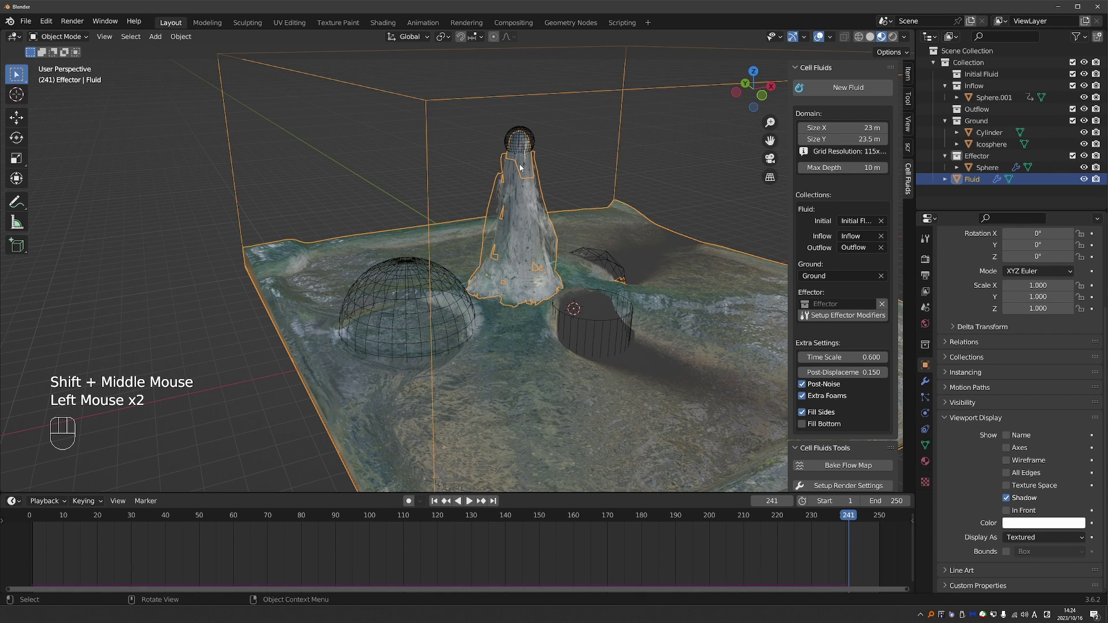
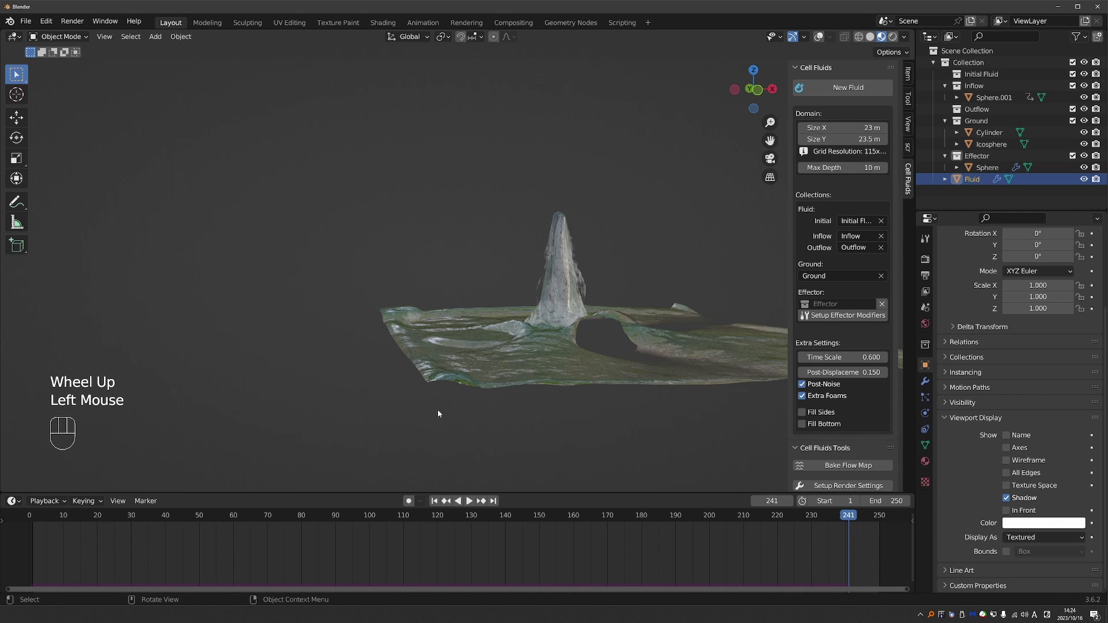
pyautogui.click(810, 419)
pyautogui.middleClick(661, 384)
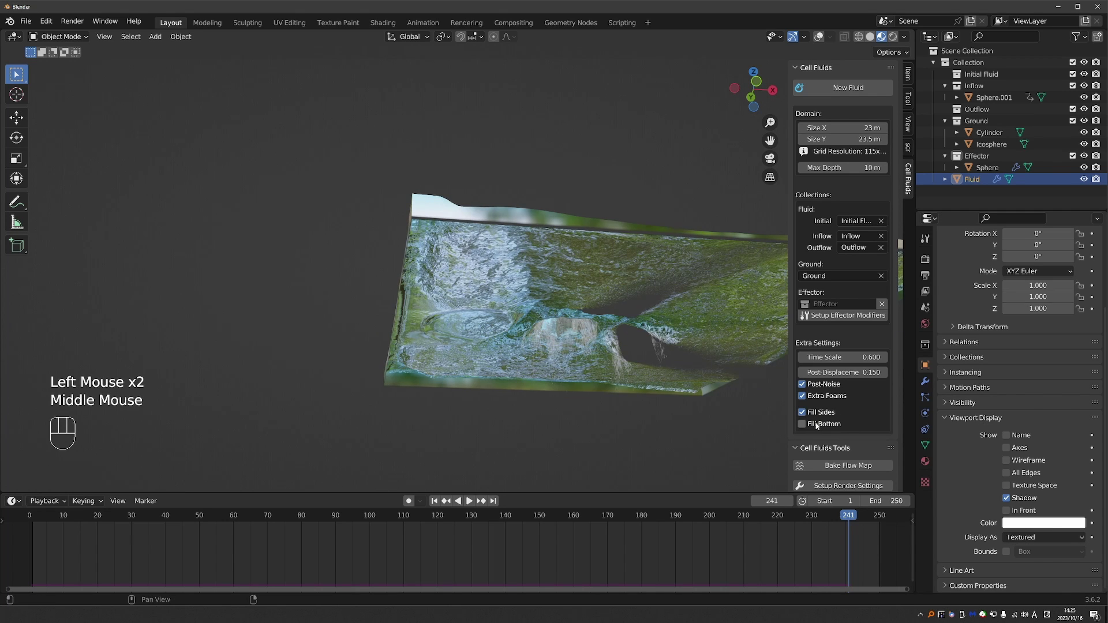
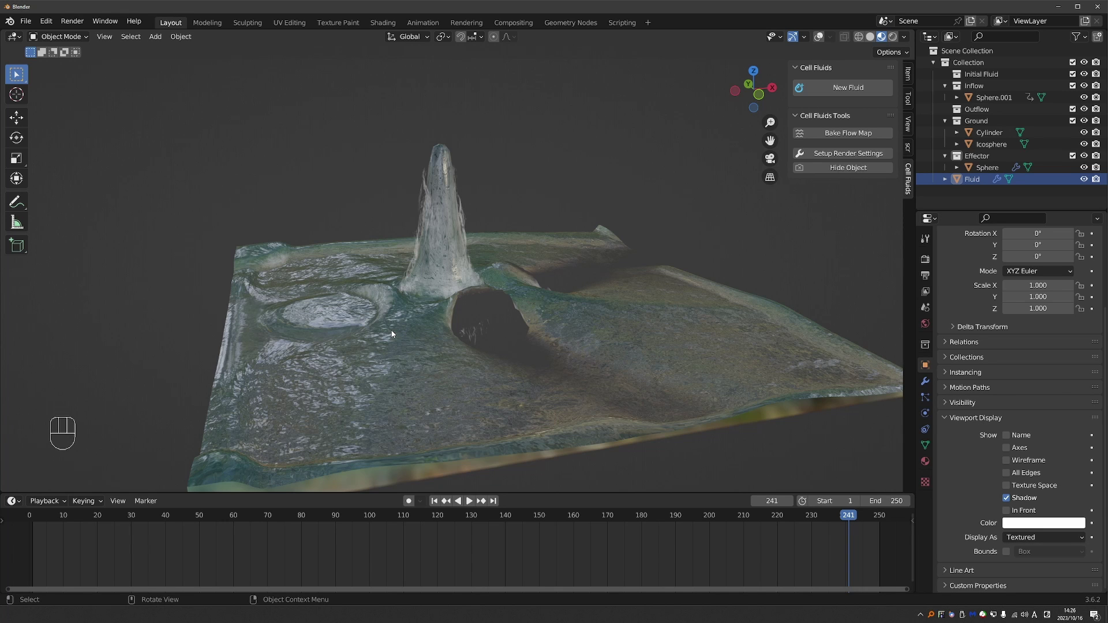
# Step: Replay the simulation from the start with the new settings and pause it at frame 136
pyautogui.press('space')
pyautogui.click(472, 505)
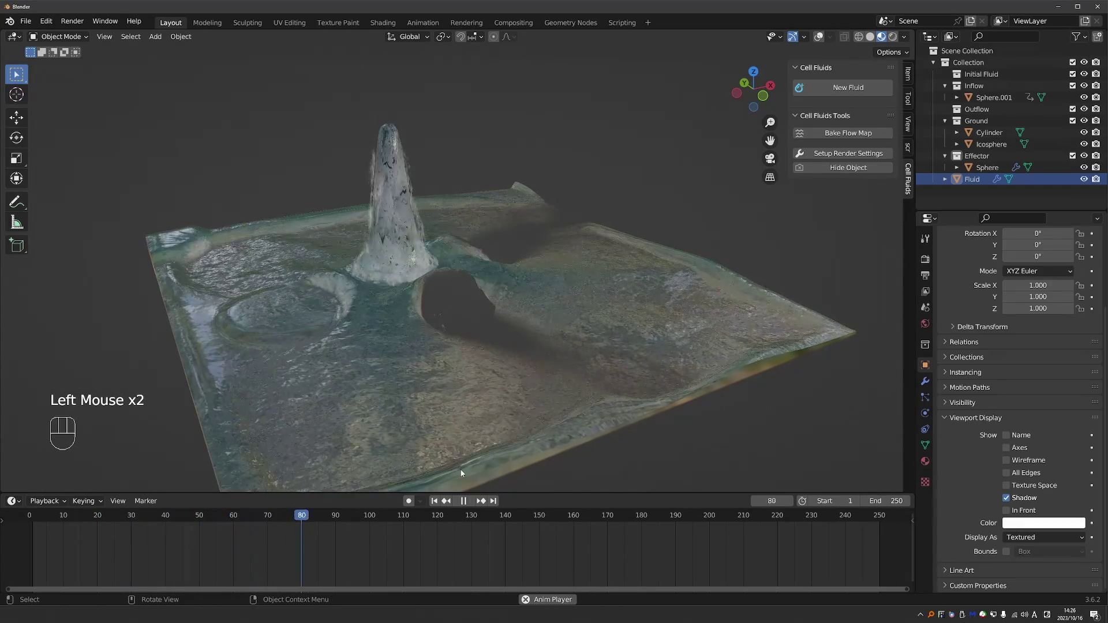
pyautogui.click(462, 474)
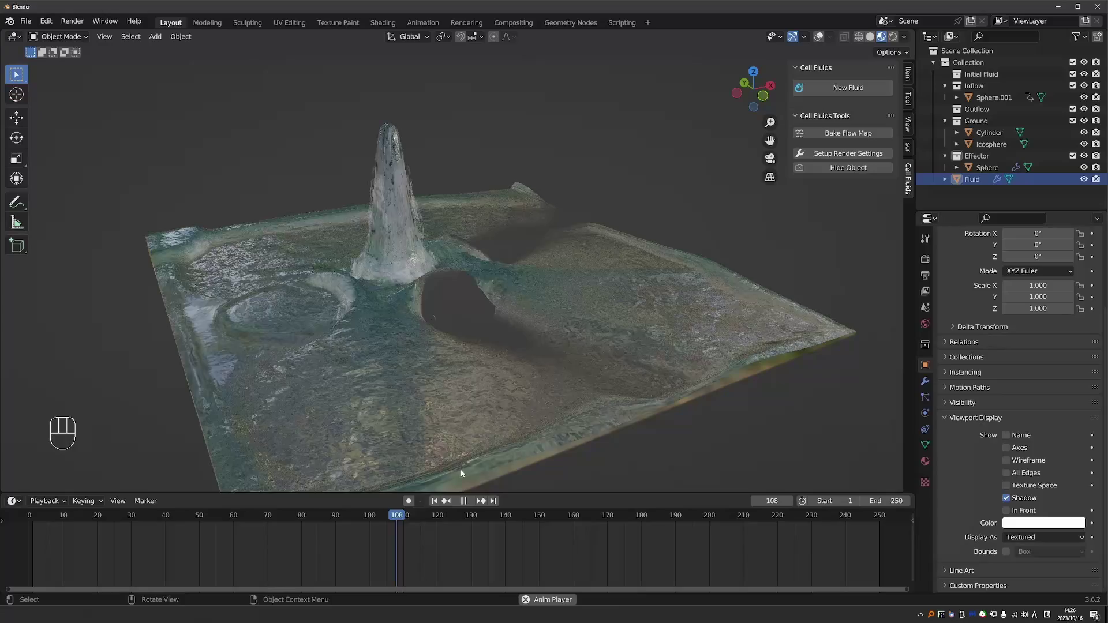
pyautogui.press('space')
pyautogui.click(462, 474)
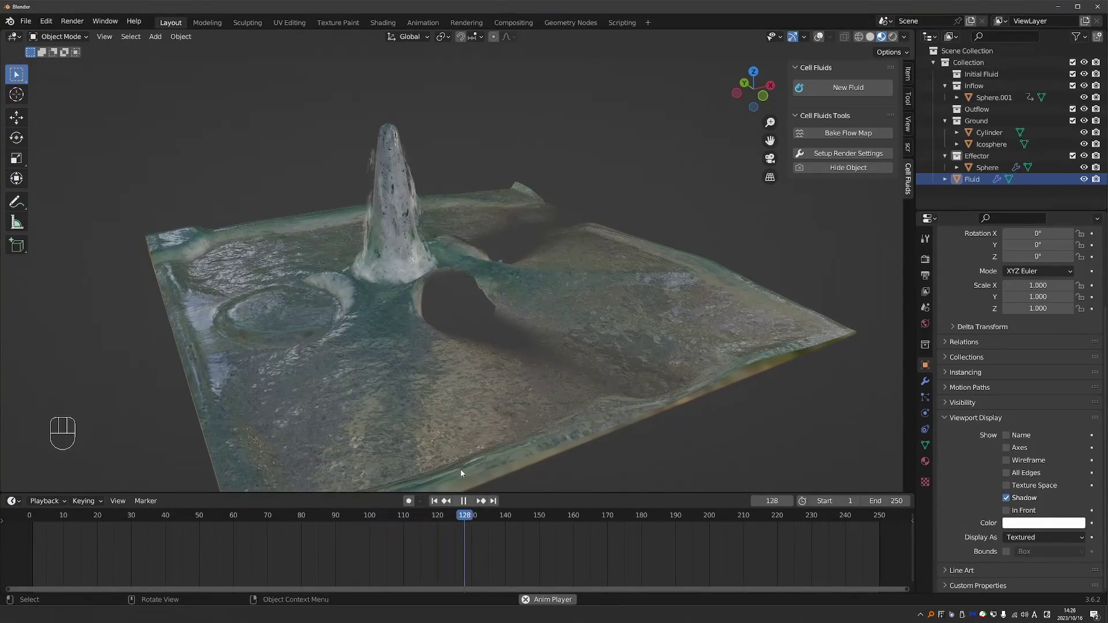
pyautogui.press('space')
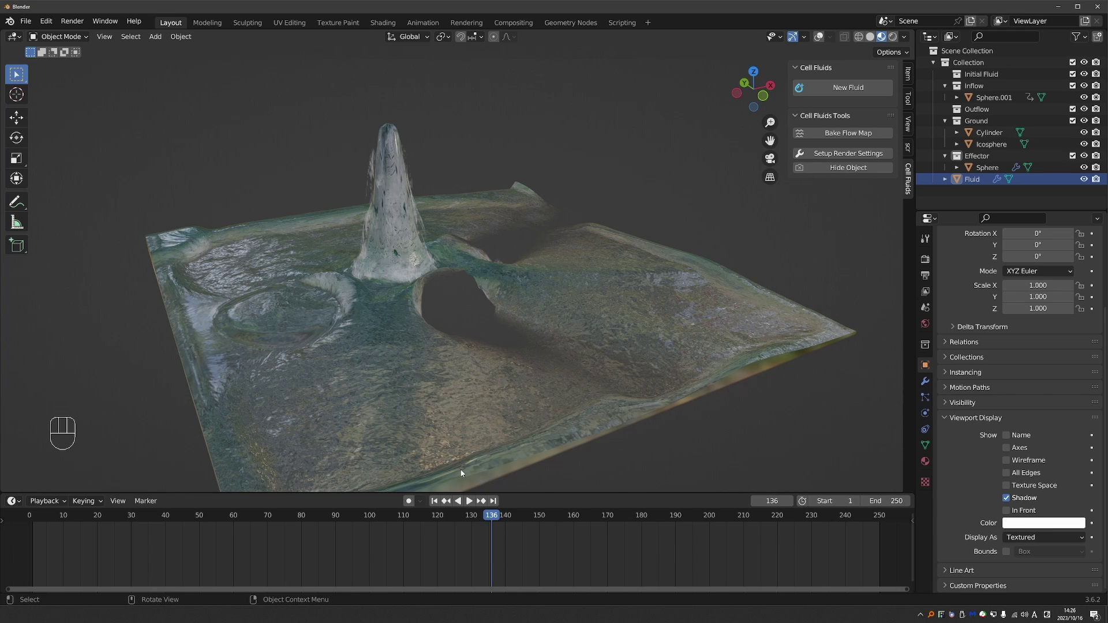
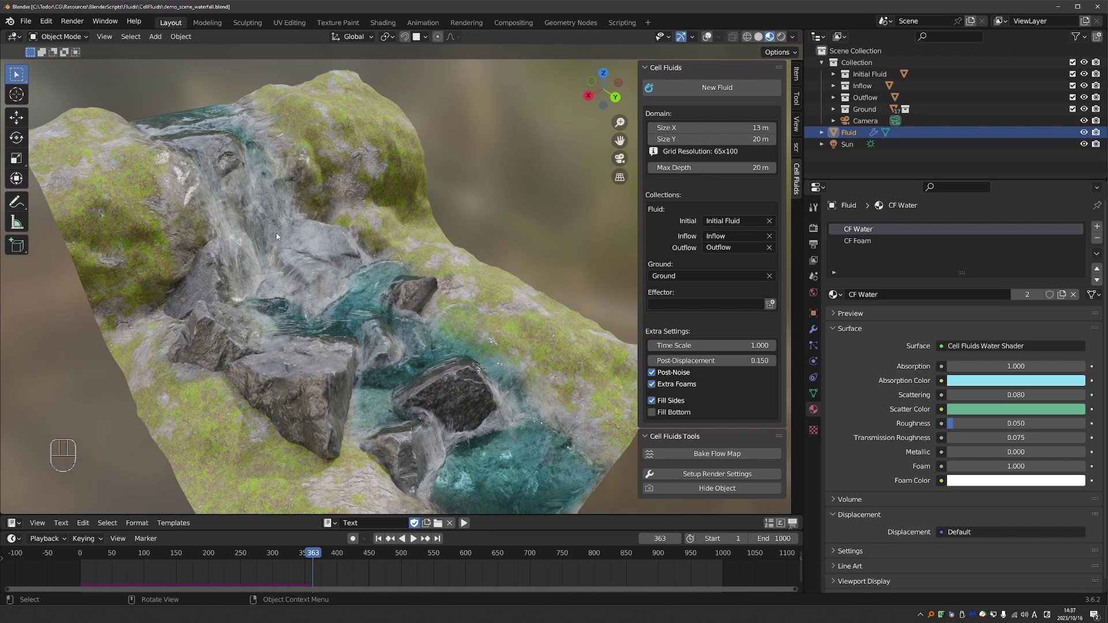
# Step: Look over the waterfall demo terrain and adjust the Outflow collection in the outliner
pyautogui.scroll(-3)
pyautogui.middleClick(315, 318)
pyautogui.scroll(-3)
pyautogui.middleClick(319, 304)
pyautogui.press('space')
pyautogui.press('space')
pyautogui.press('z')
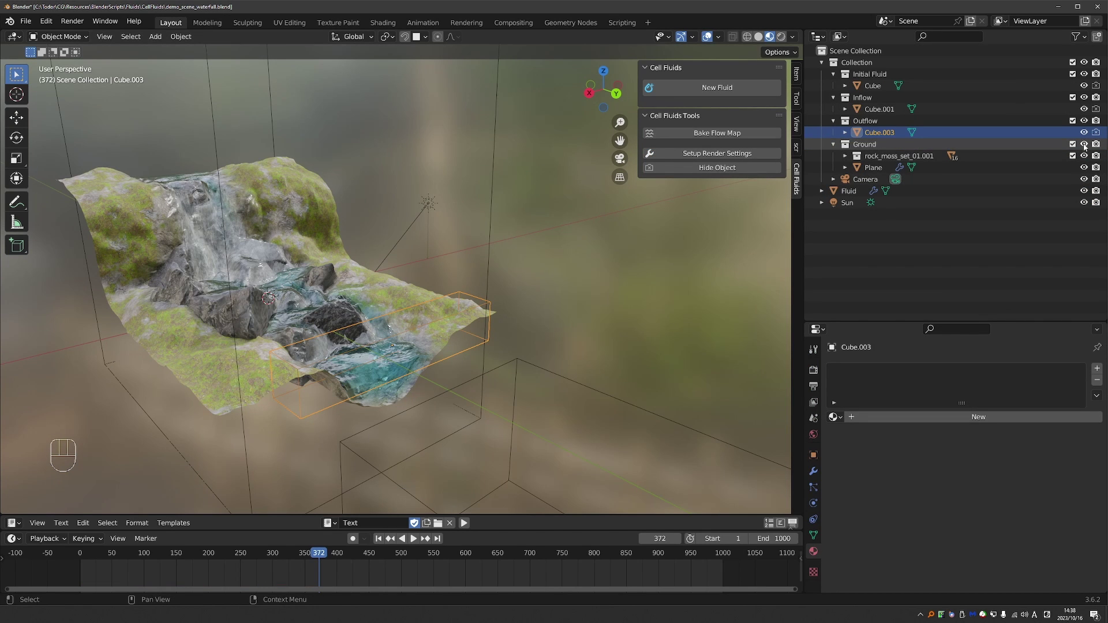
pyautogui.click(1085, 146)
pyautogui.doubleClick(1084, 147)
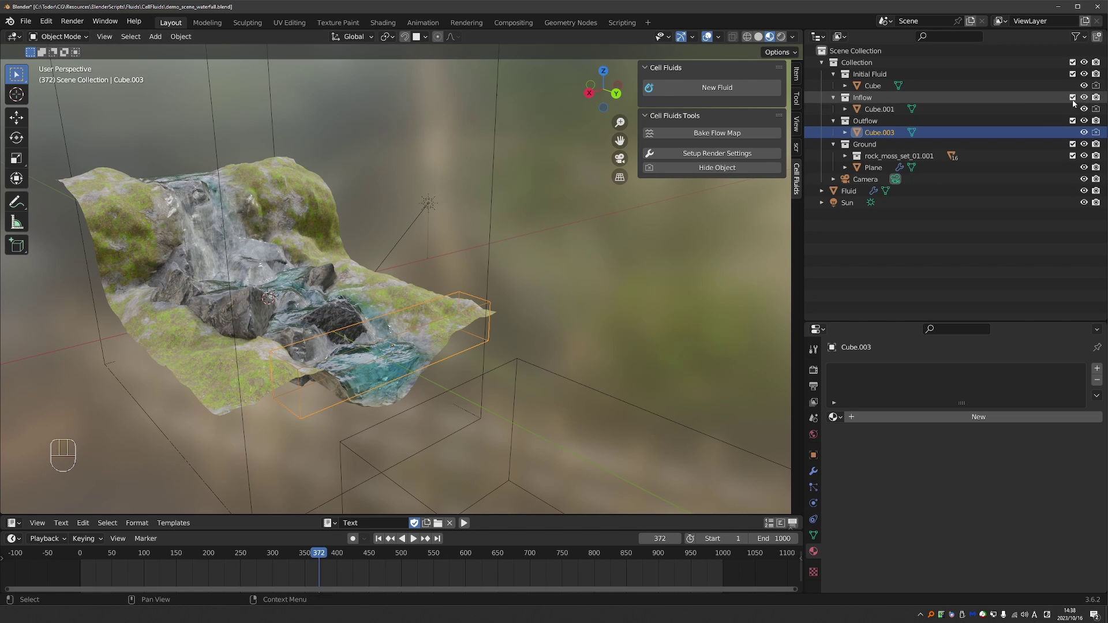
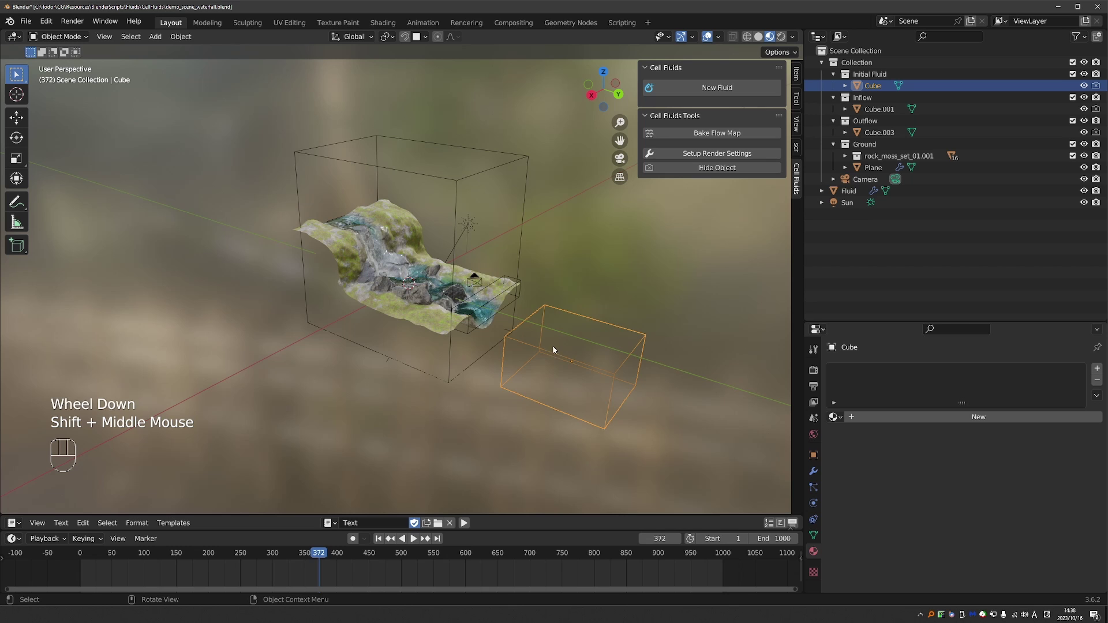
# Step: Reposition Cube.003 in the Outflow collection, then simulate the waterfall to frame 331 and pause
pyautogui.middleClick(563, 339)
pyautogui.press('g')
pyautogui.moveTo(455, 320); pyautogui.dragTo(382, 325)
pyautogui.press('g')
pyautogui.middleClick(511, 329)
pyautogui.scroll(3)
pyautogui.middleClick(504, 434)
pyautogui.click(402, 528)
pyautogui.middleClick(491, 328)
pyautogui.press('space')
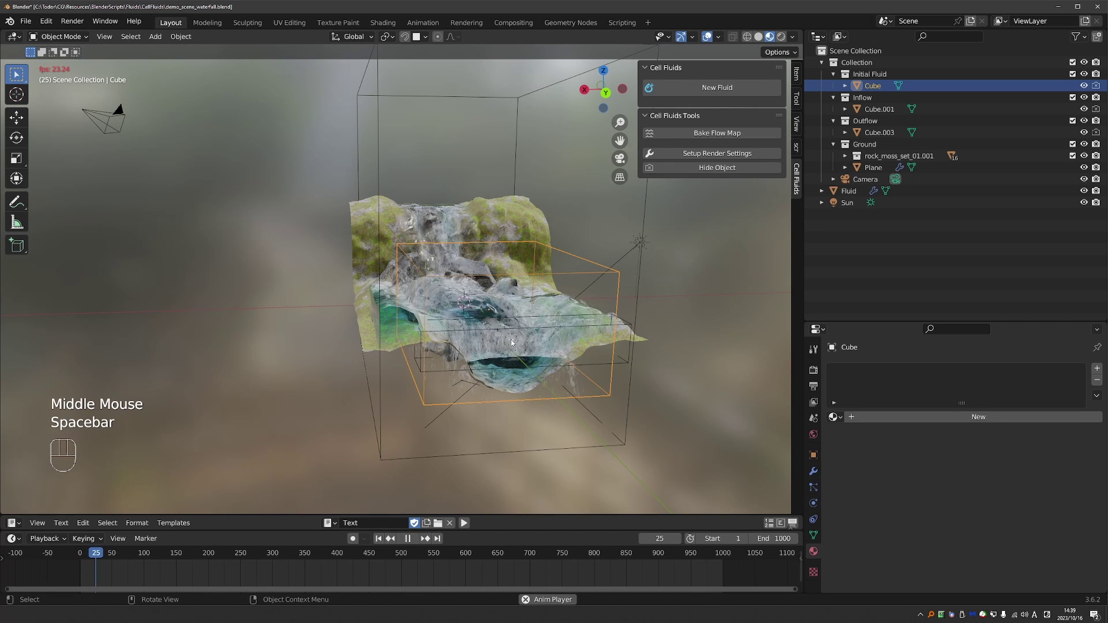
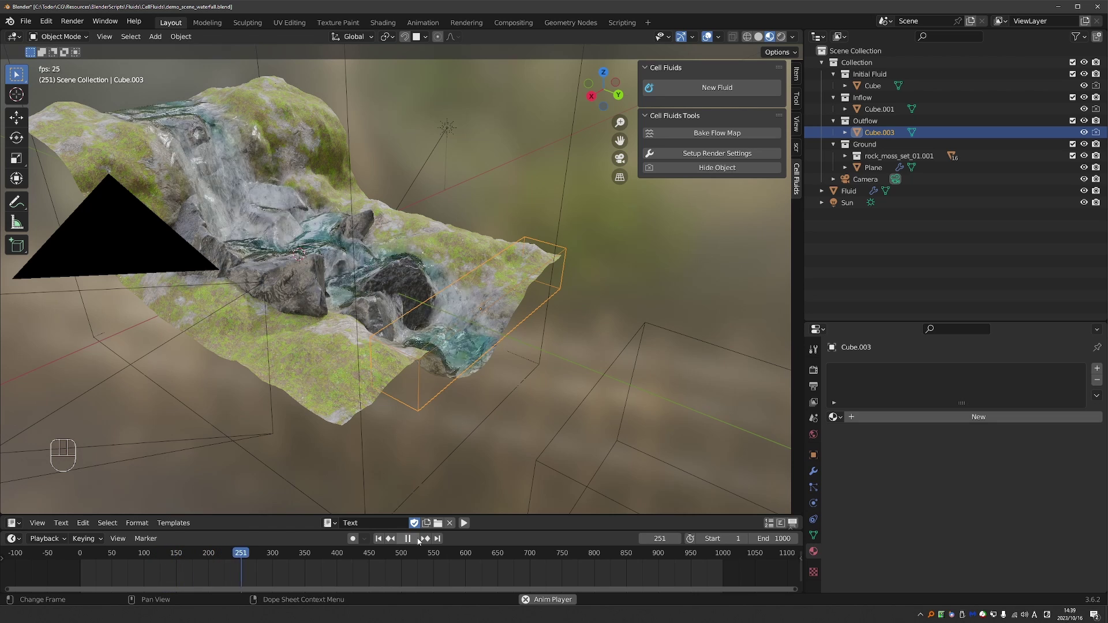
pyautogui.press('space')
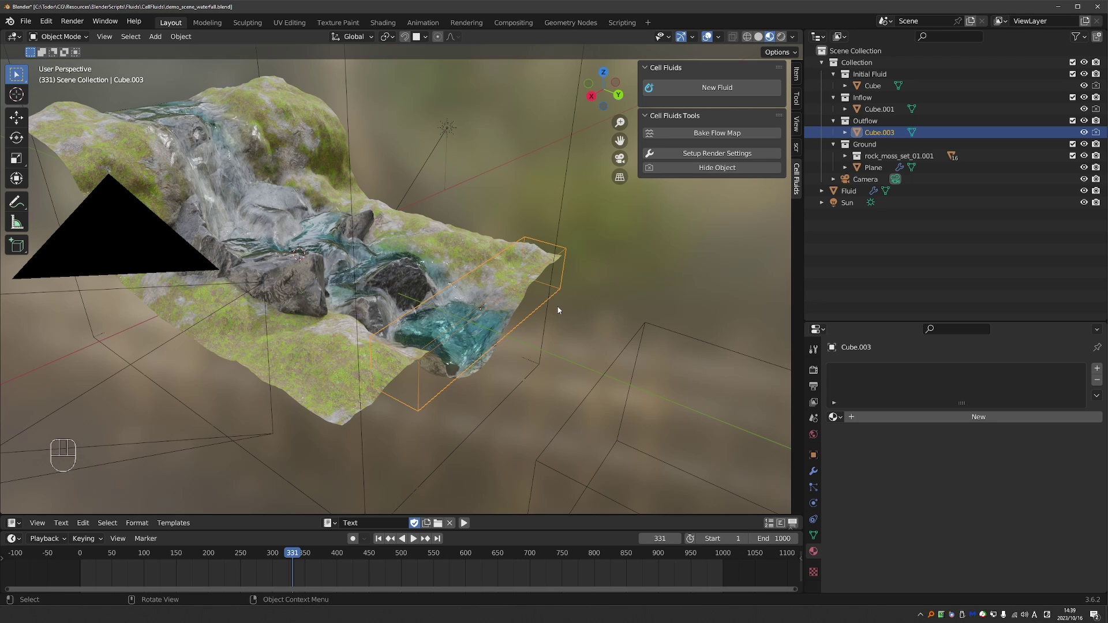
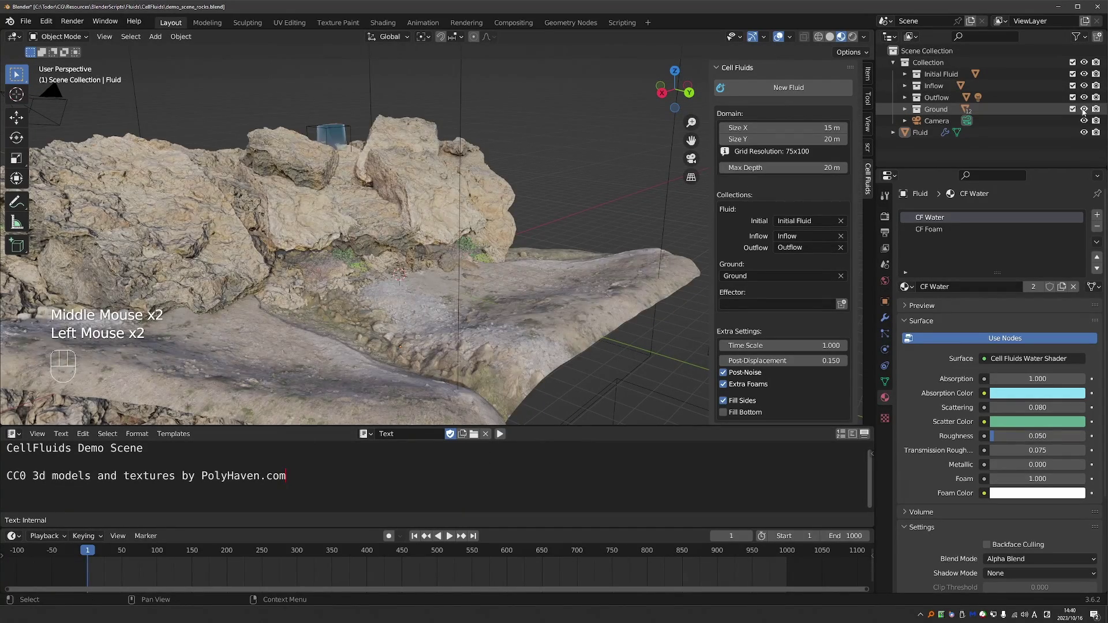
# Step: Orbit around the rocks demo and adjust the outliner collections before simulating
pyautogui.middleClick(1039, 146)
pyautogui.scroll(-3)
pyautogui.click(1088, 99)
pyautogui.click(1087, 98)
pyautogui.doubleClick(1086, 78)
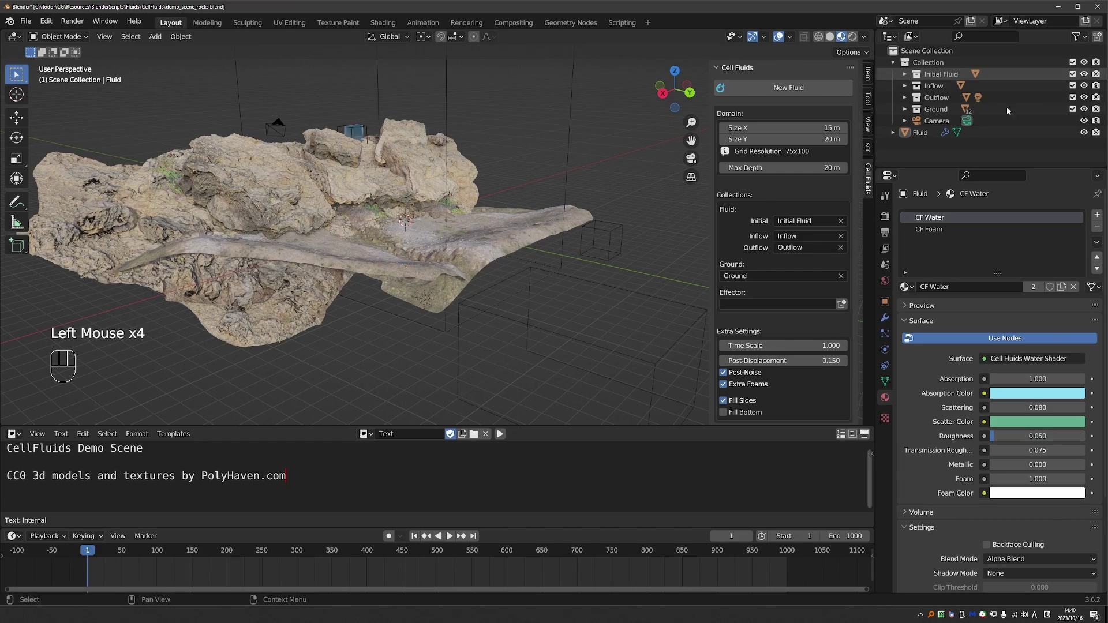
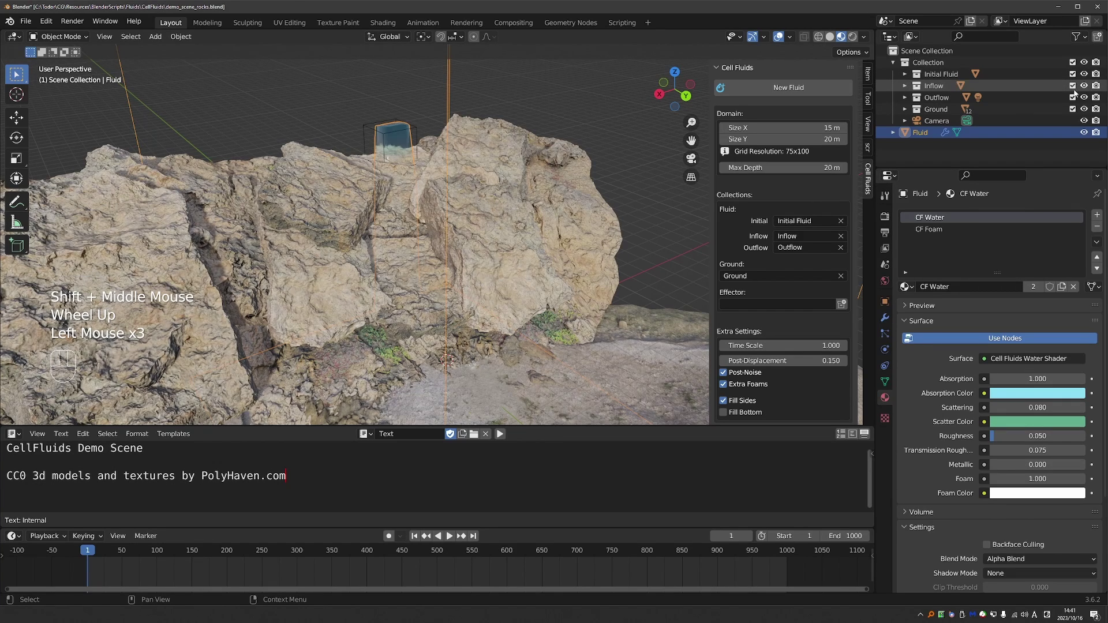
pyautogui.middleClick(435, 169)
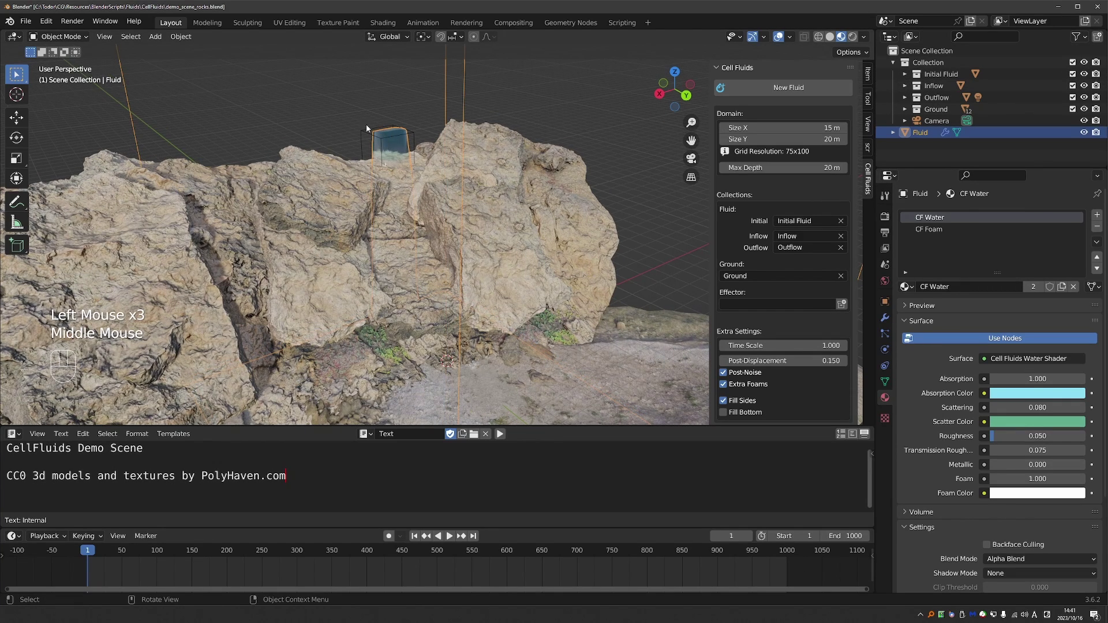
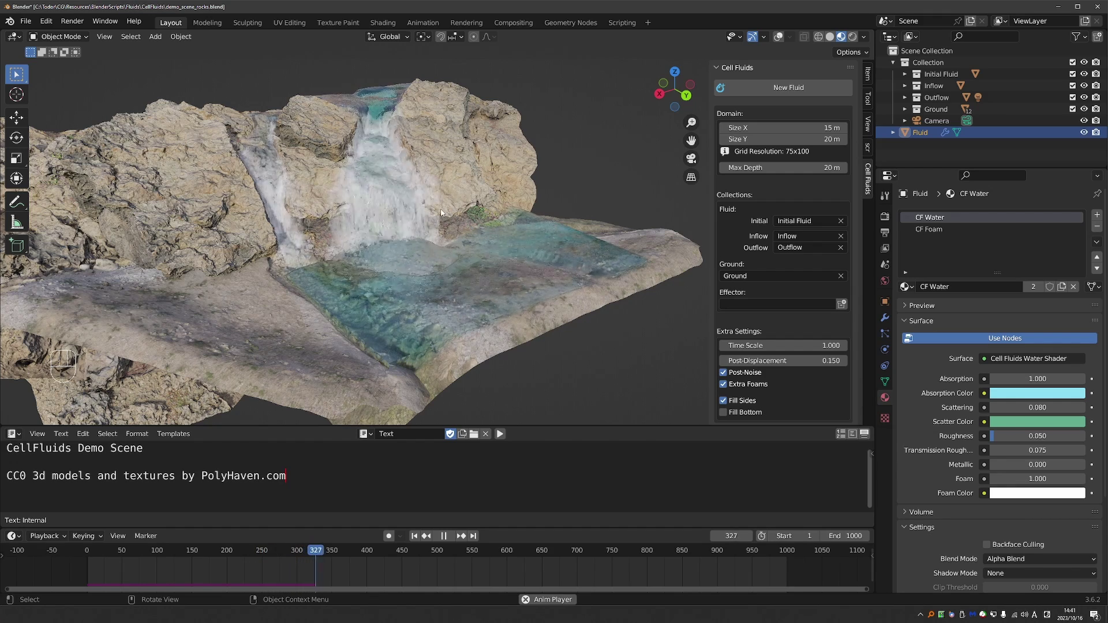
# Step: Pause the rocks simulation at frame 351 with water cascading into the pool
pyautogui.press('space')
pyautogui.scroll(-3)
pyautogui.press('z')
pyautogui.scroll(3)
pyautogui.doubleClick(643, 125)
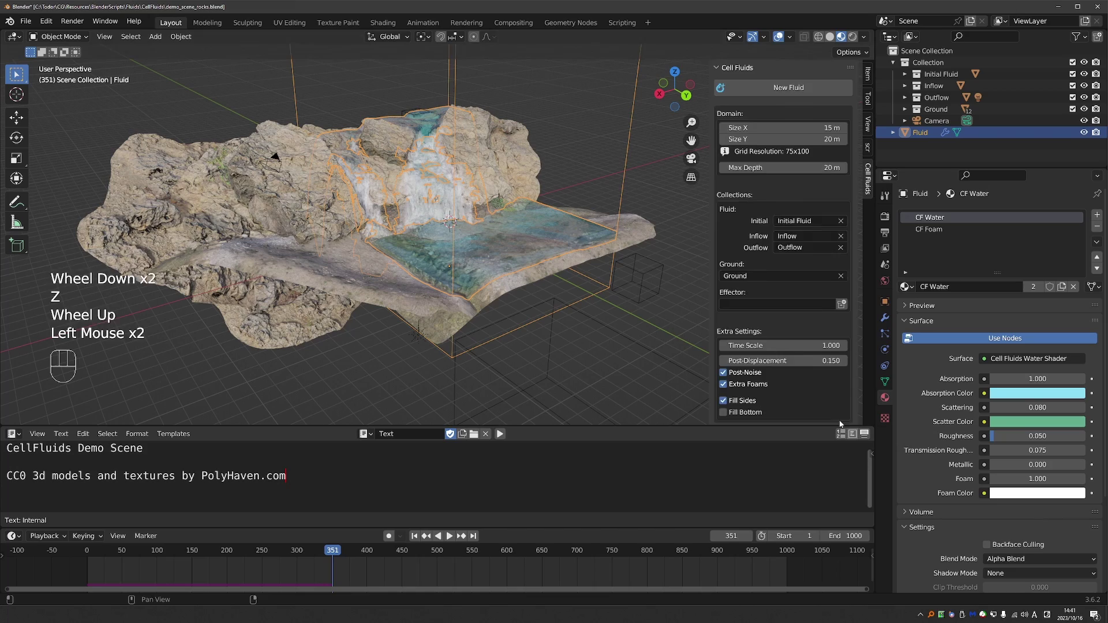
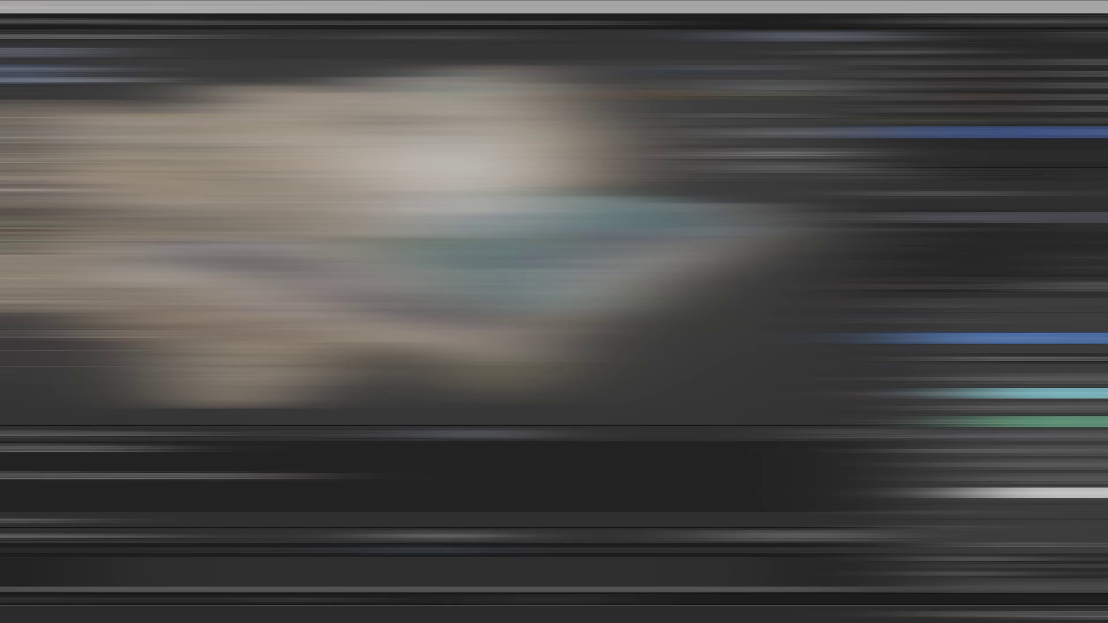
# Step: Play the coast scene's wave simulation until water fills the basin, then pause around frame 371
pyautogui.scroll(-3)
pyautogui.moveTo(458, 150); pyautogui.dragTo(458, 205)
pyautogui.middleClick(455, 202)
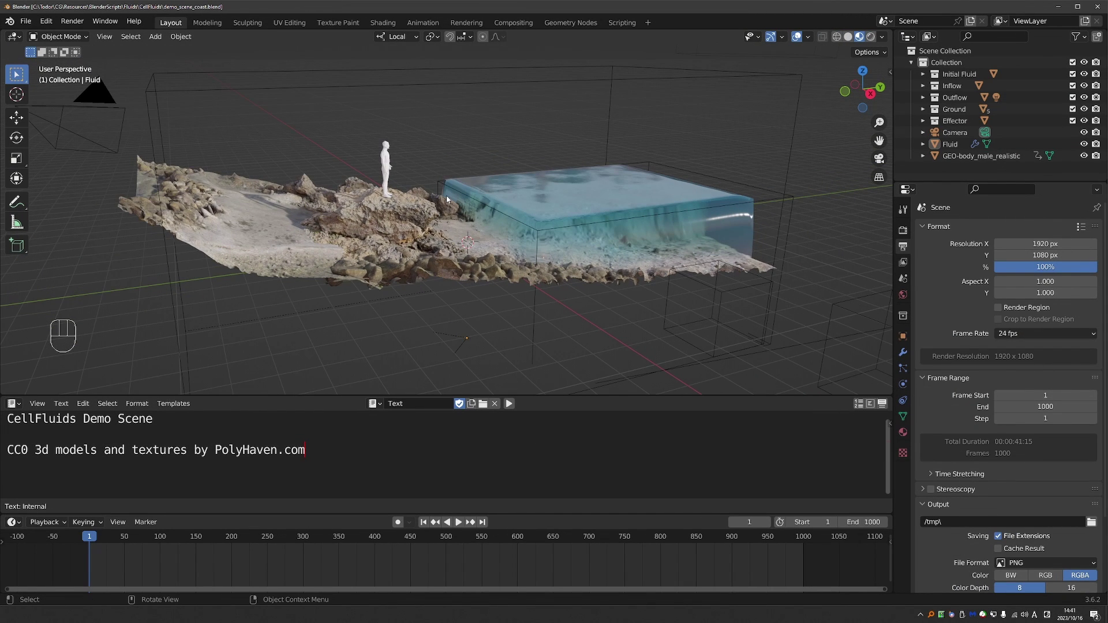
pyautogui.press('space')
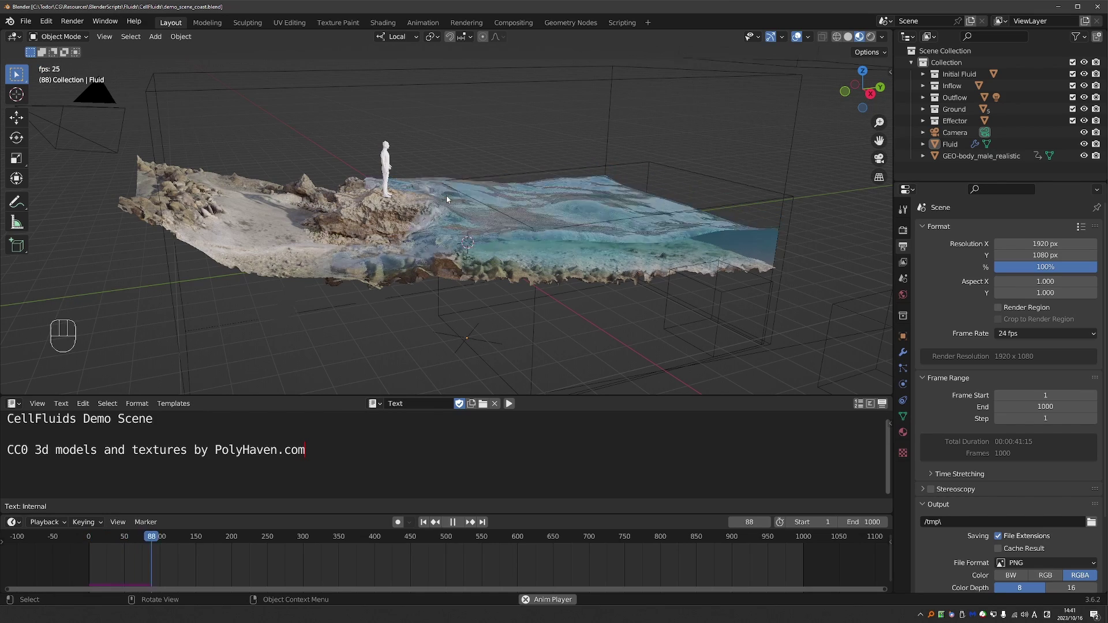
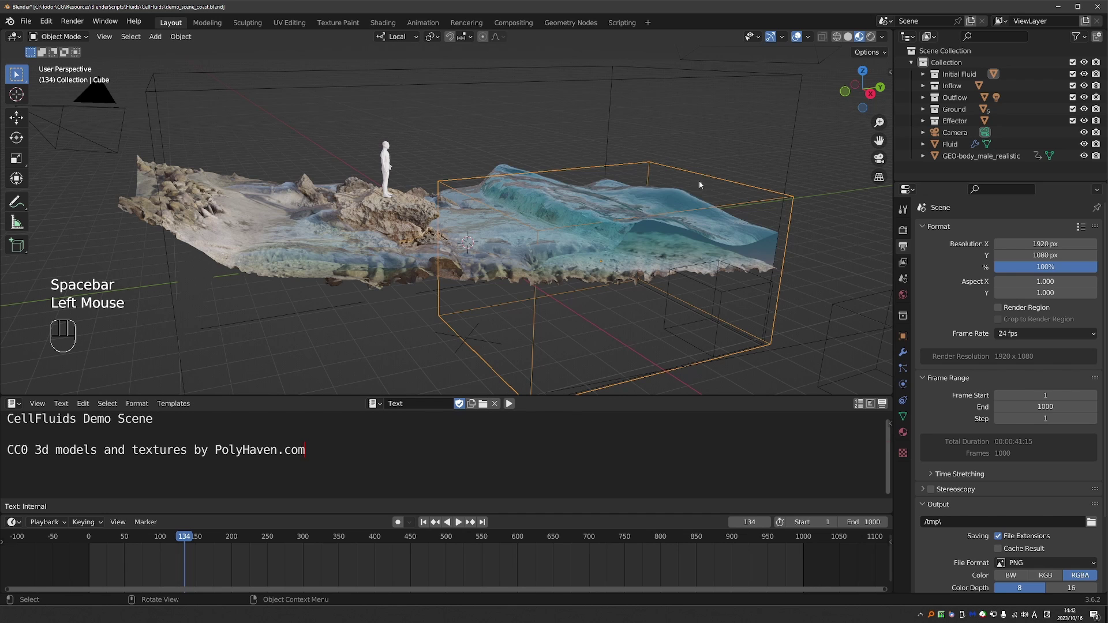
pyautogui.click(812, 246)
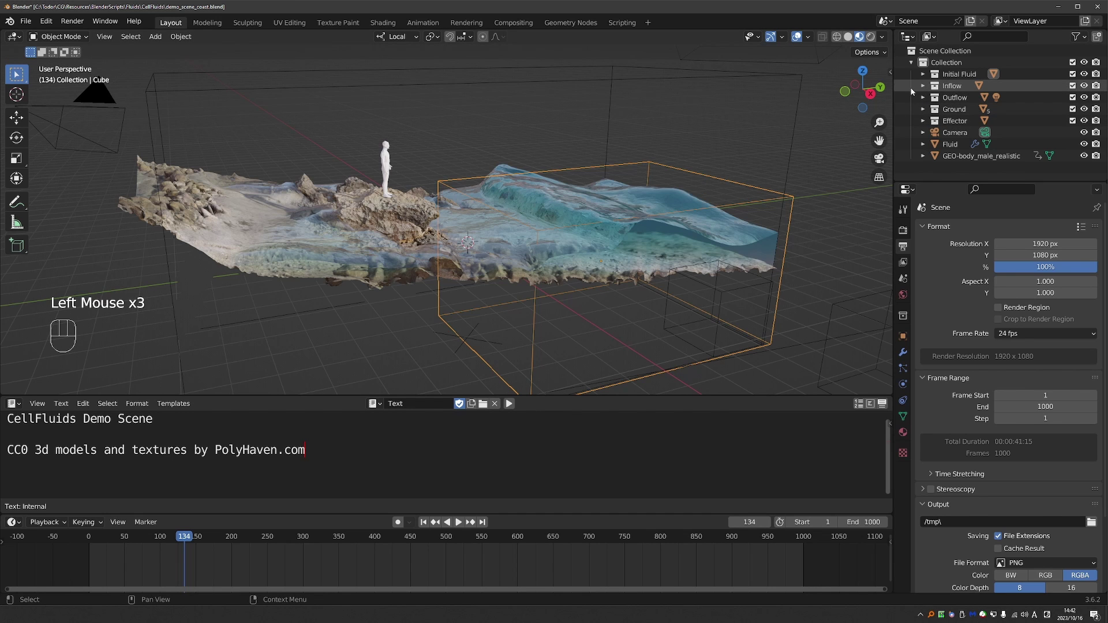
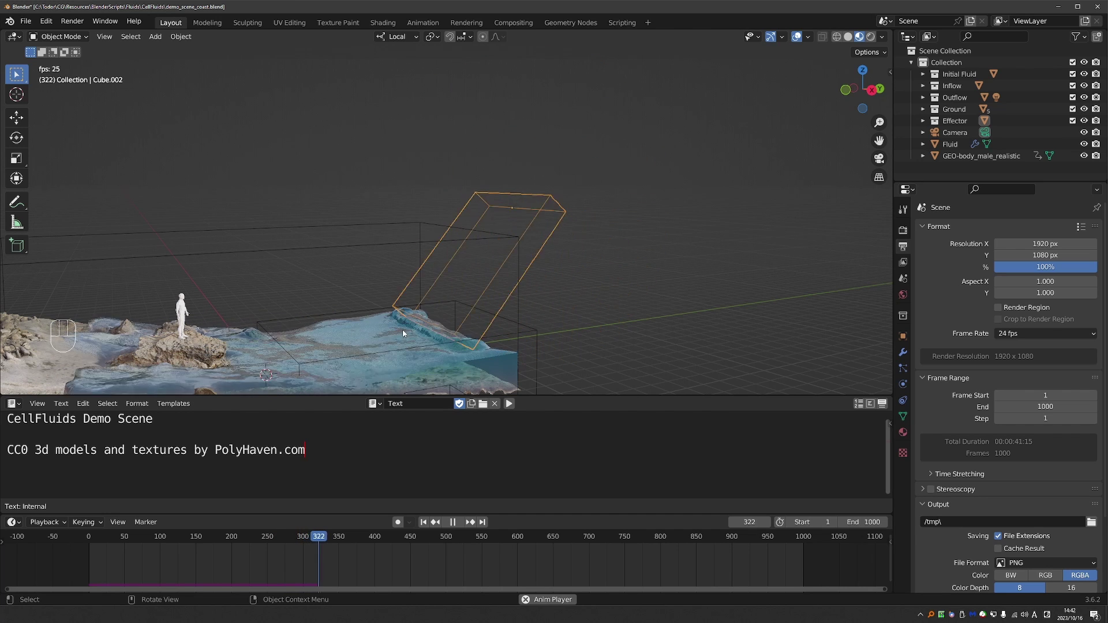
pyautogui.press('space')
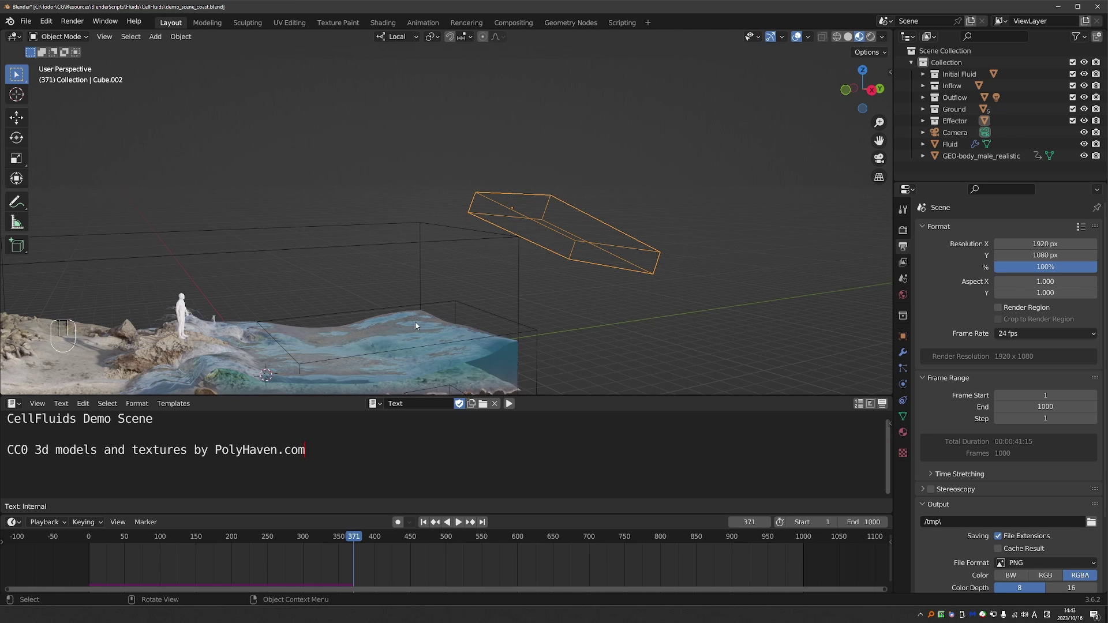
# Step: Orbit the view to inspect the waves washed over the rocky beach
pyautogui.middleClick(429, 337)
pyautogui.middleClick(436, 324)
pyautogui.middleClick(412, 207)
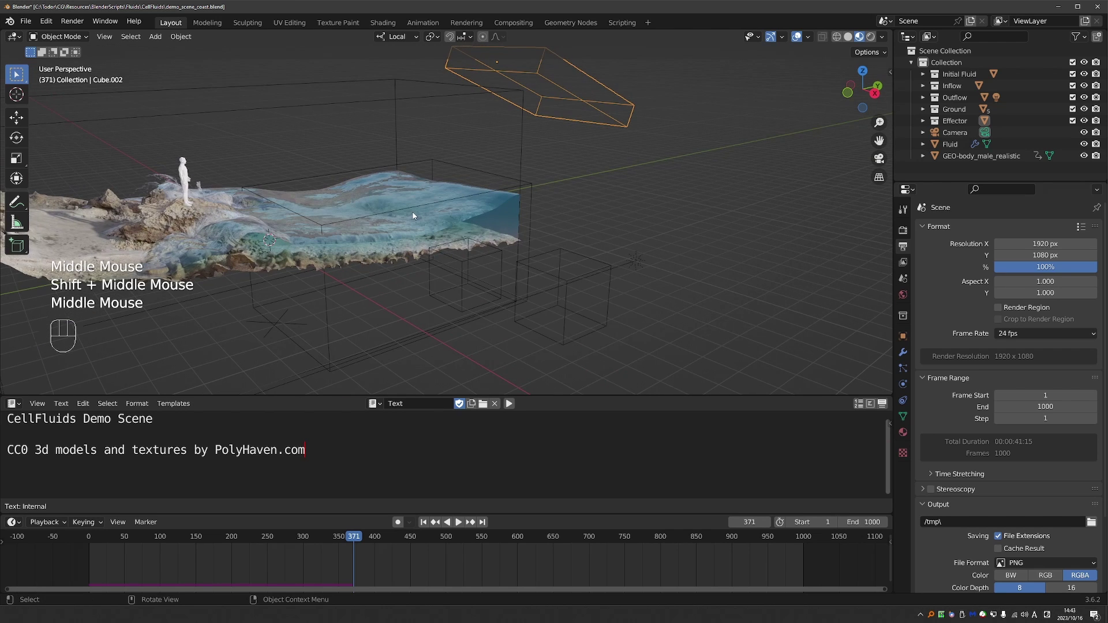